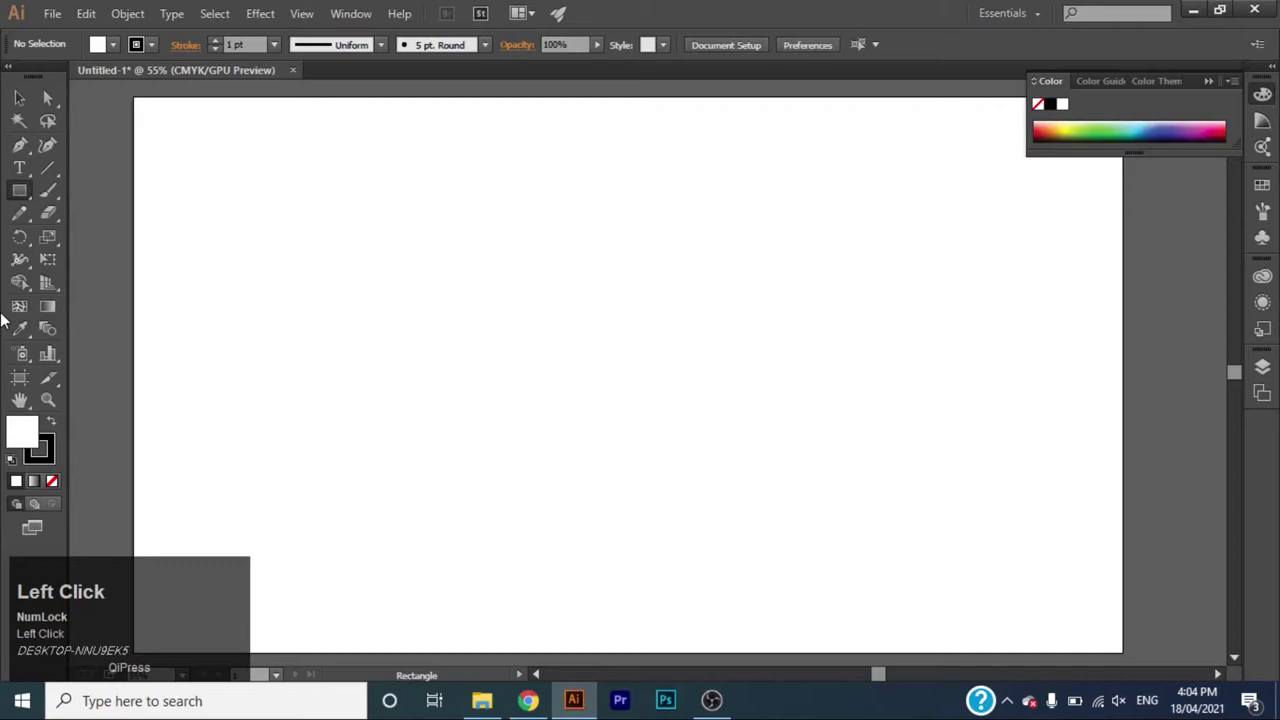
Draw the first finger outline with the Pen tool and switch to anchor-point editing.
left_click(28, 145)
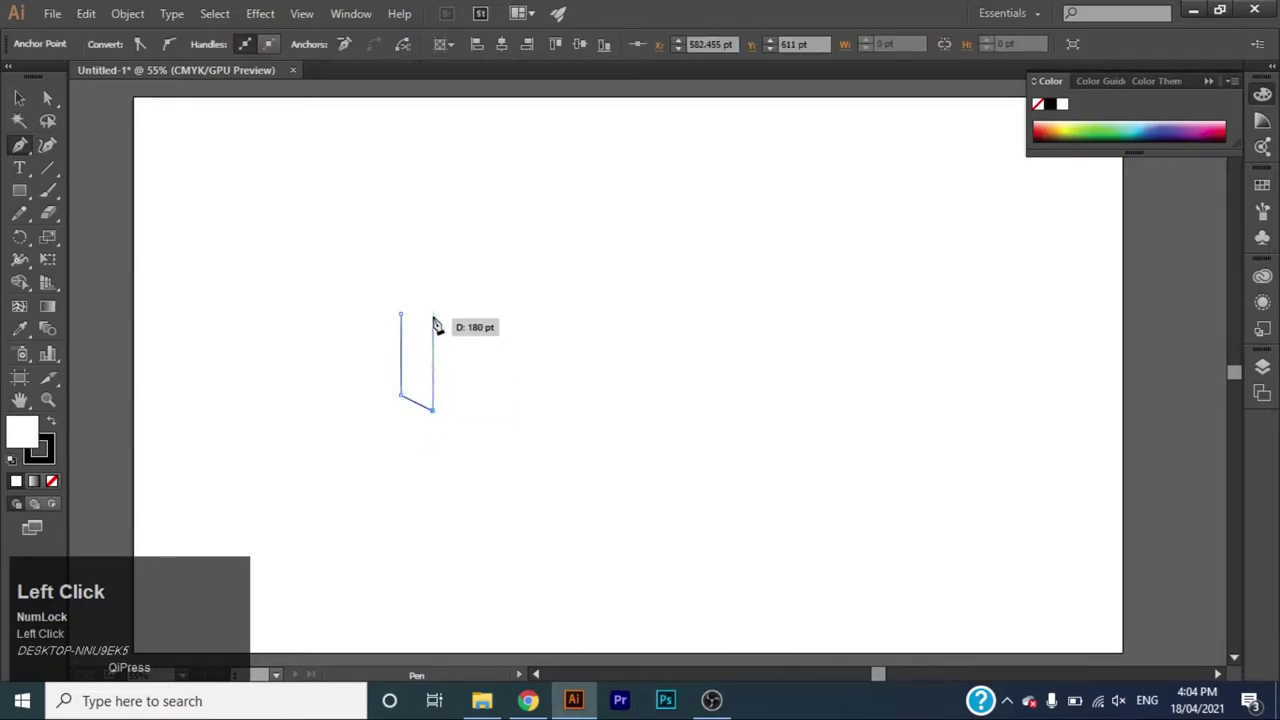
left_click(446, 324)
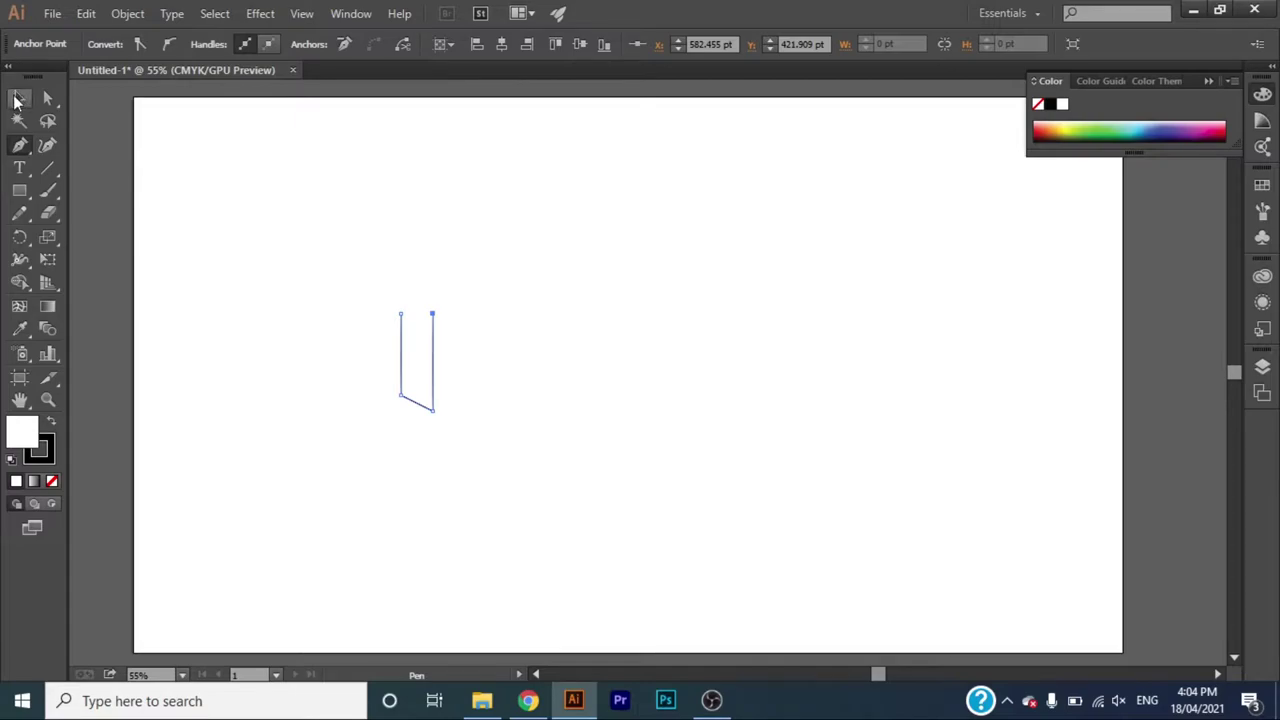
double_click(53, 101)
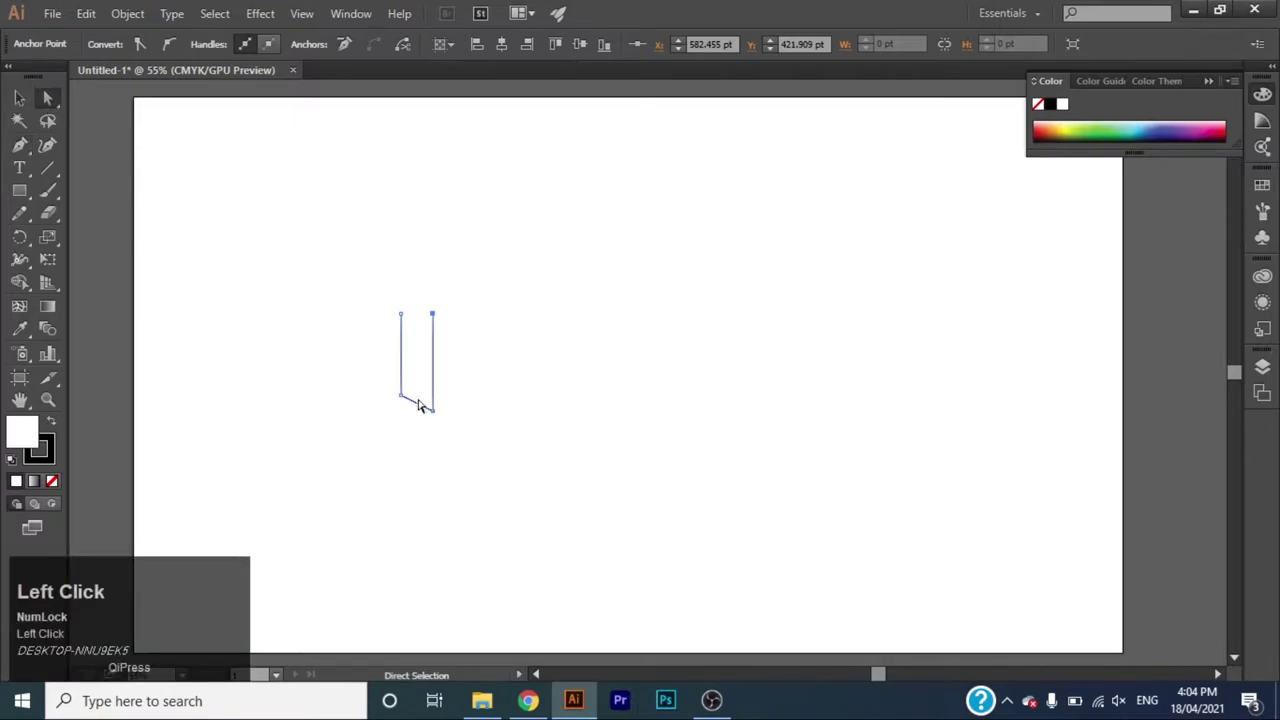
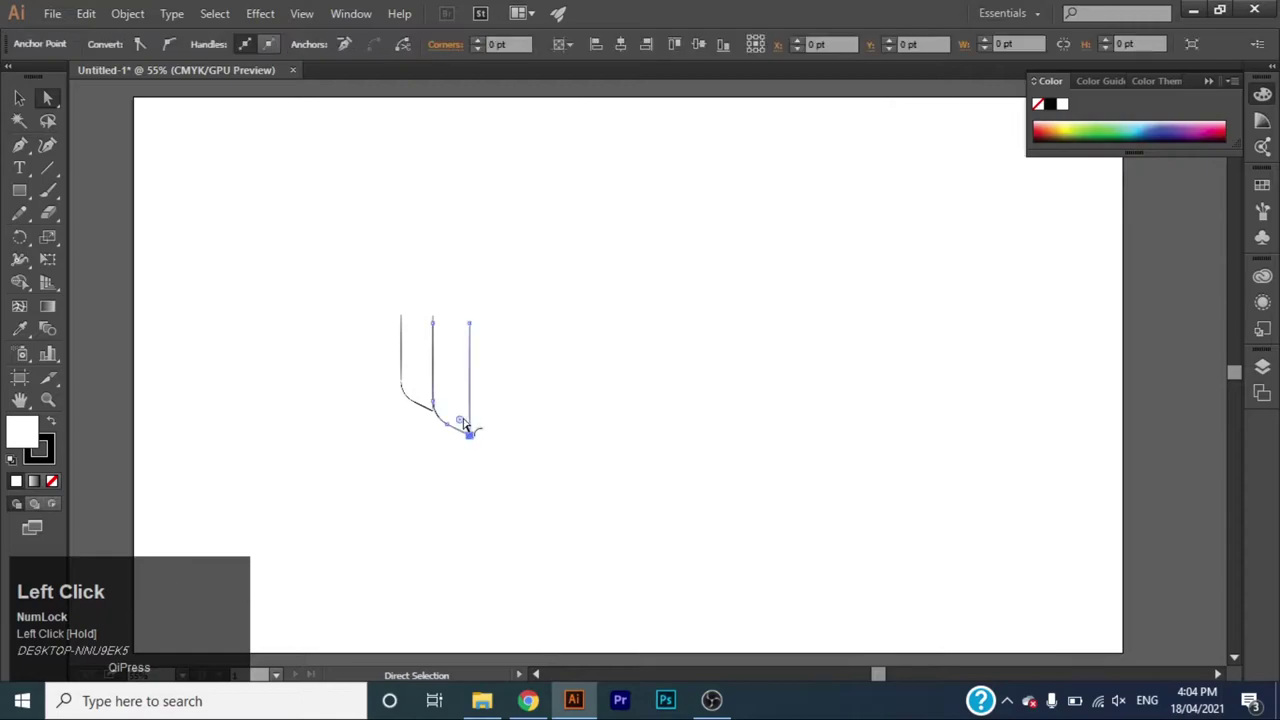
Duplicate the finger outline rightward to make a row of four fingers, then deselect.
key("Up")
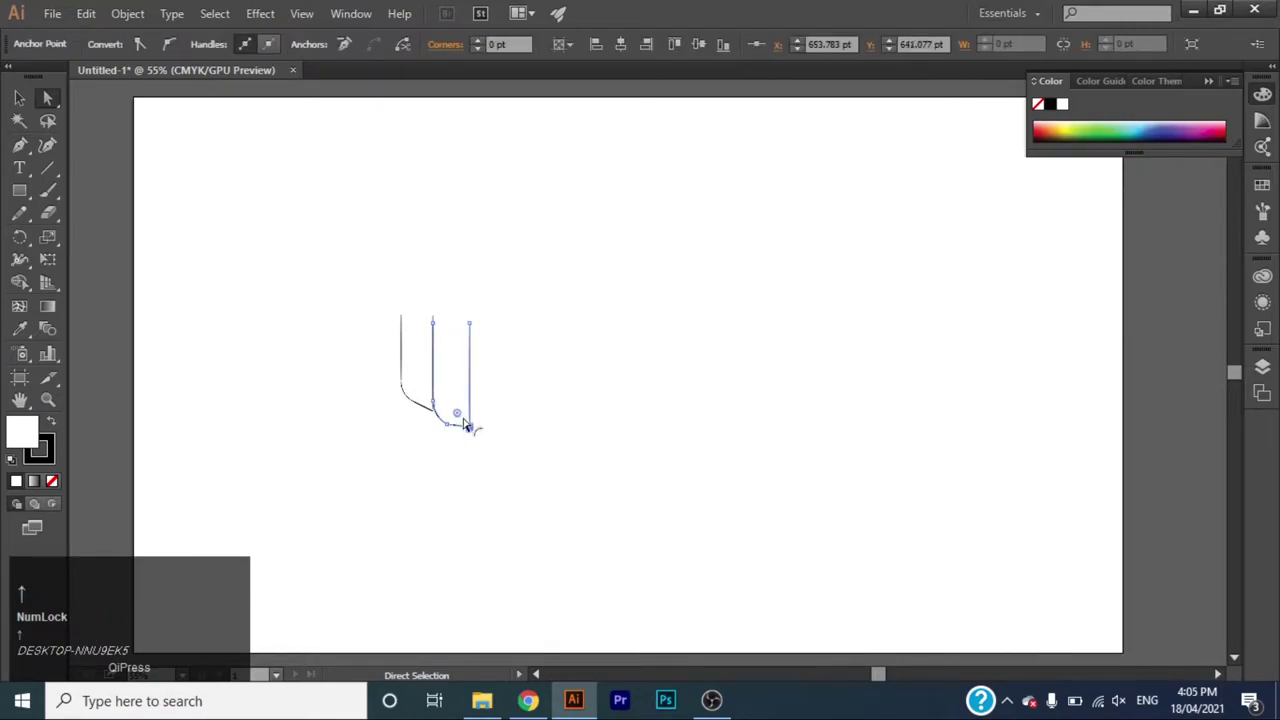
left_click(23, 103)
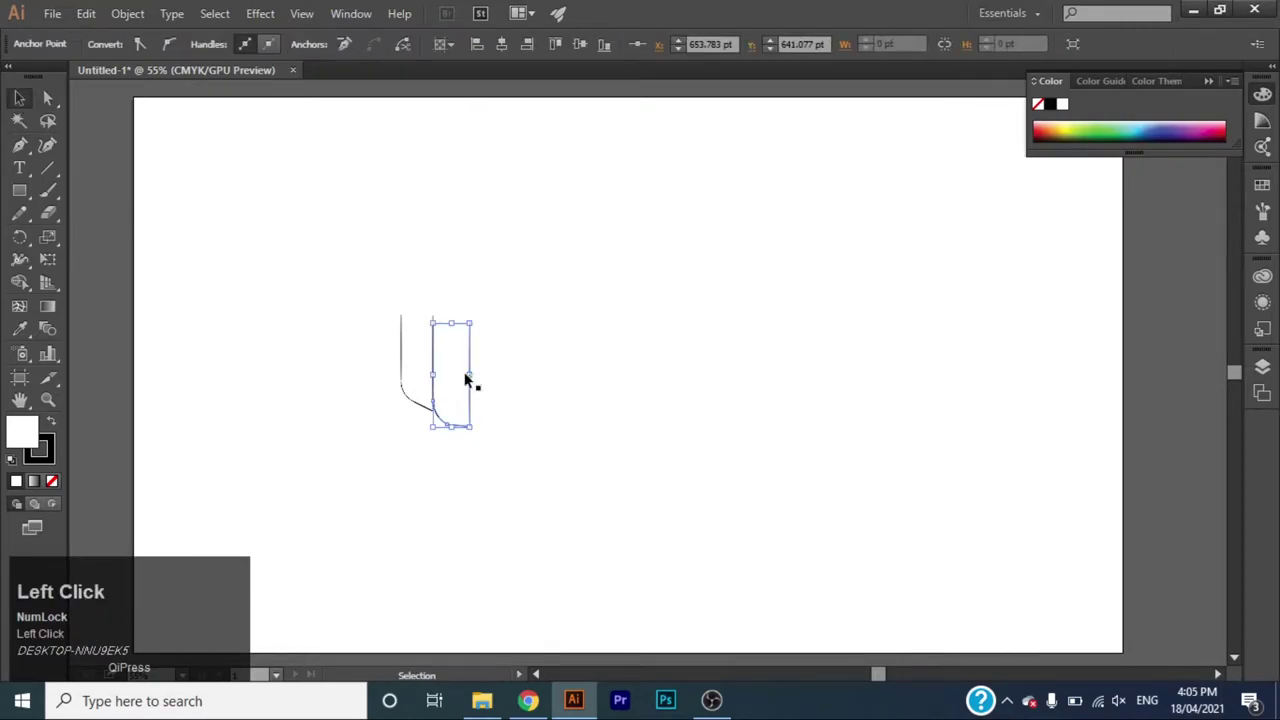
left_click(567, 406)
left_click_drag(473, 387, 496, 435)
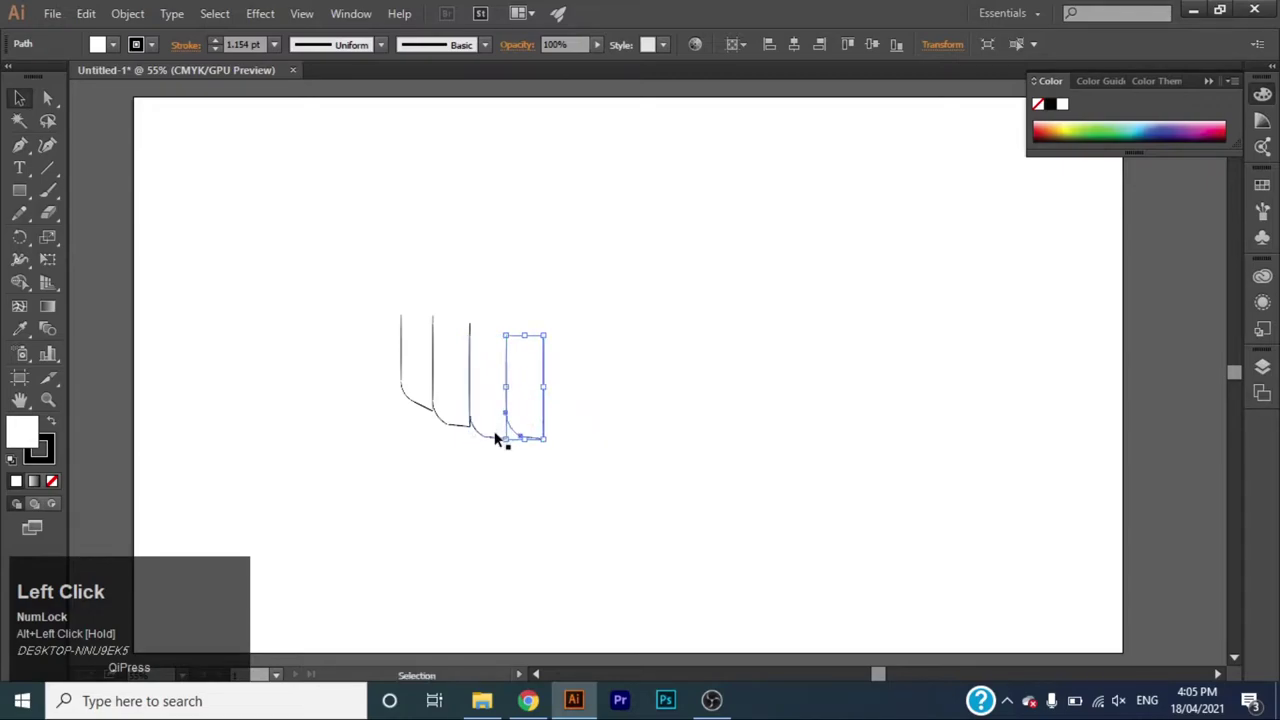
key("Up")
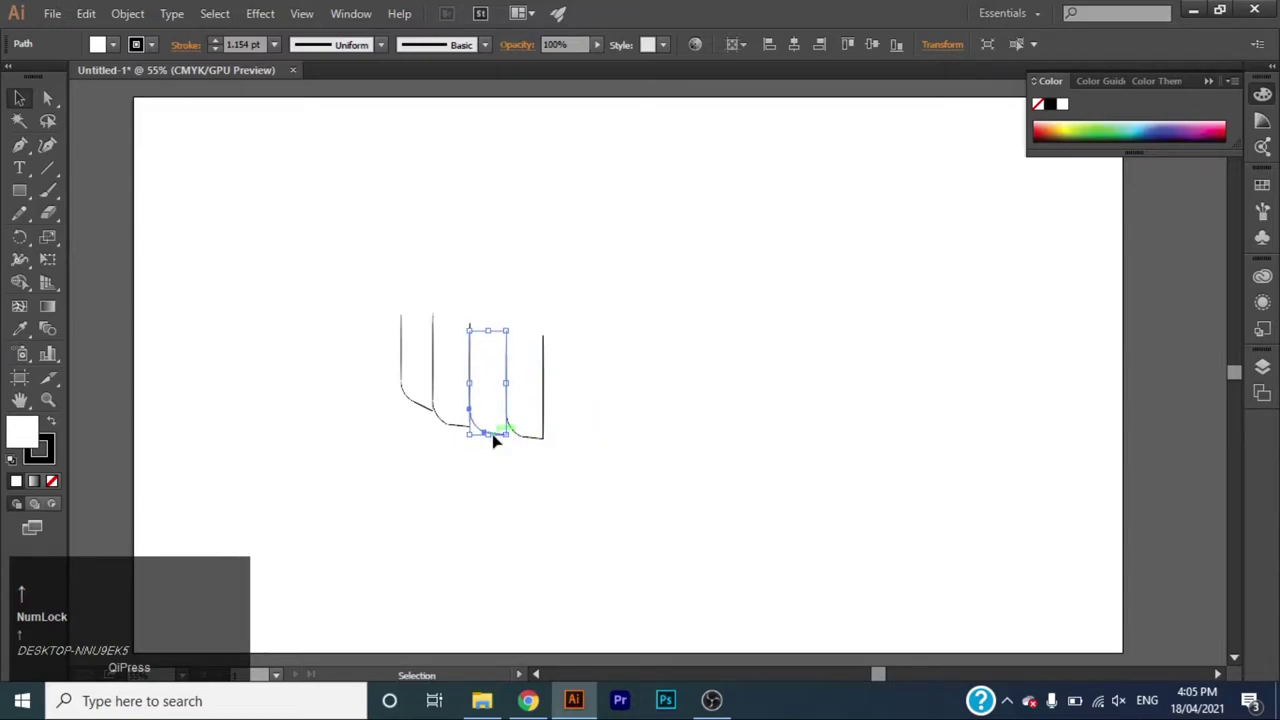
left_click(478, 487)
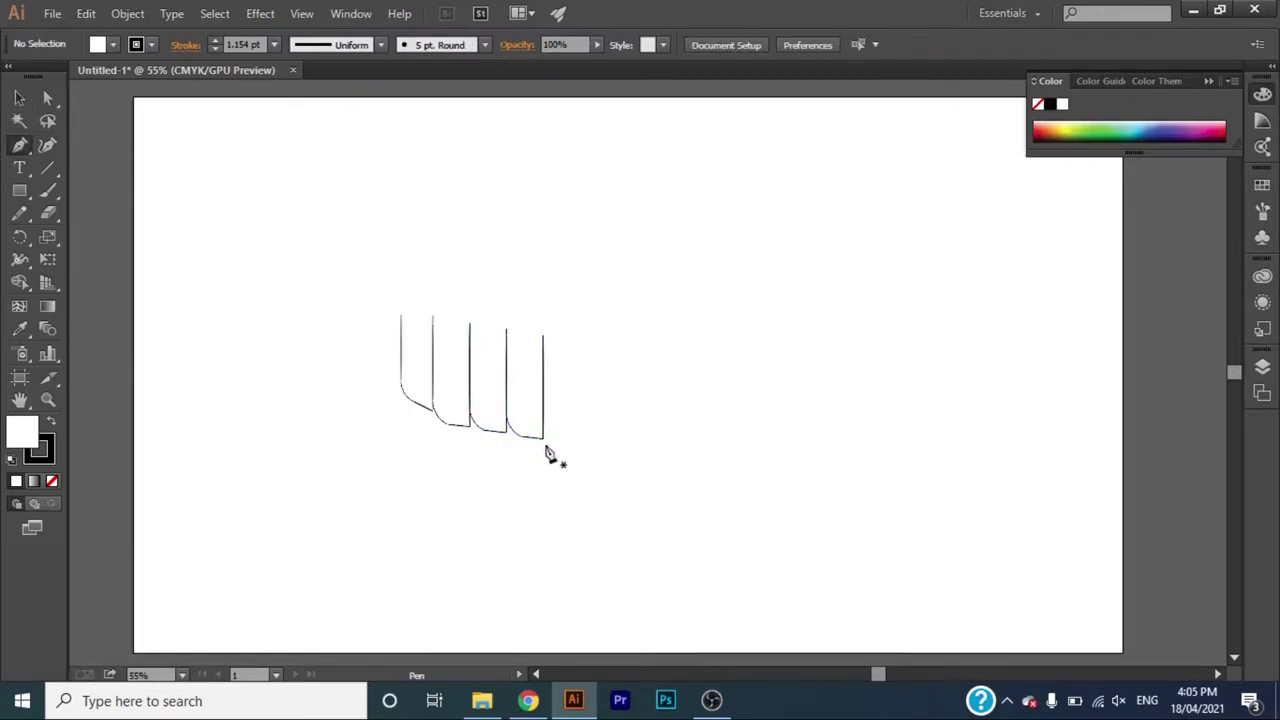
key("alt+Num_Lock")
Draw the closed curled thumb shape beneath the row of fingers.
left_click(555, 453)
left_click(546, 441)
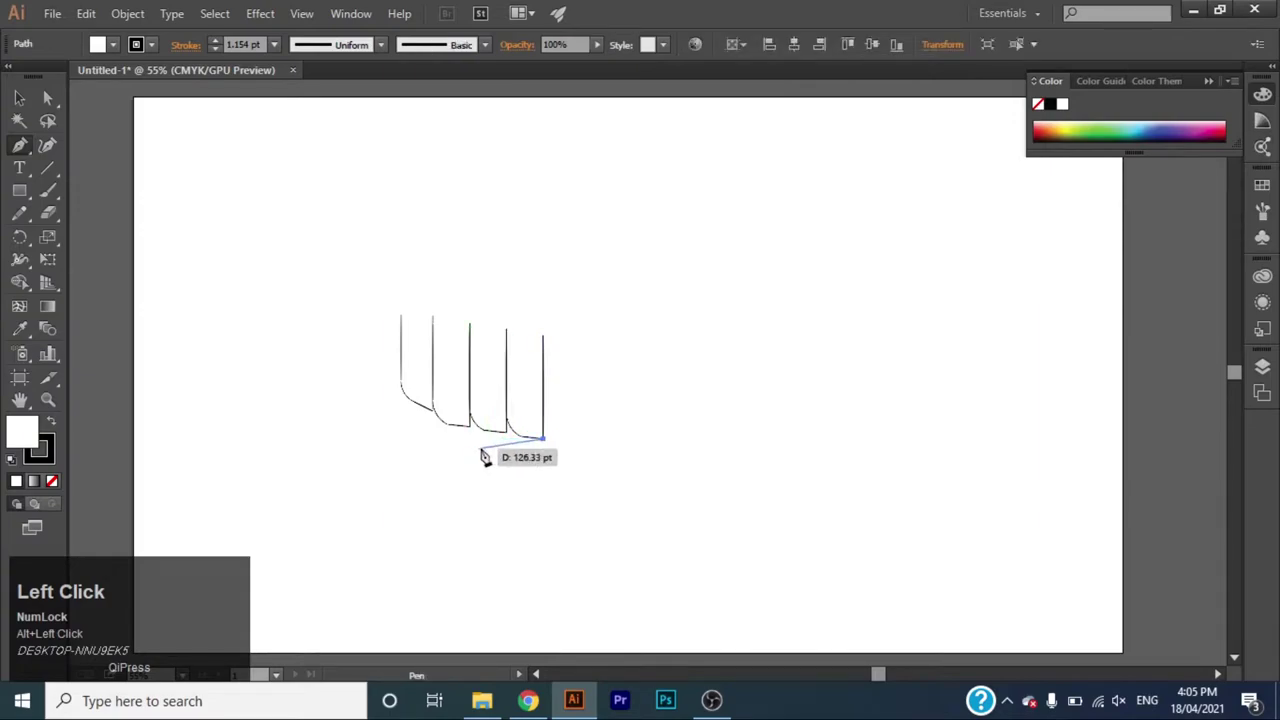
left_click_drag(481, 436, 490, 442)
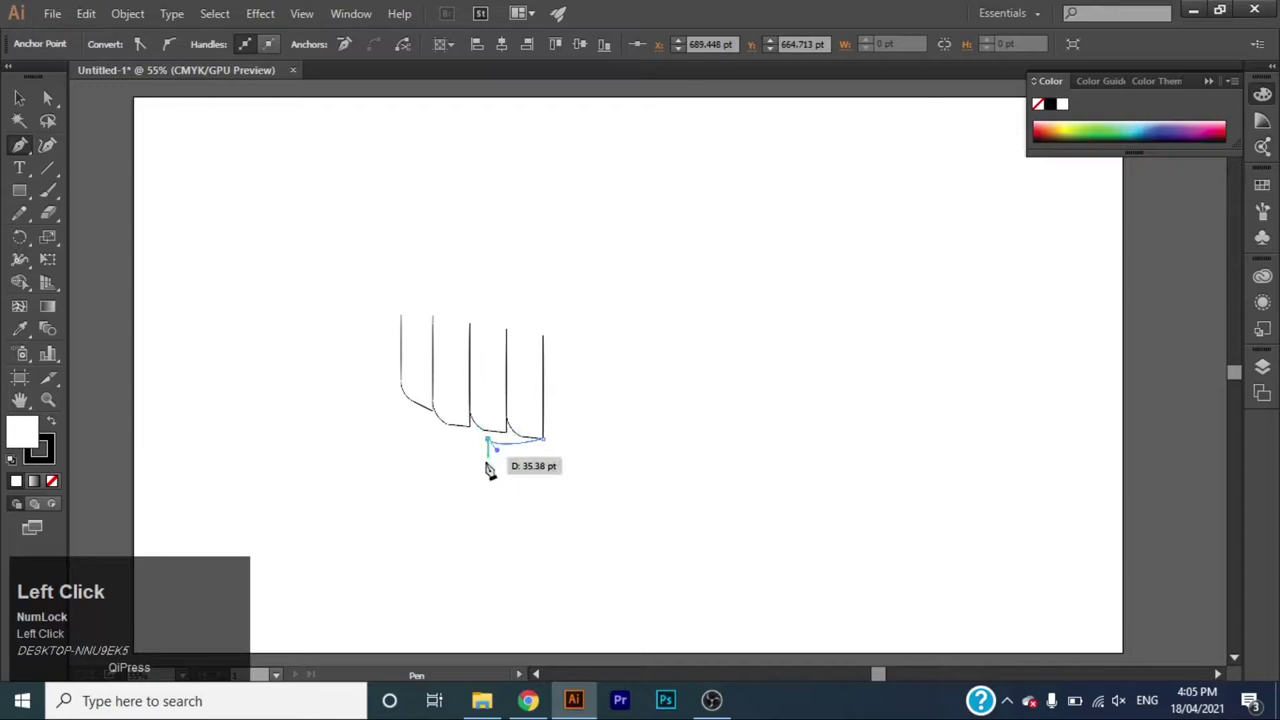
left_click_drag(503, 472, 502, 480)
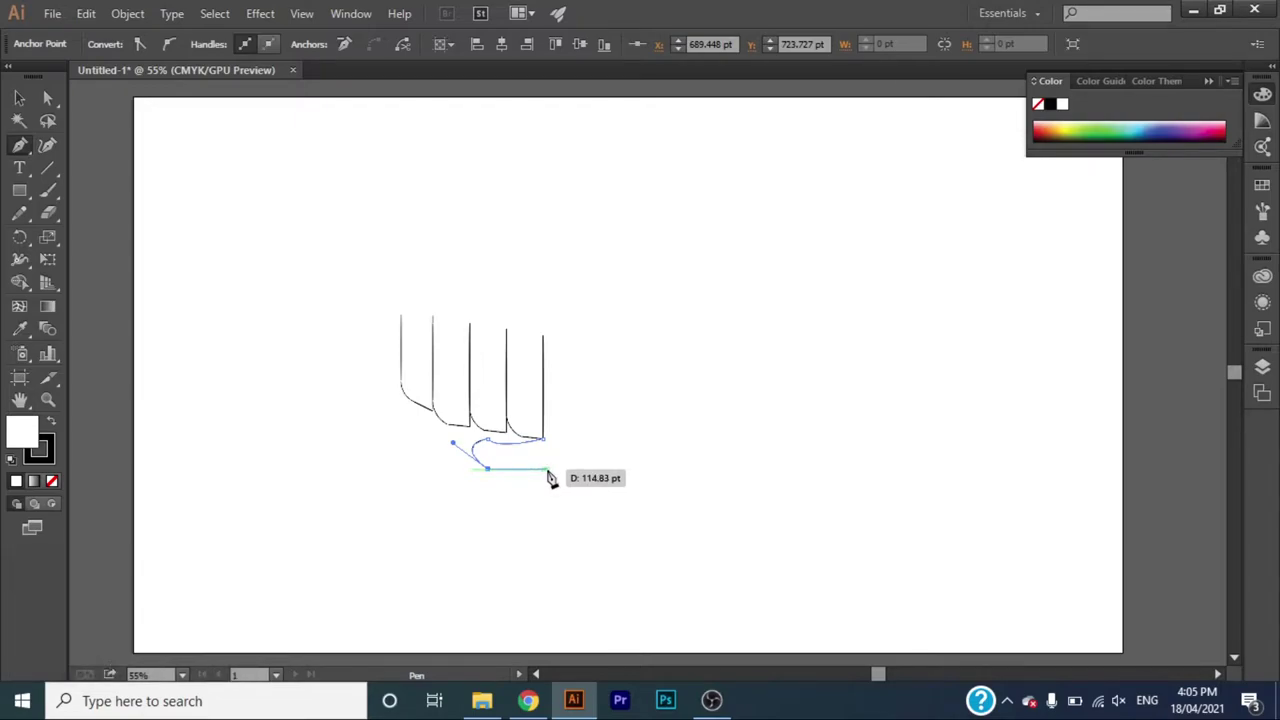
left_click(560, 483)
left_click_drag(560, 483, 18, 113)
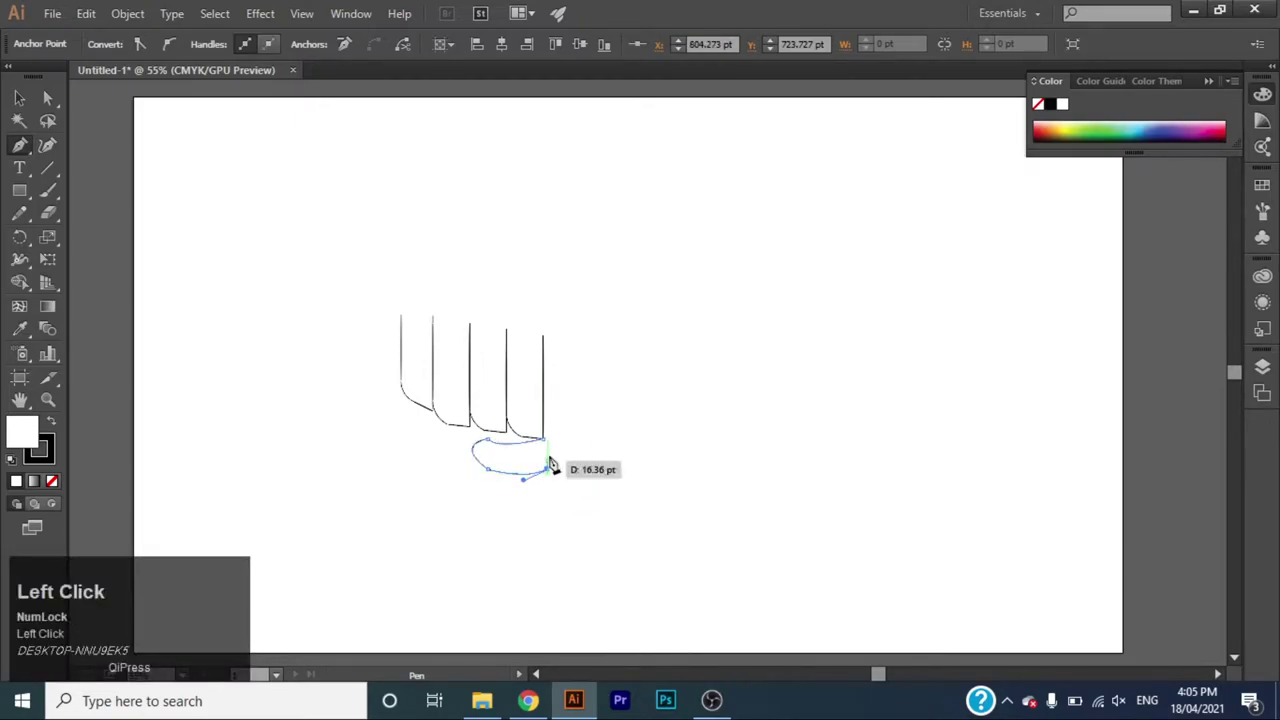
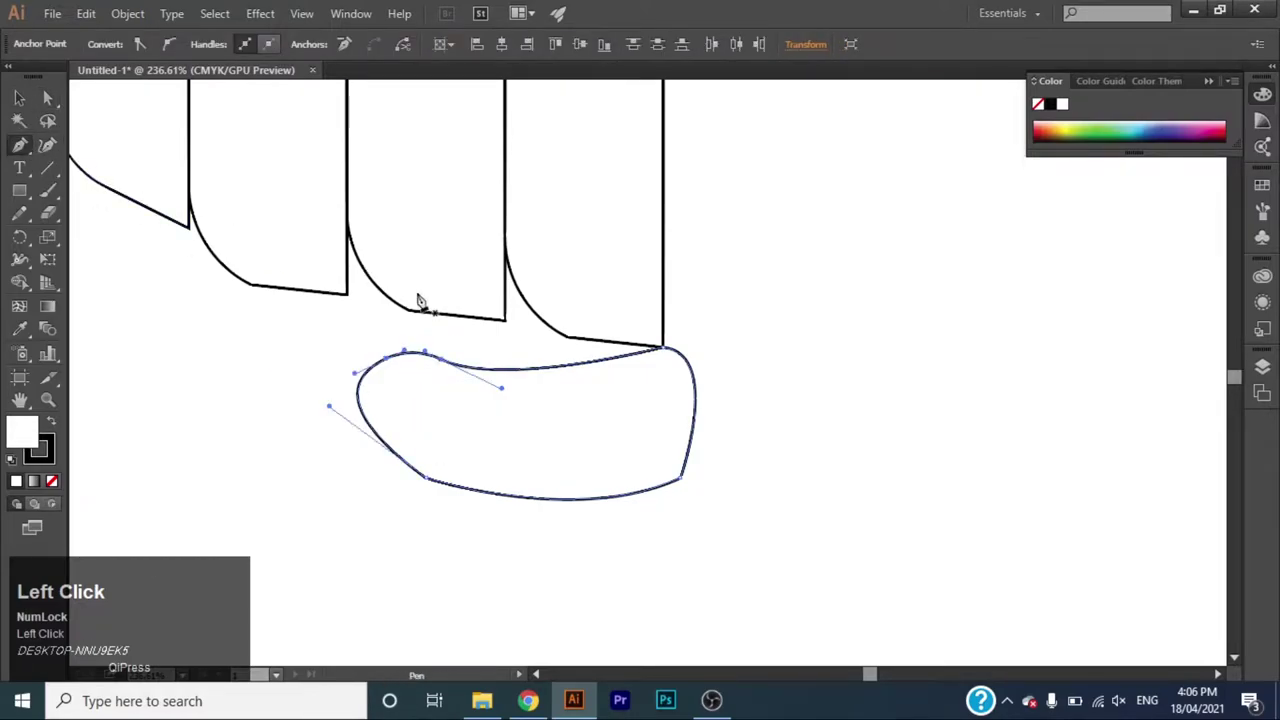
Draw the curved thumbnail line inside the thumb.
left_click(478, 384)
left_click_drag(482, 484, 797, 396)
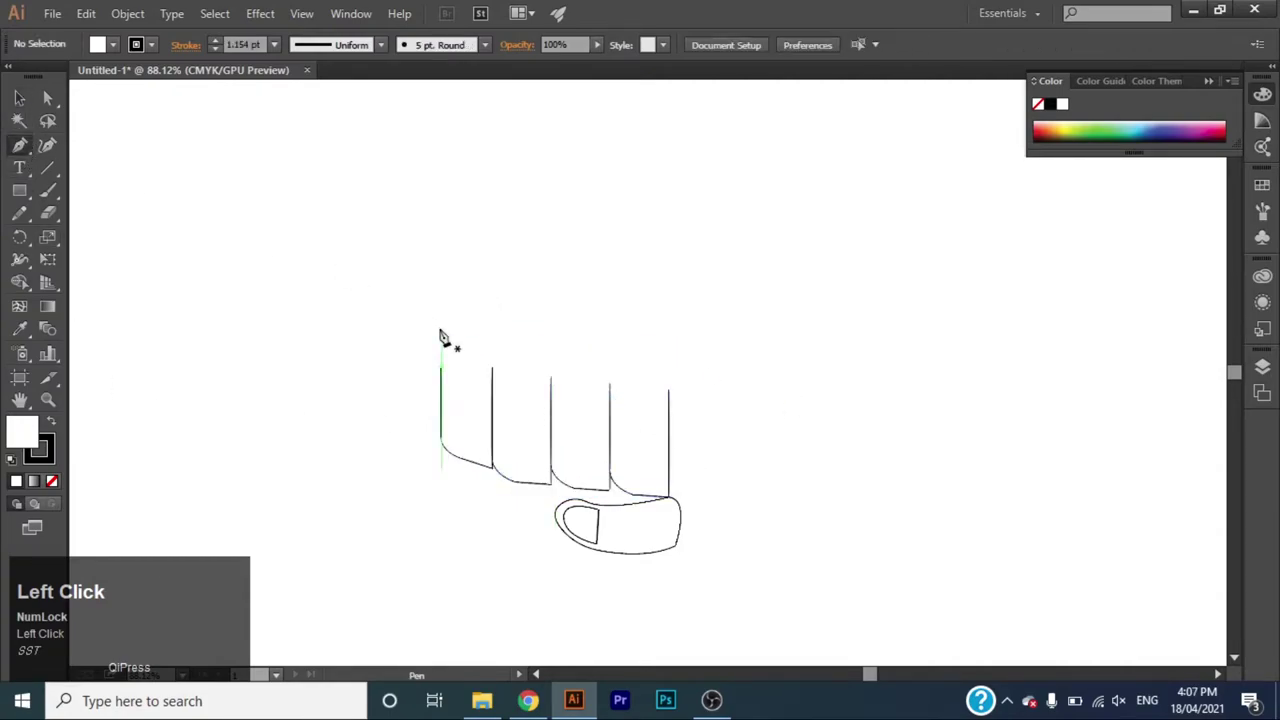
Draw rounded knuckle tops over the first two fingers with curved anchor points.
left_click(454, 375)
left_click(453, 376)
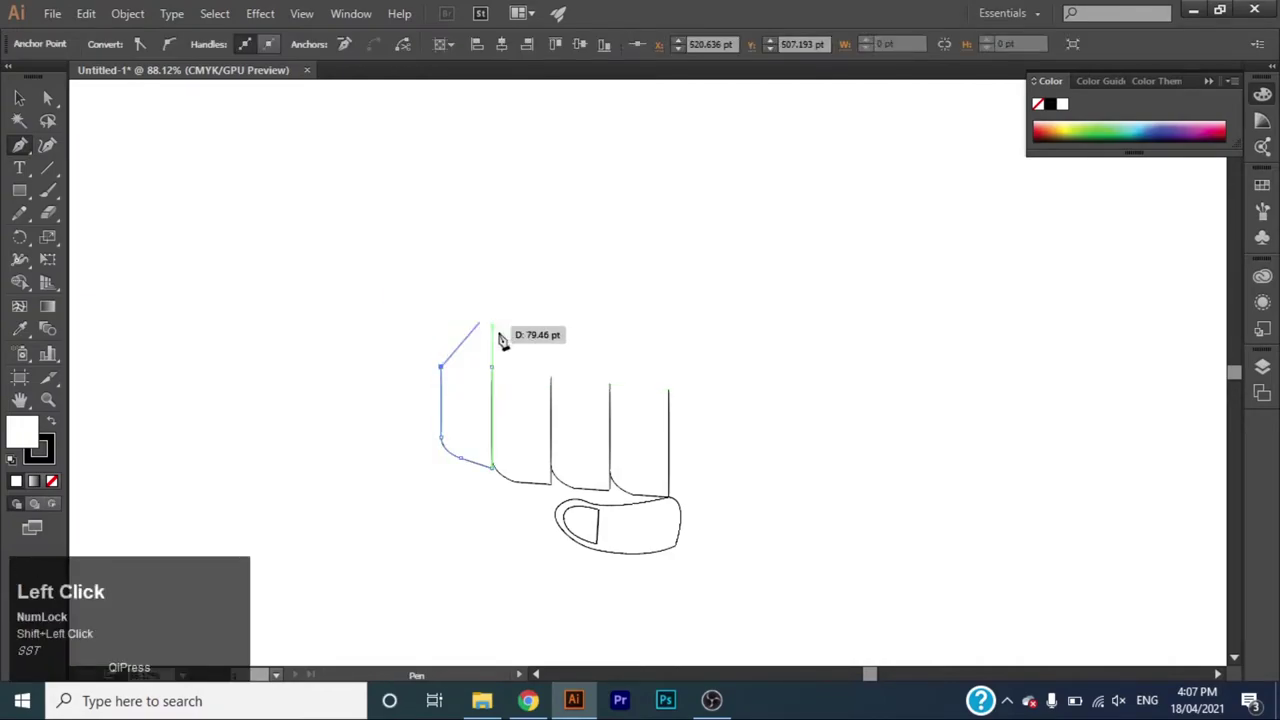
left_click_drag(508, 358, 495, 349)
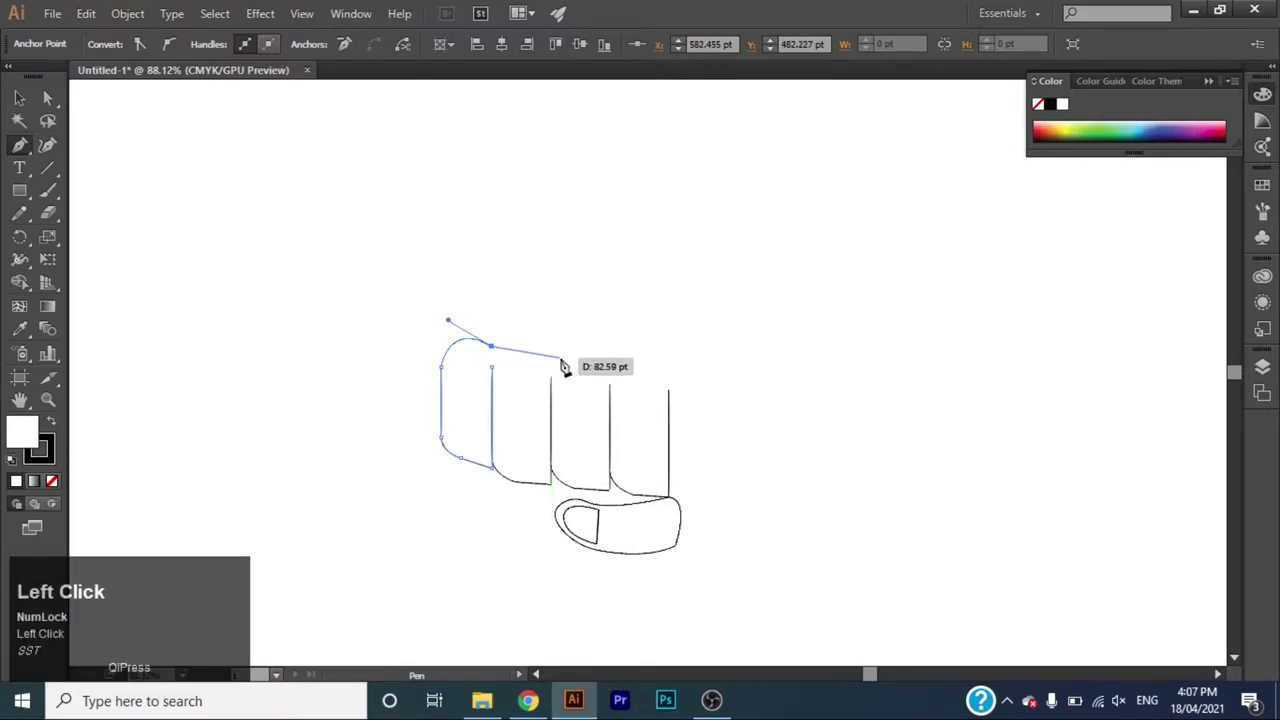
left_click_drag(553, 351, 684, 365)
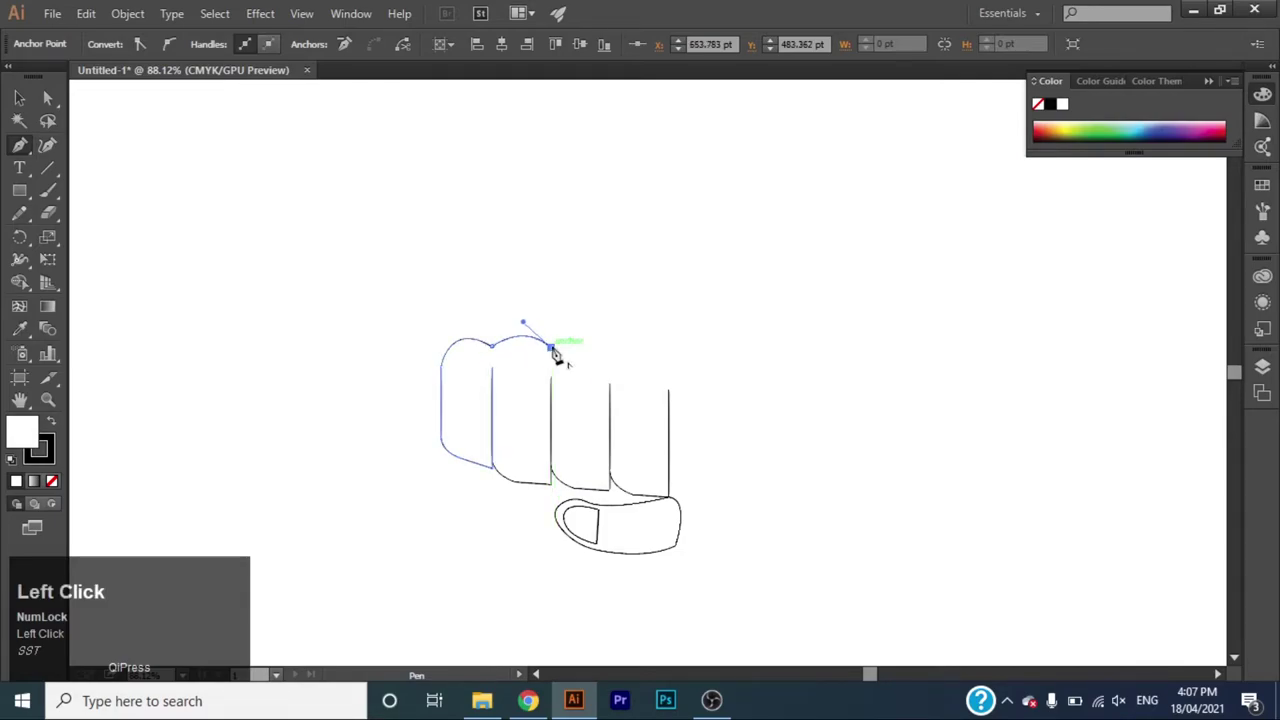
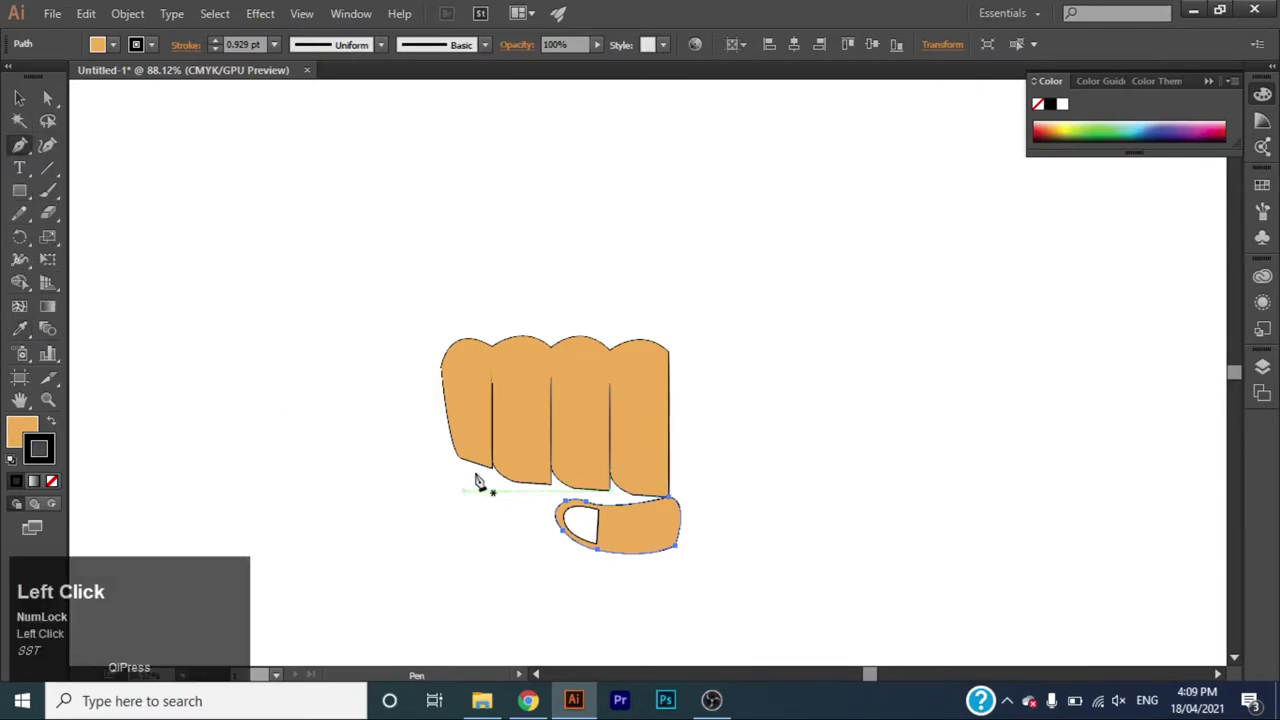
Draw the palm shape linking thumb and fingers, send it to back, and start the wrist path.
left_click(470, 470)
left_click_drag(464, 462, 593, 536)
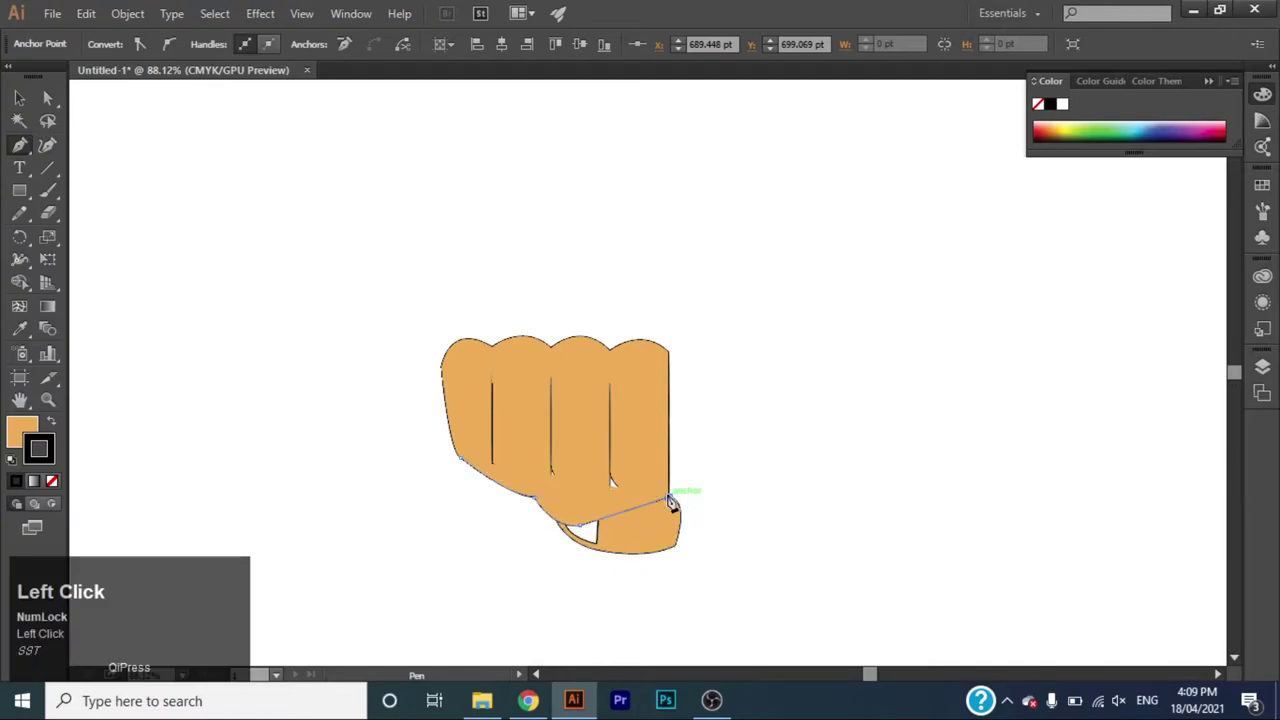
left_click_drag(457, 476, 564, 467)
right_click(564, 467)
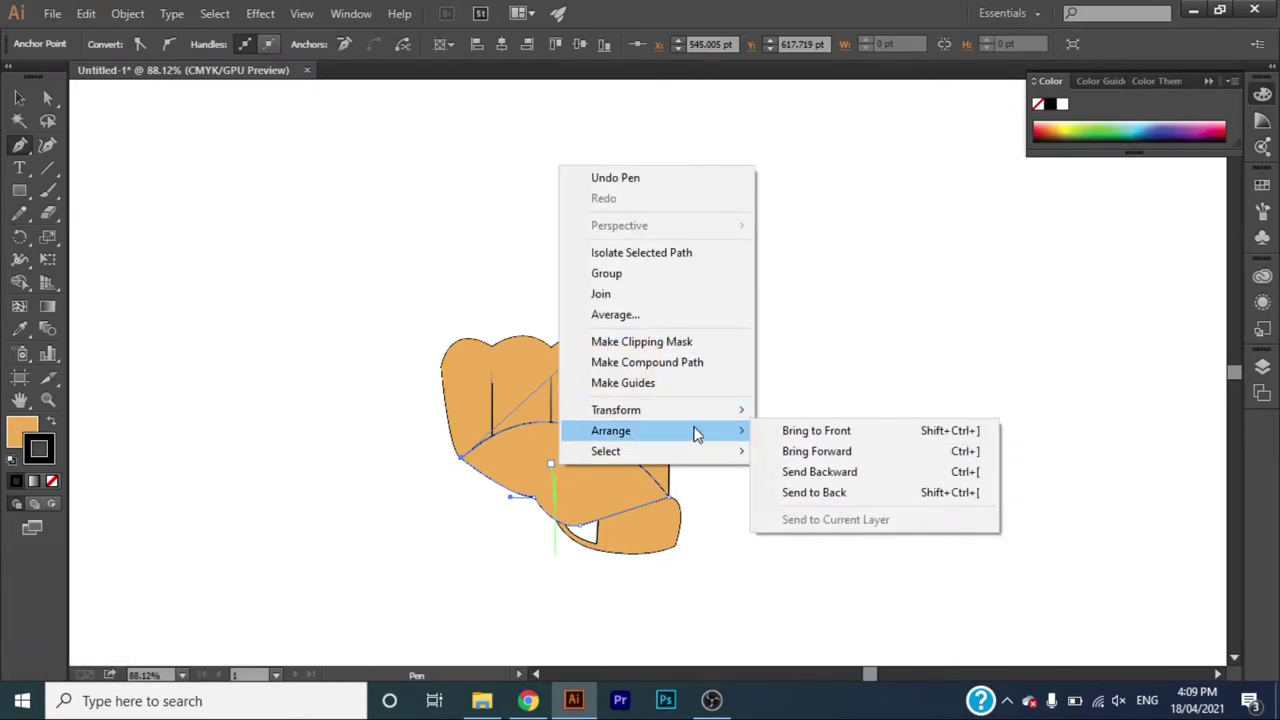
left_click(842, 497)
double_click(29, 150)
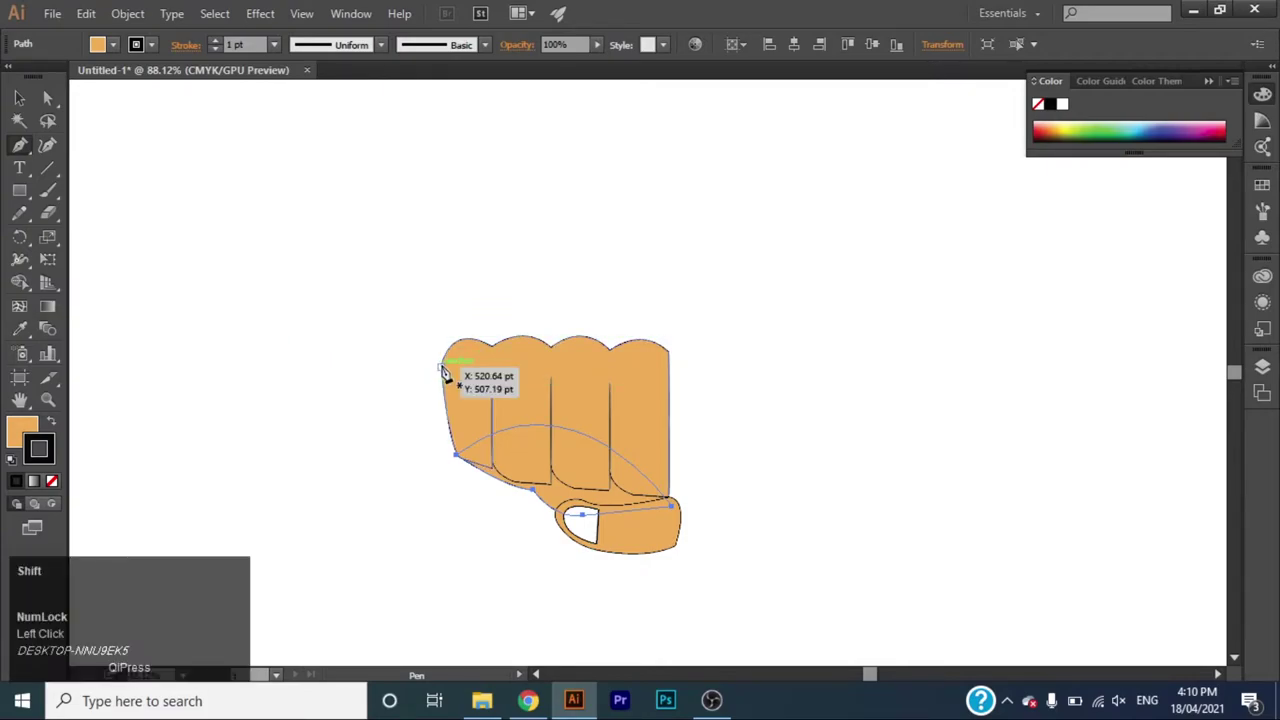
left_click(445, 369)
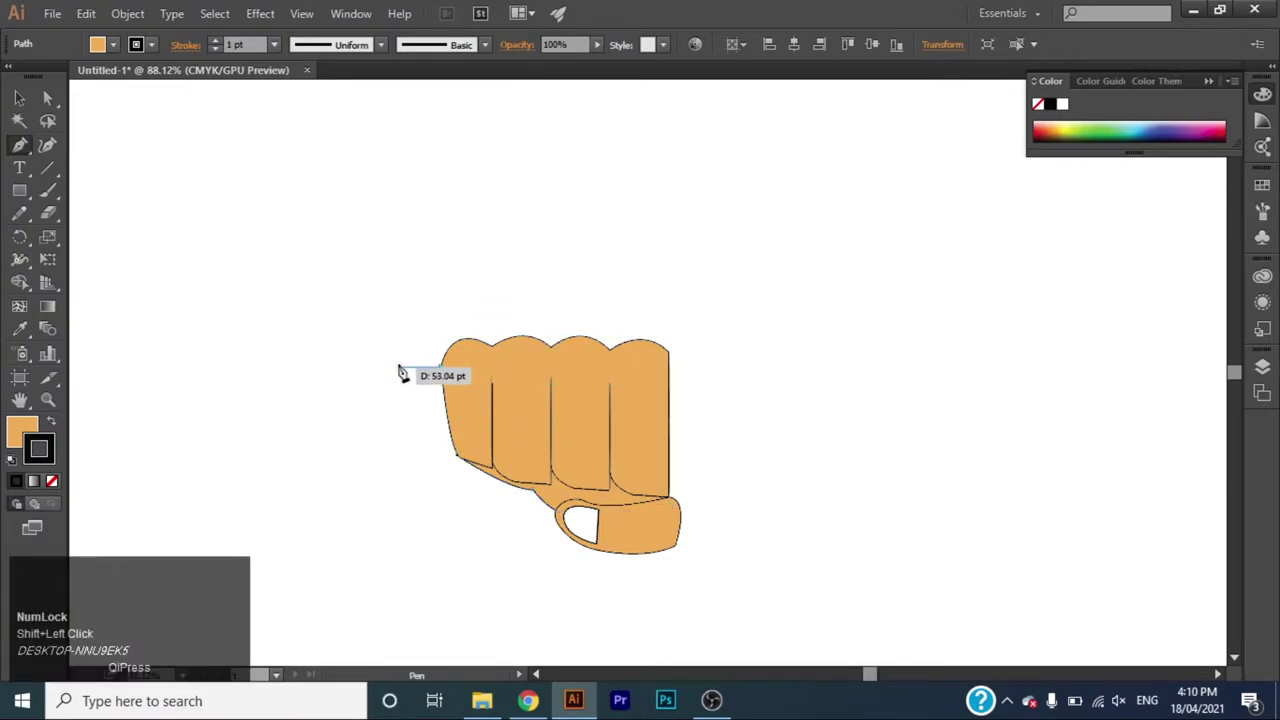
Finish the wrist handle piece and give it a pale green fill.
left_click_drag(418, 376, 423, 461)
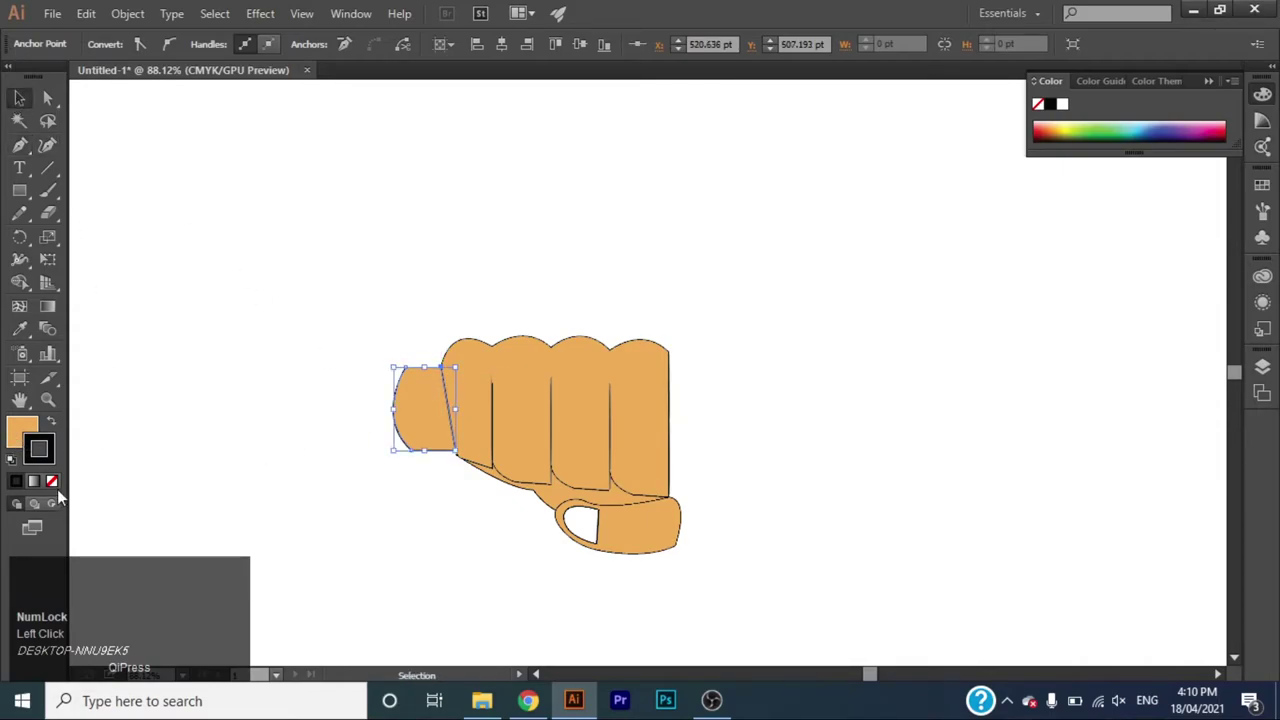
left_click(57, 490)
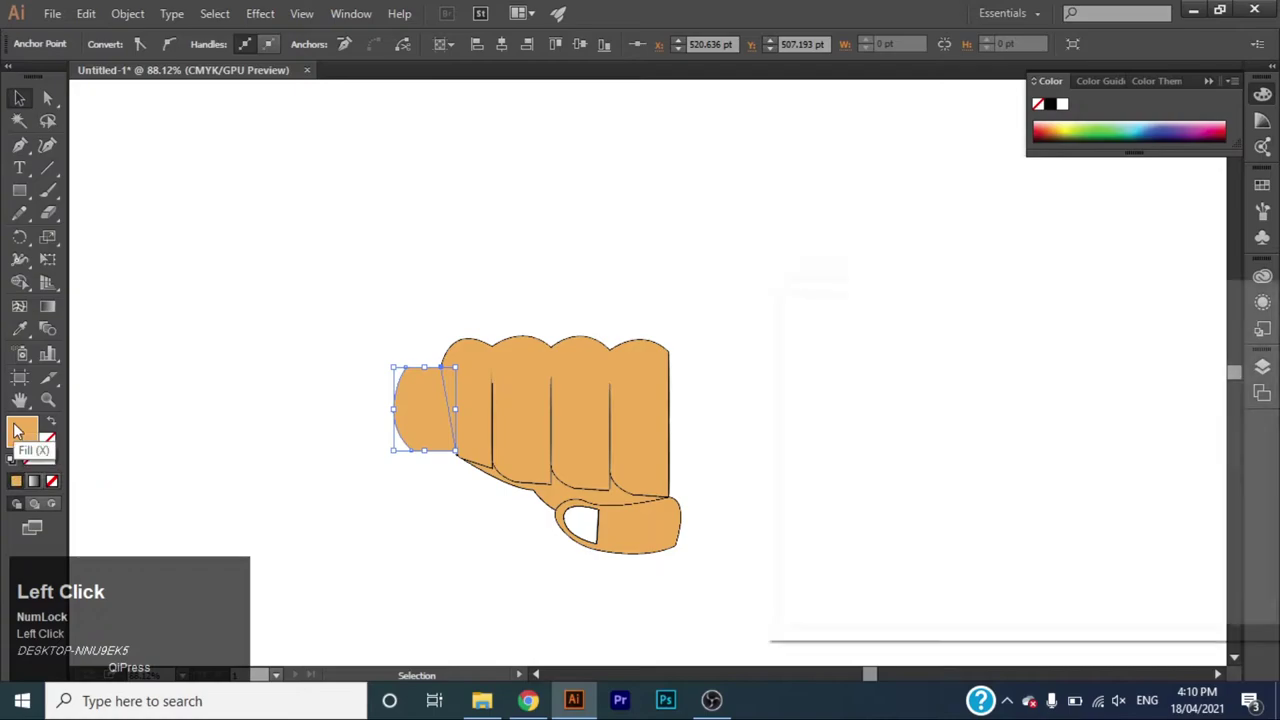
left_click_drag(1054, 442, 1041, 479)
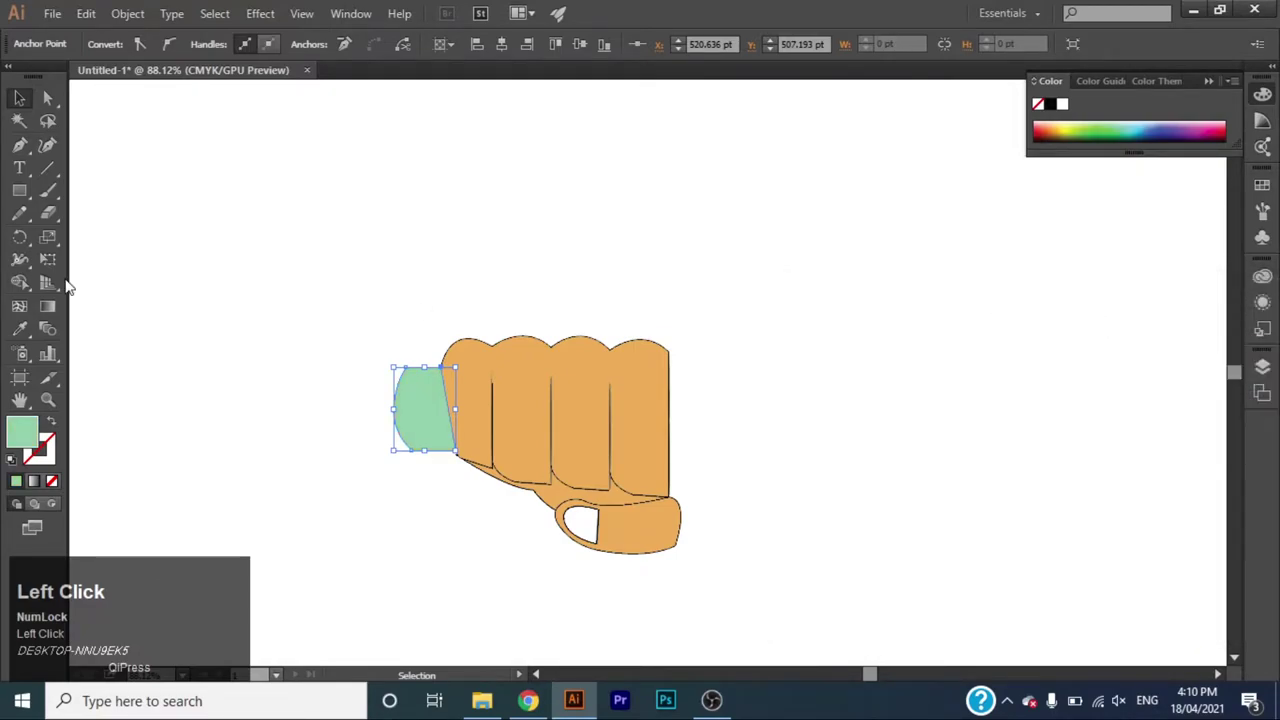
left_click(24, 154)
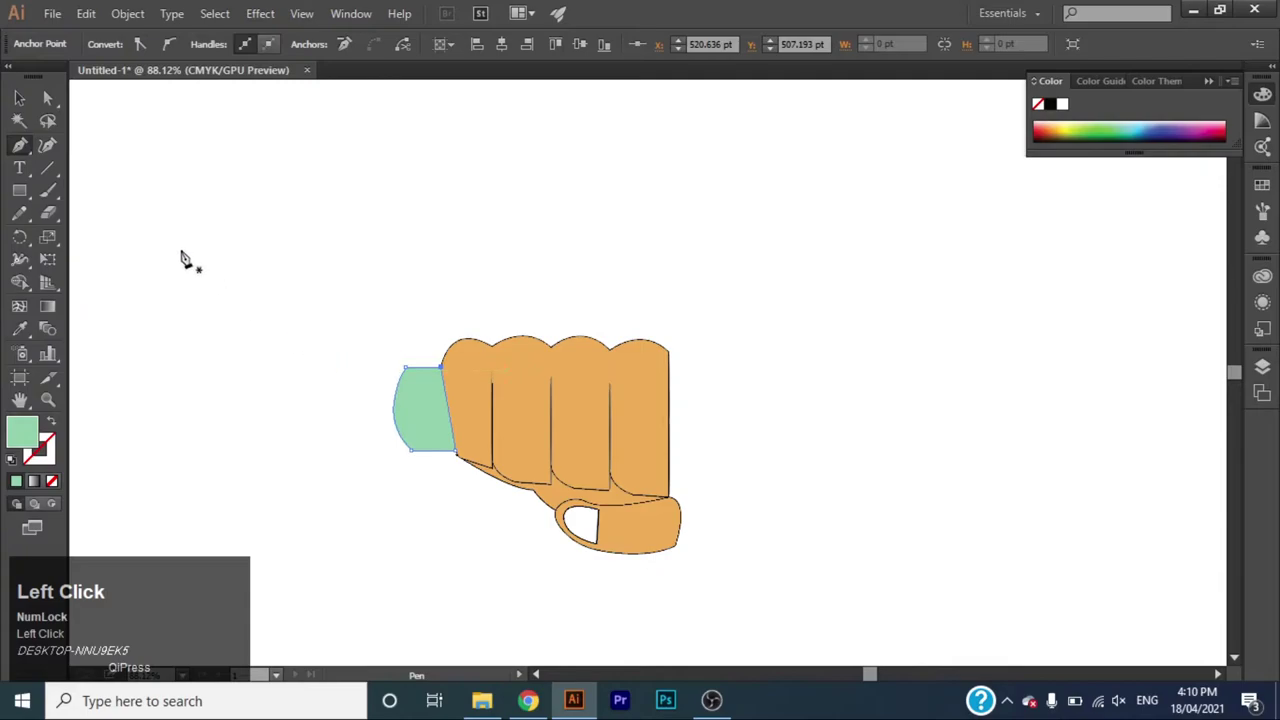
right_click(23, 195)
Draw a black oval at the handle's left end, send it behind the handle and widen it into a weight plate.
left_click_drag(23, 195, 396, 432)
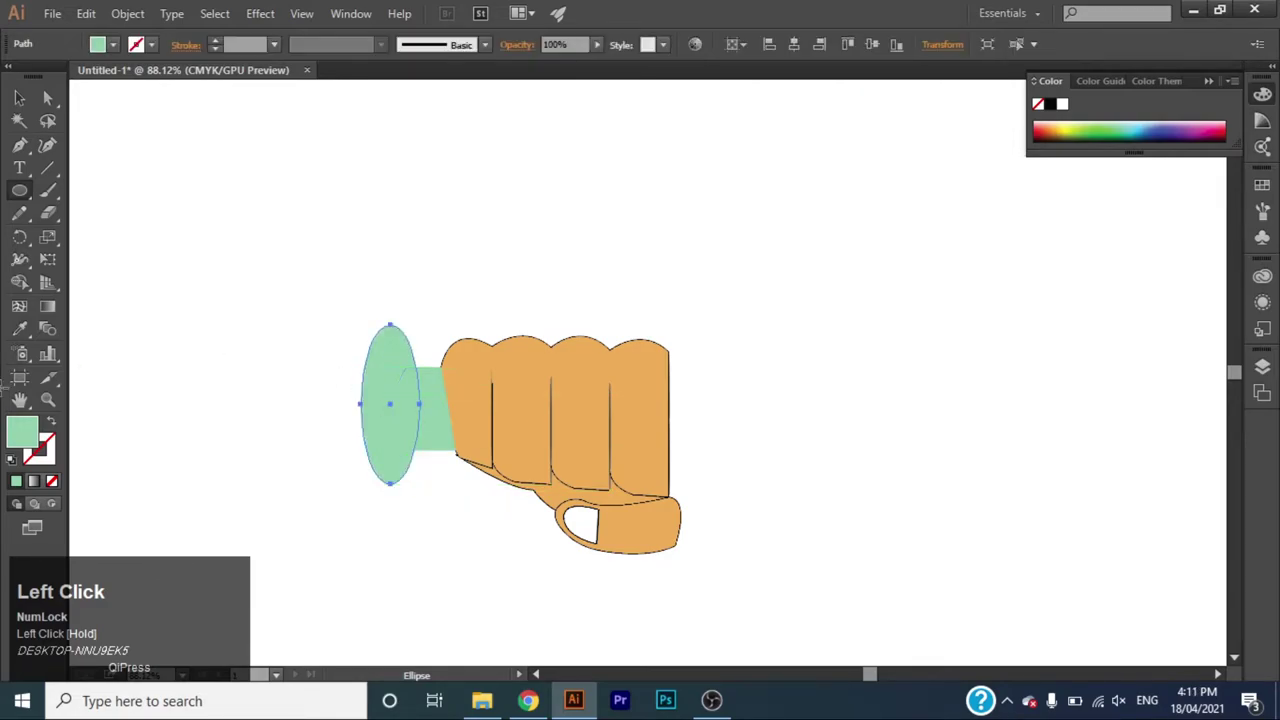
right_click(396, 432)
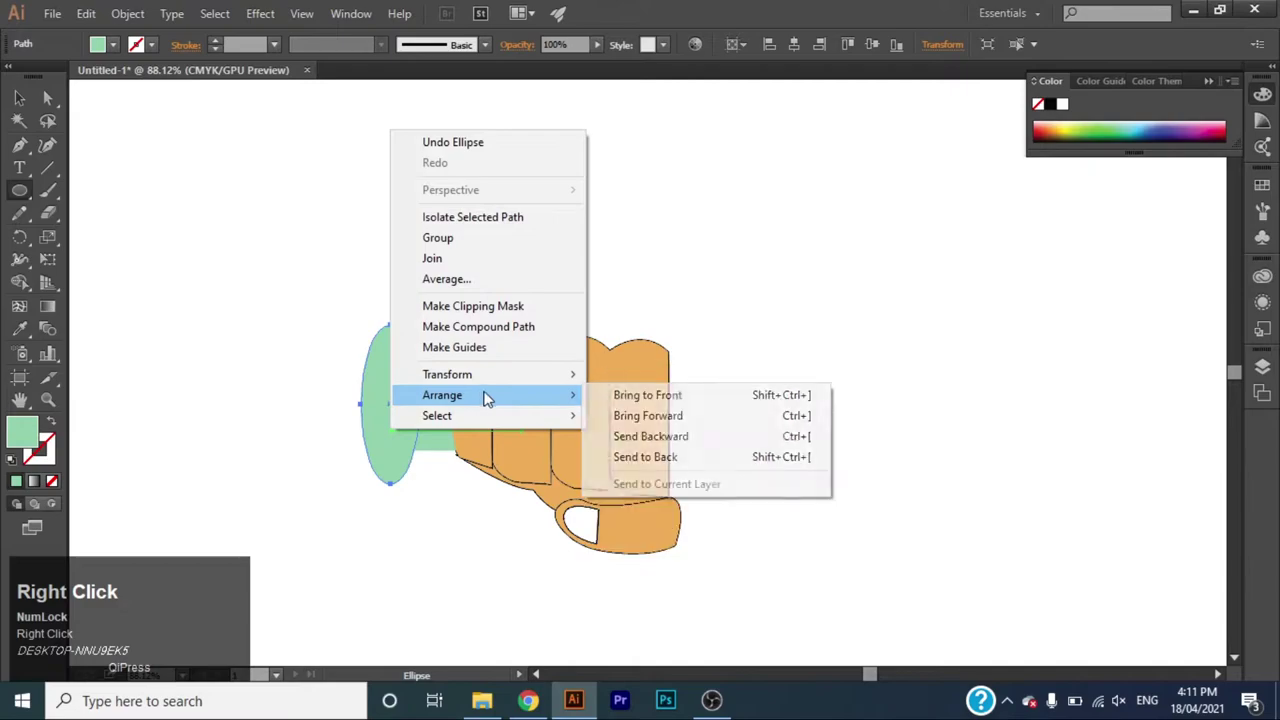
left_click(666, 463)
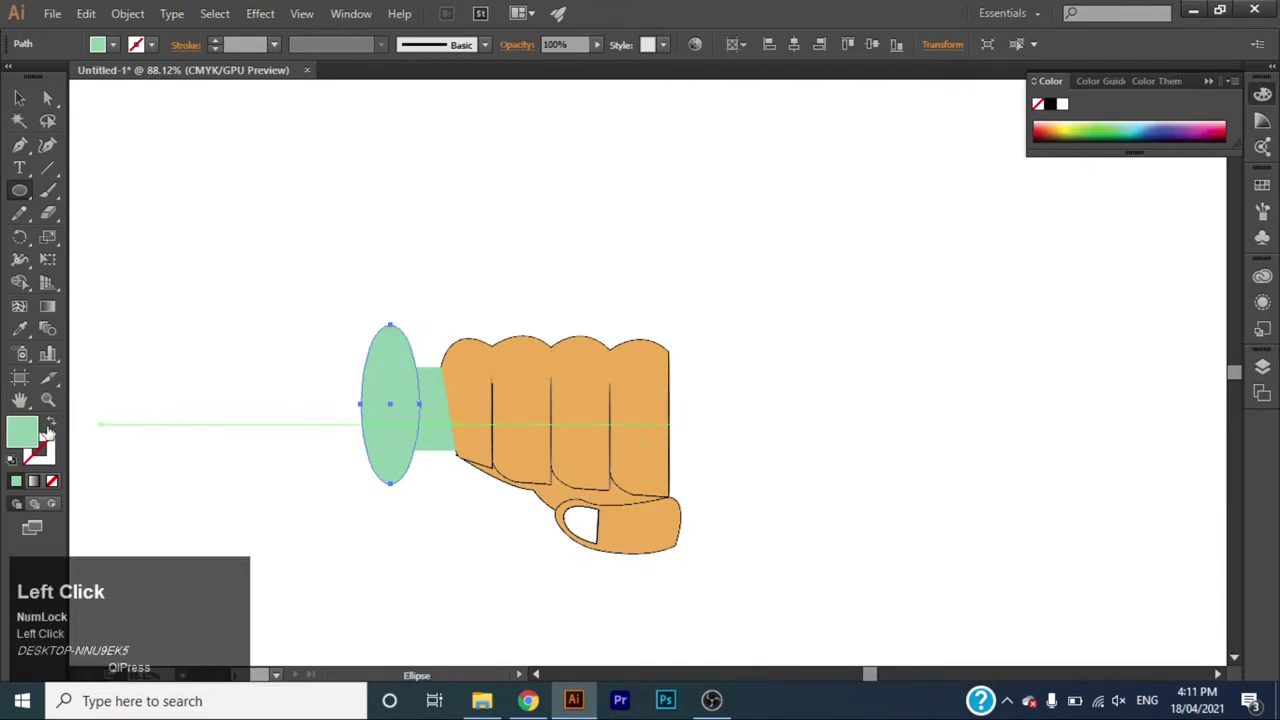
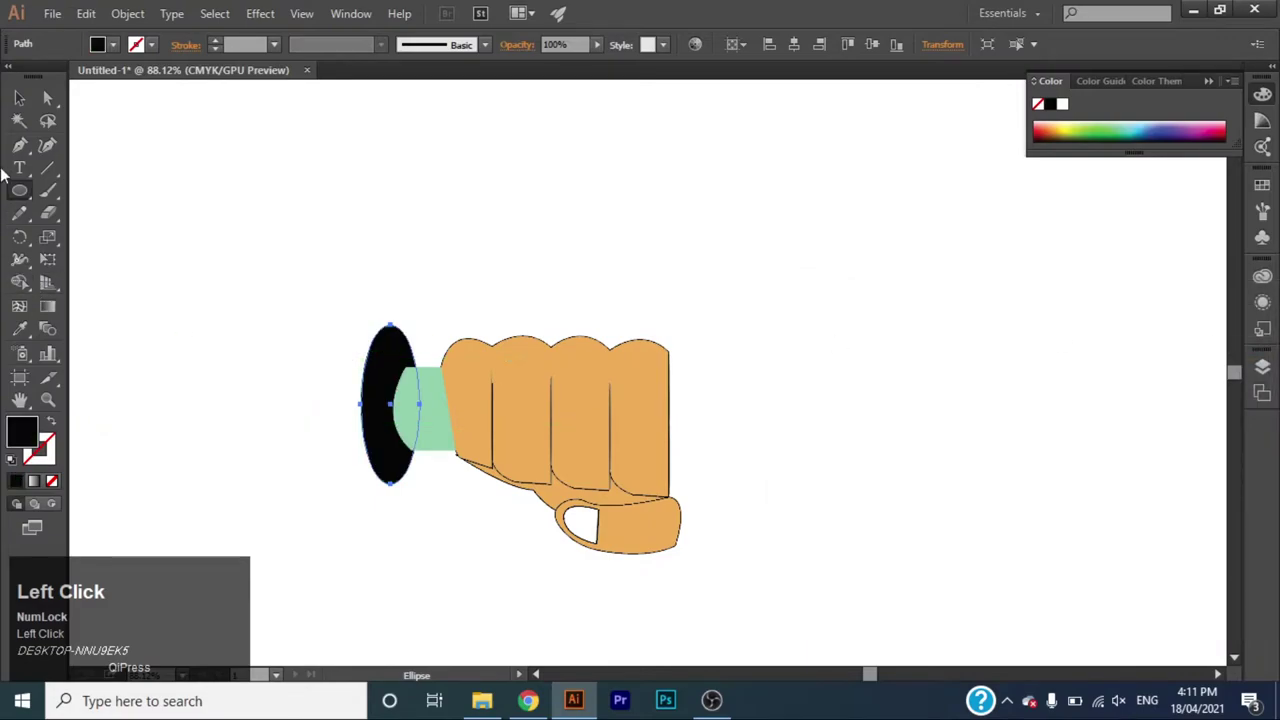
left_click_drag(18, 92, 314, 305)
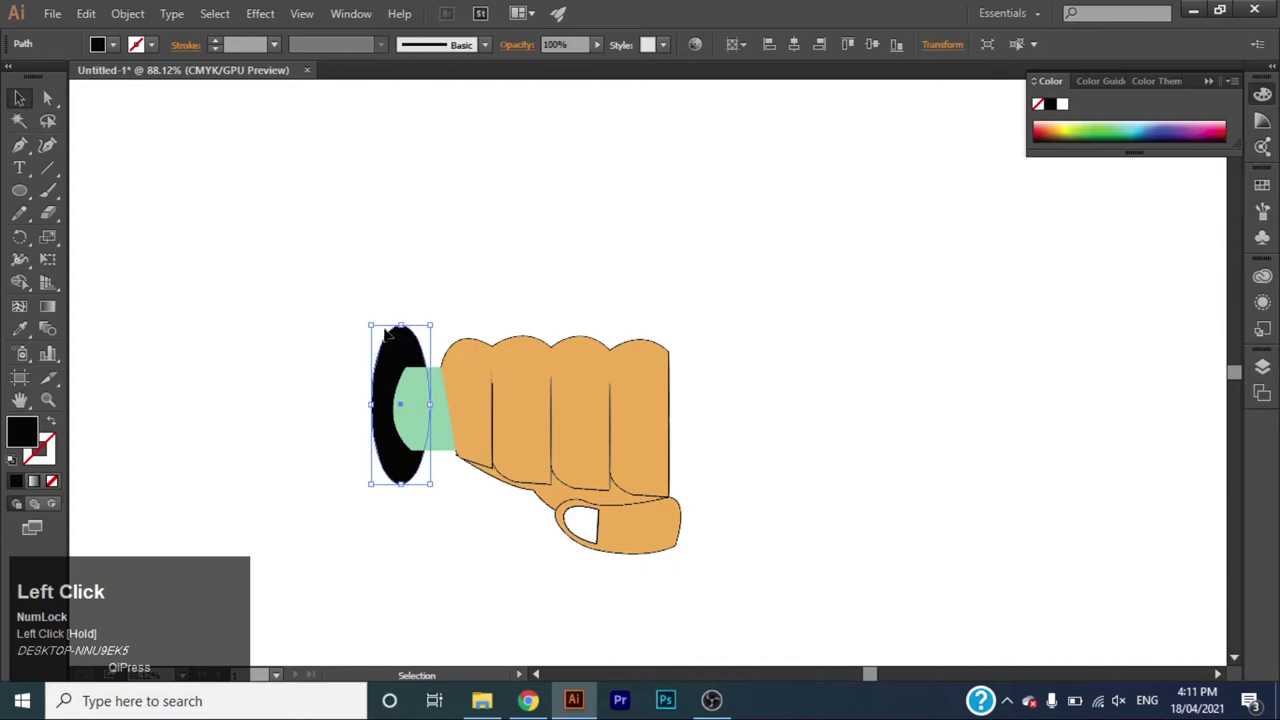
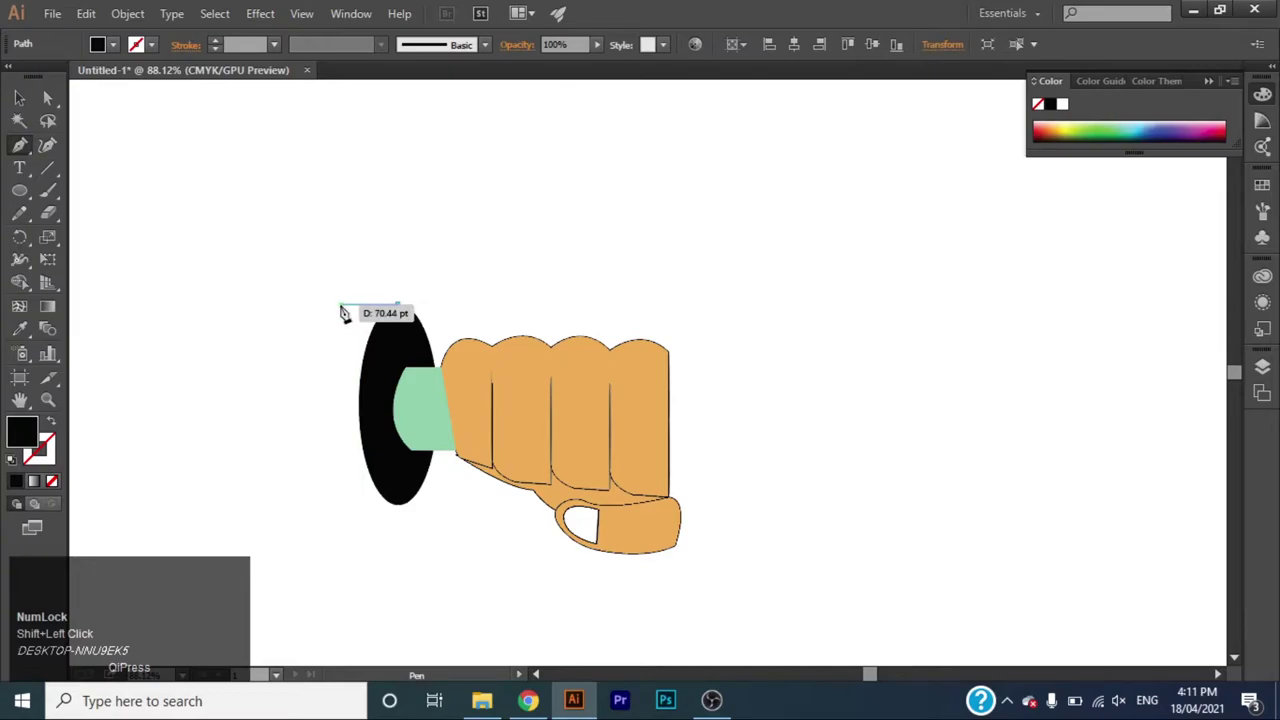
Draw the plate's thick side face to the left and send it behind the plate.
left_click(348, 317)
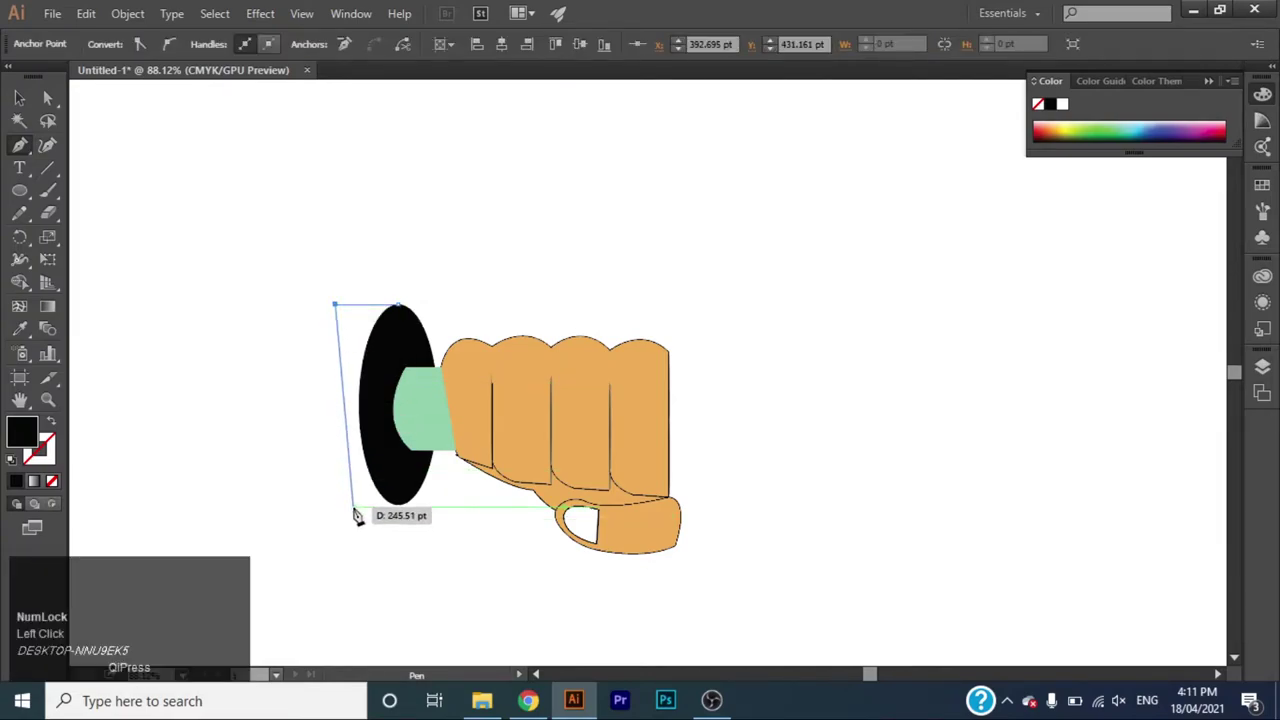
left_click_drag(347, 516, 349, 516)
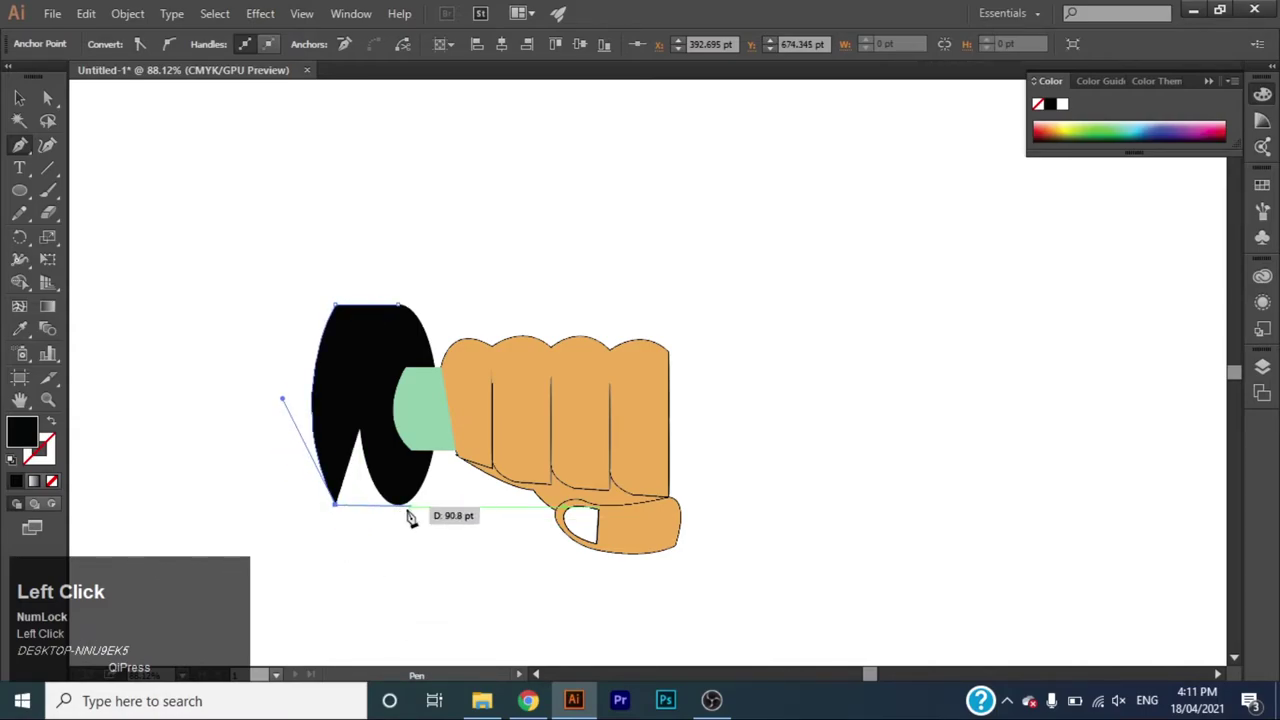
left_click(413, 517)
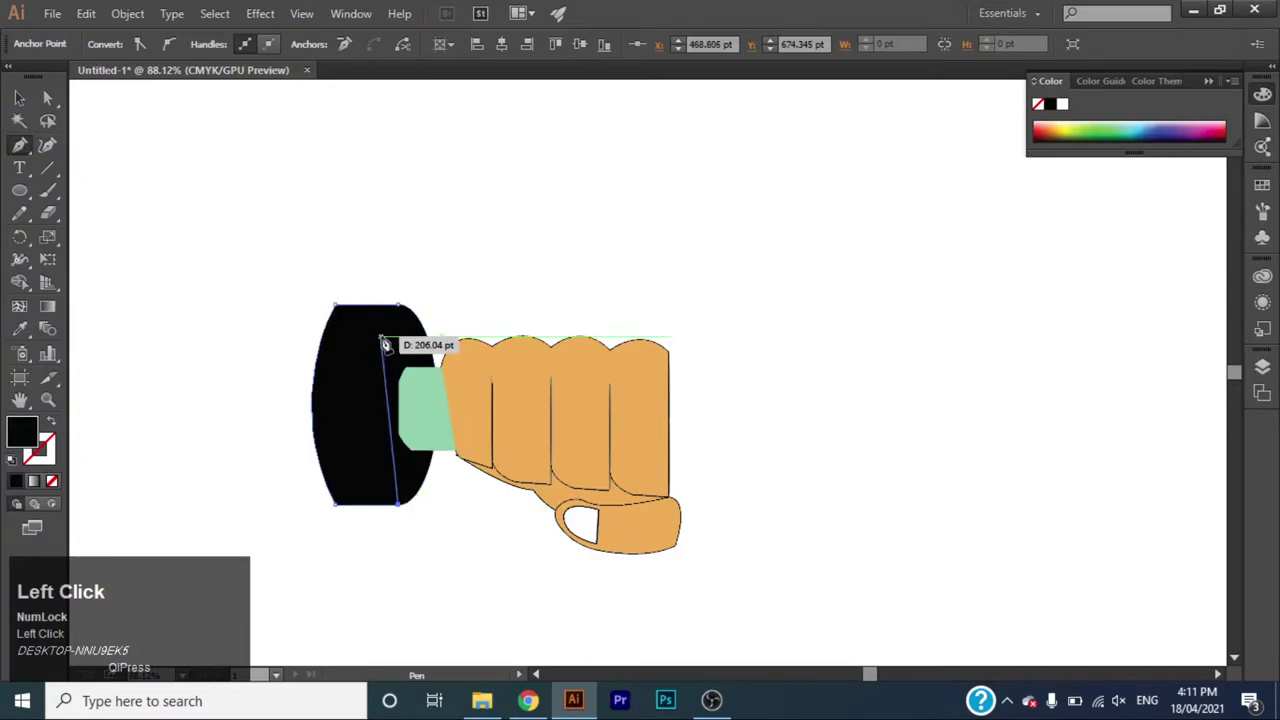
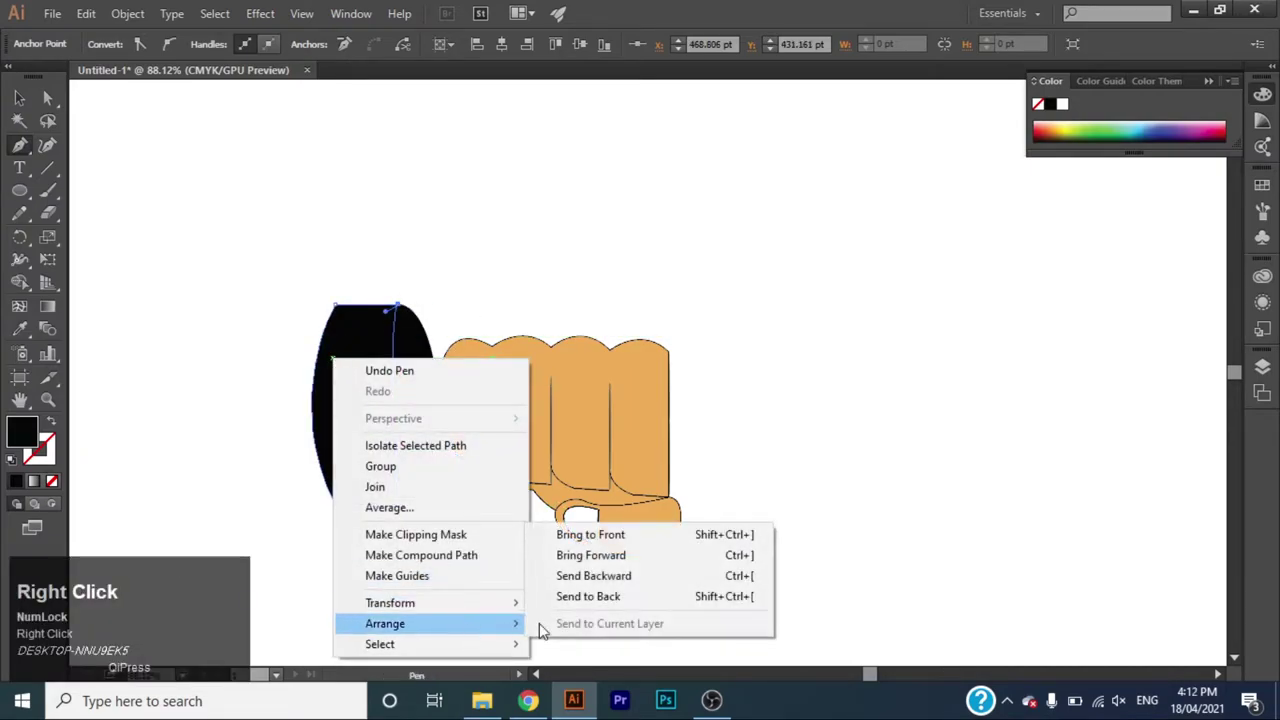
left_click(631, 605)
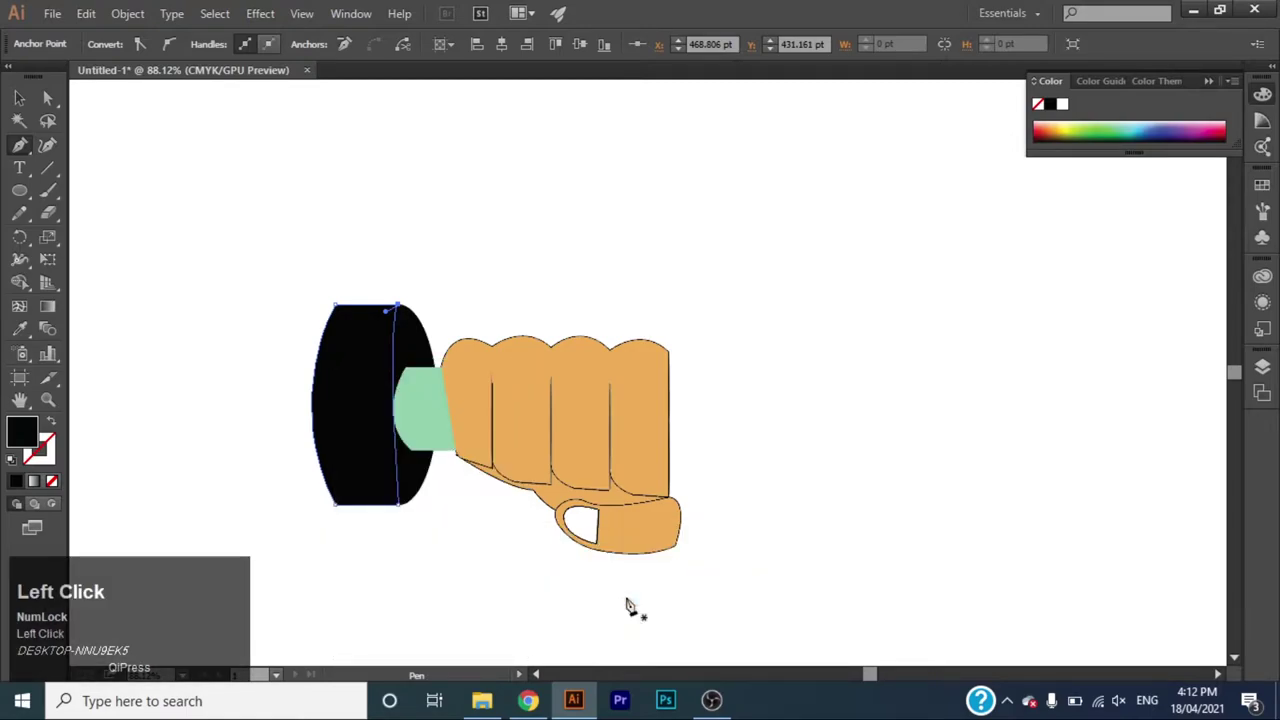
key("i")
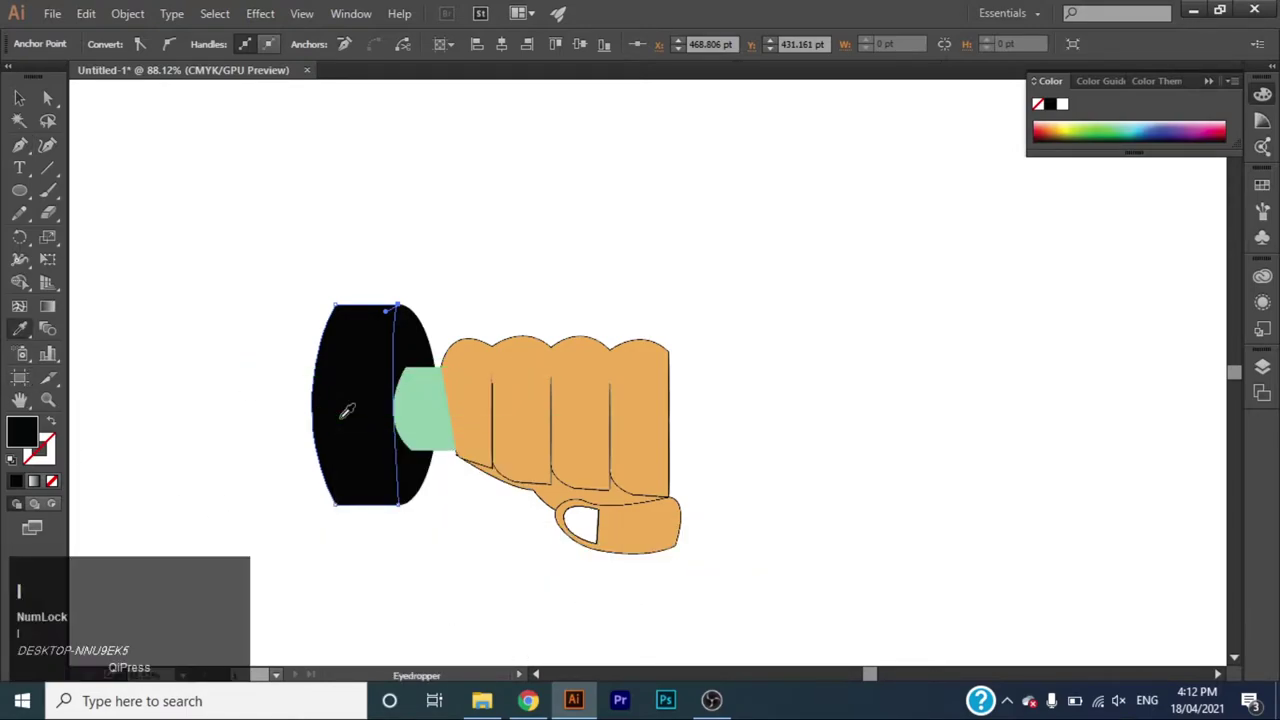
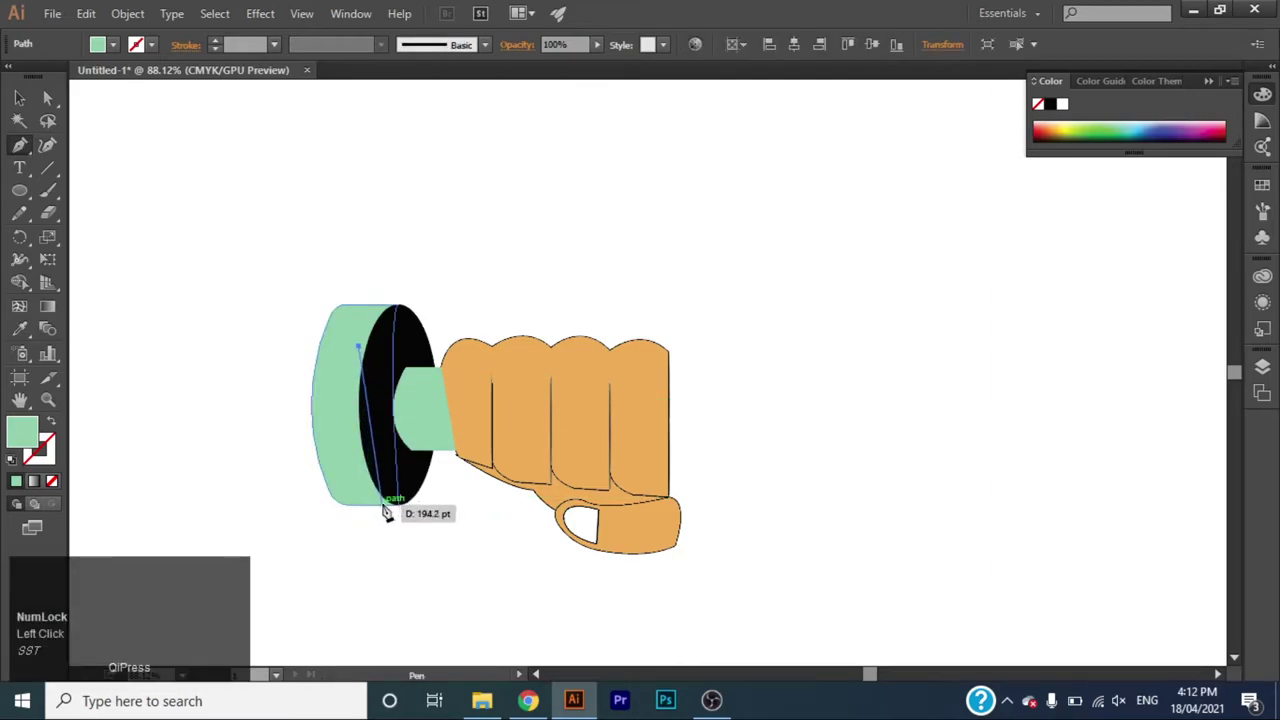
Draw a curved black groove across the green side of the plate.
left_click_drag(393, 515, 382, 506)
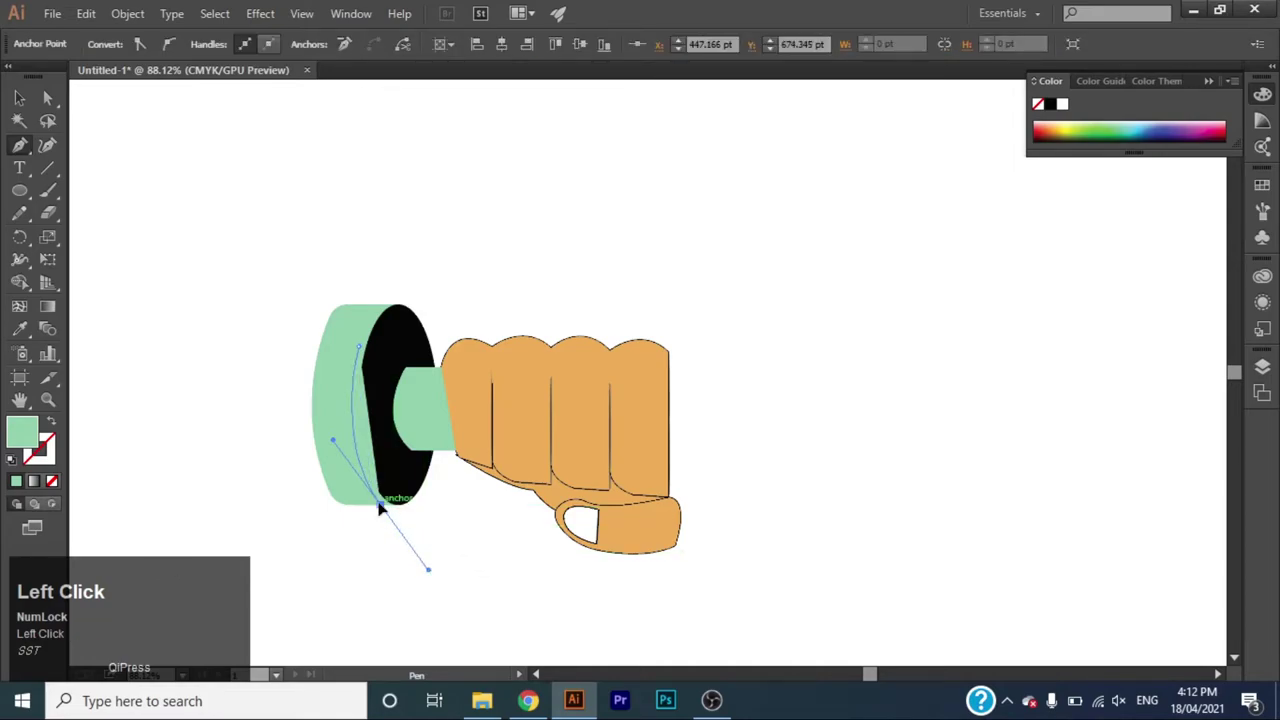
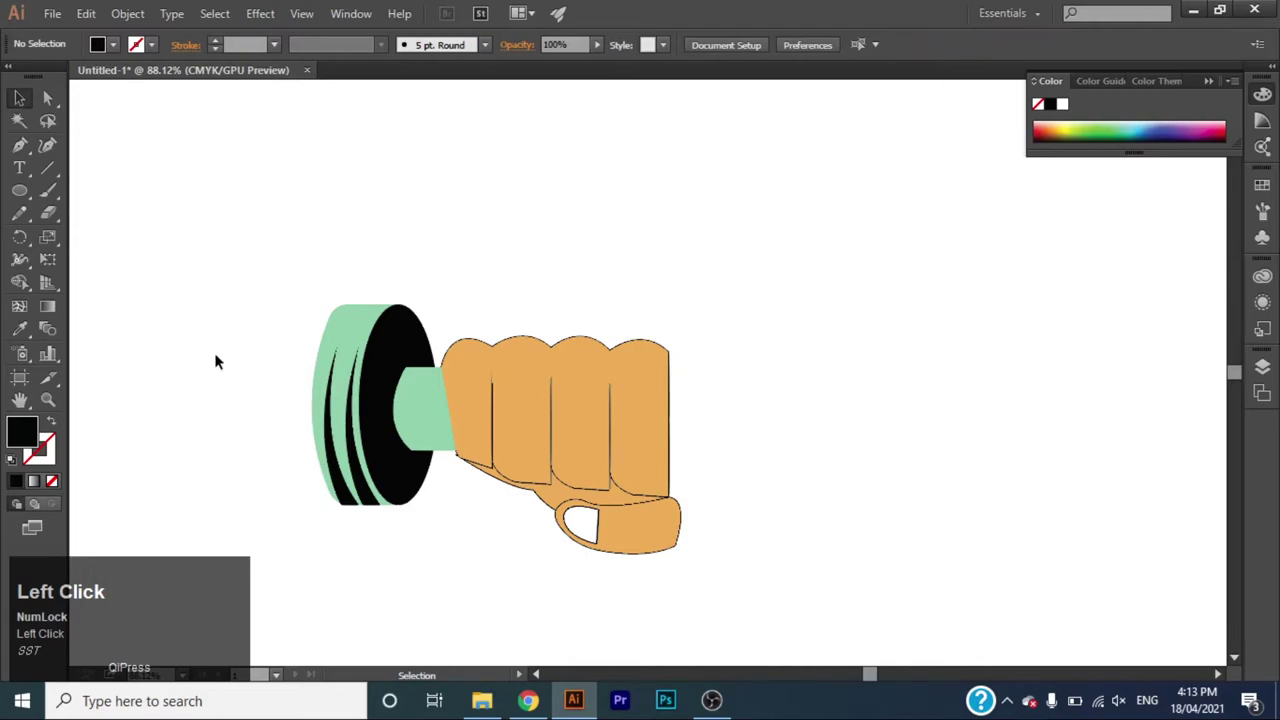
Zoom in on the left plate and draw a white highlight shape across its top.
left_click_drag(24, 139, 25, 155)
left_click(24, 154)
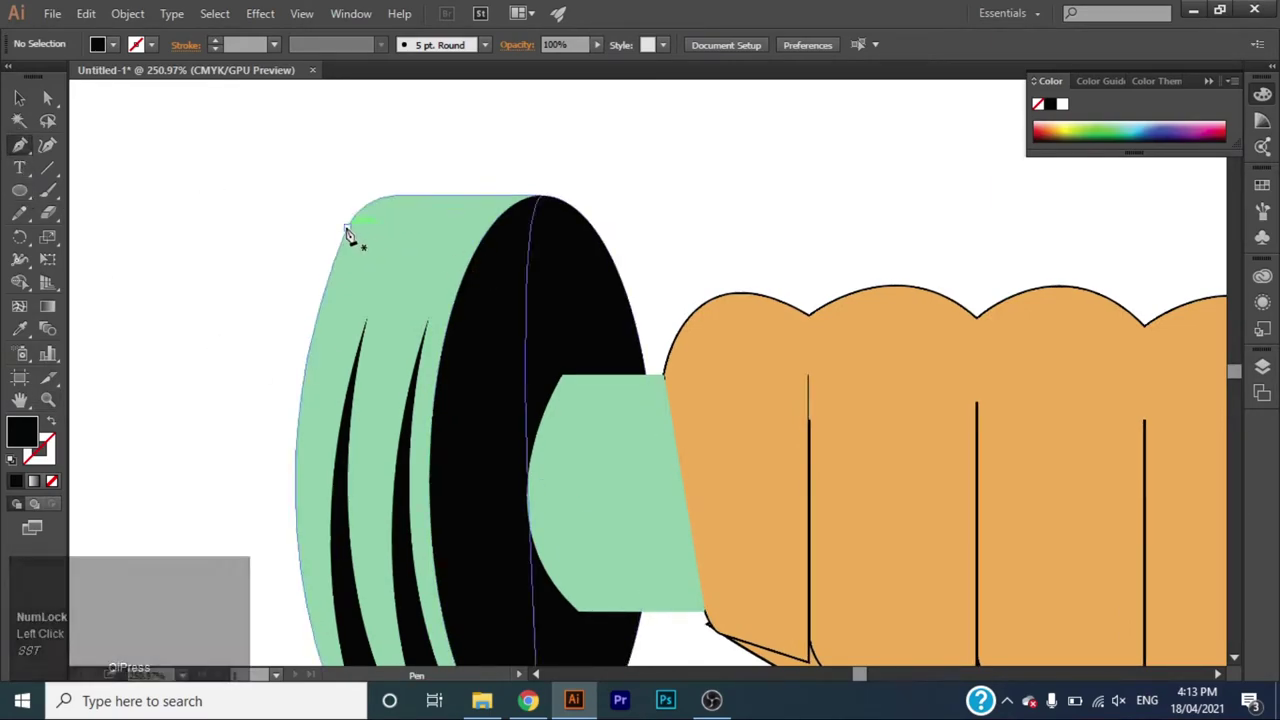
left_click(349, 231)
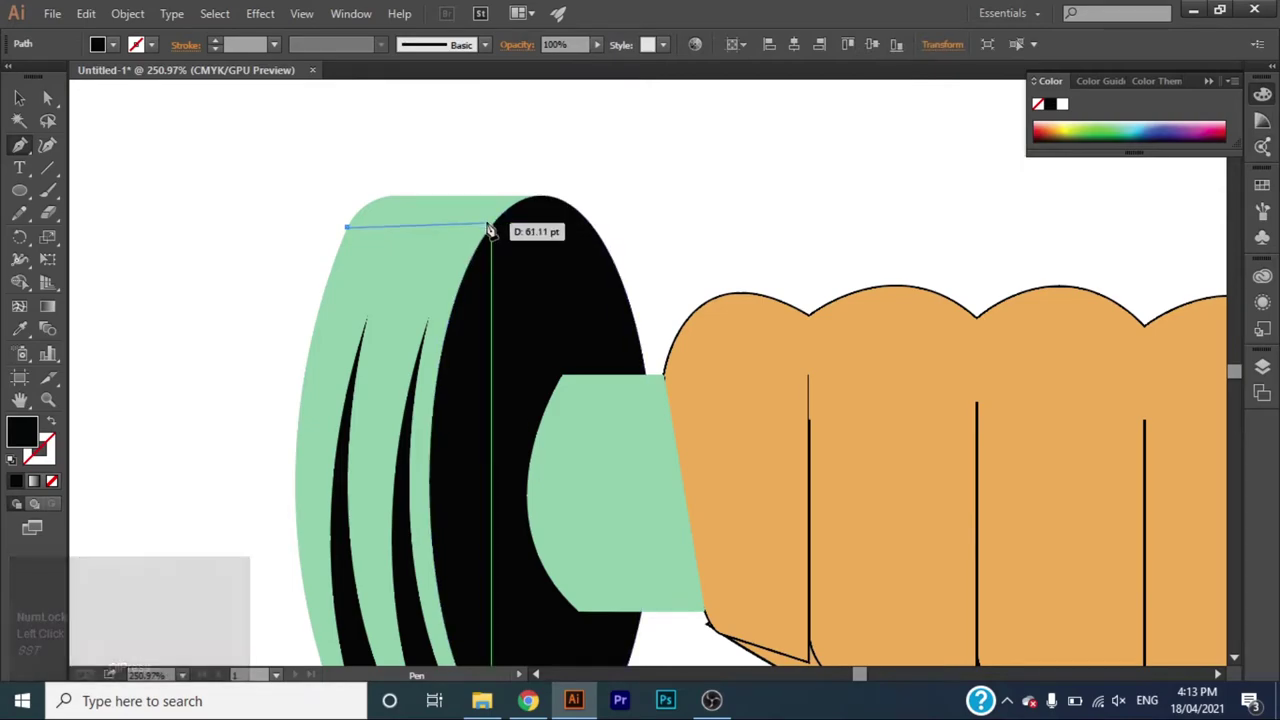
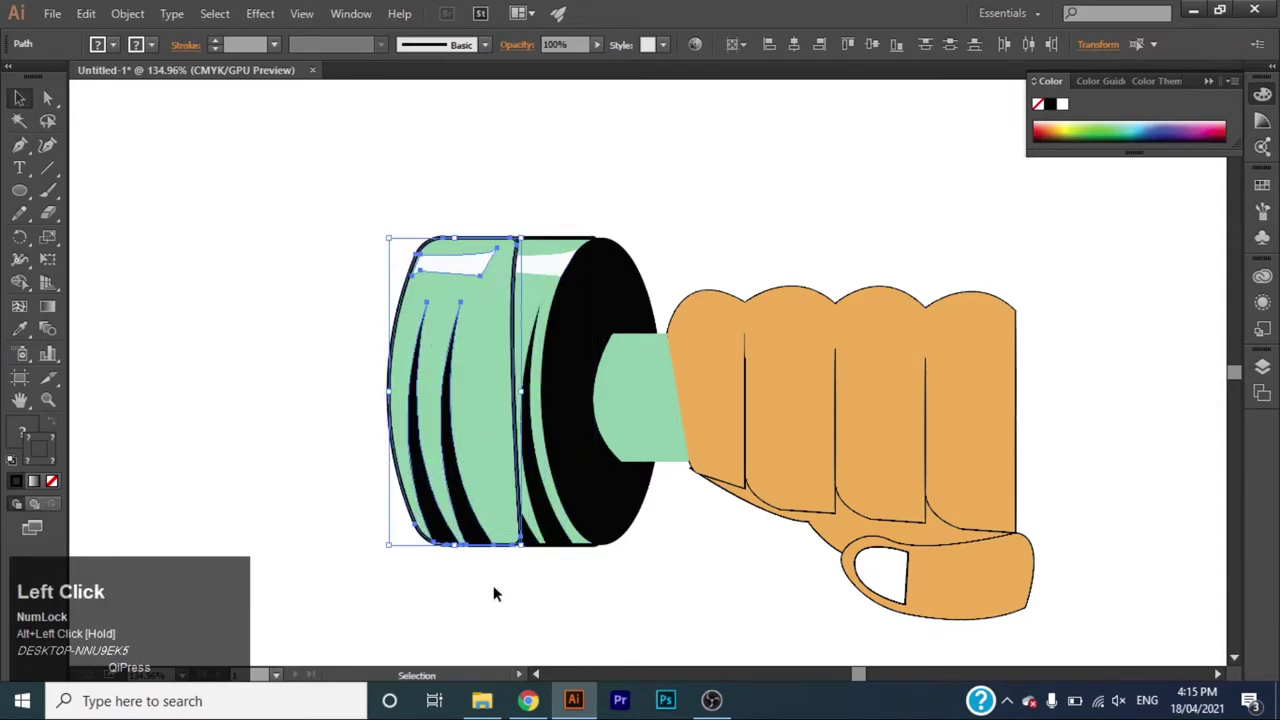
Send the small plate behind the large plate and bring the fist in front of the handle.
right_click(440, 424)
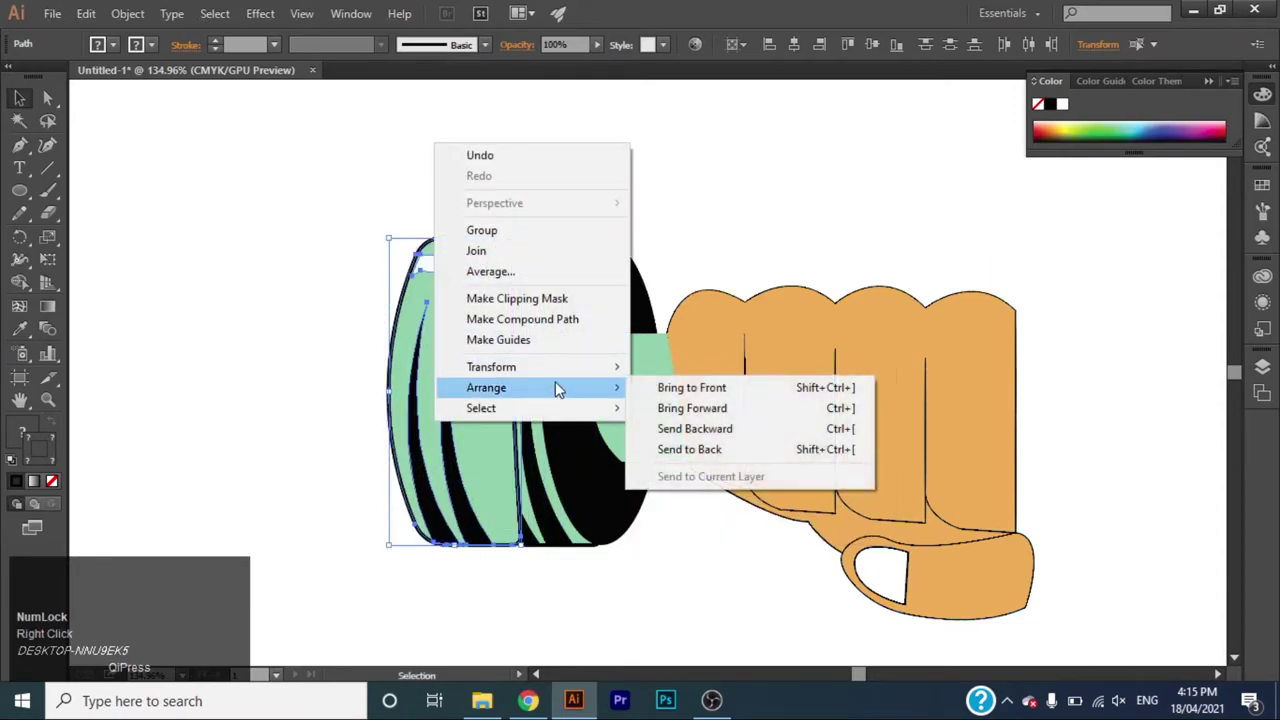
left_click(734, 453)
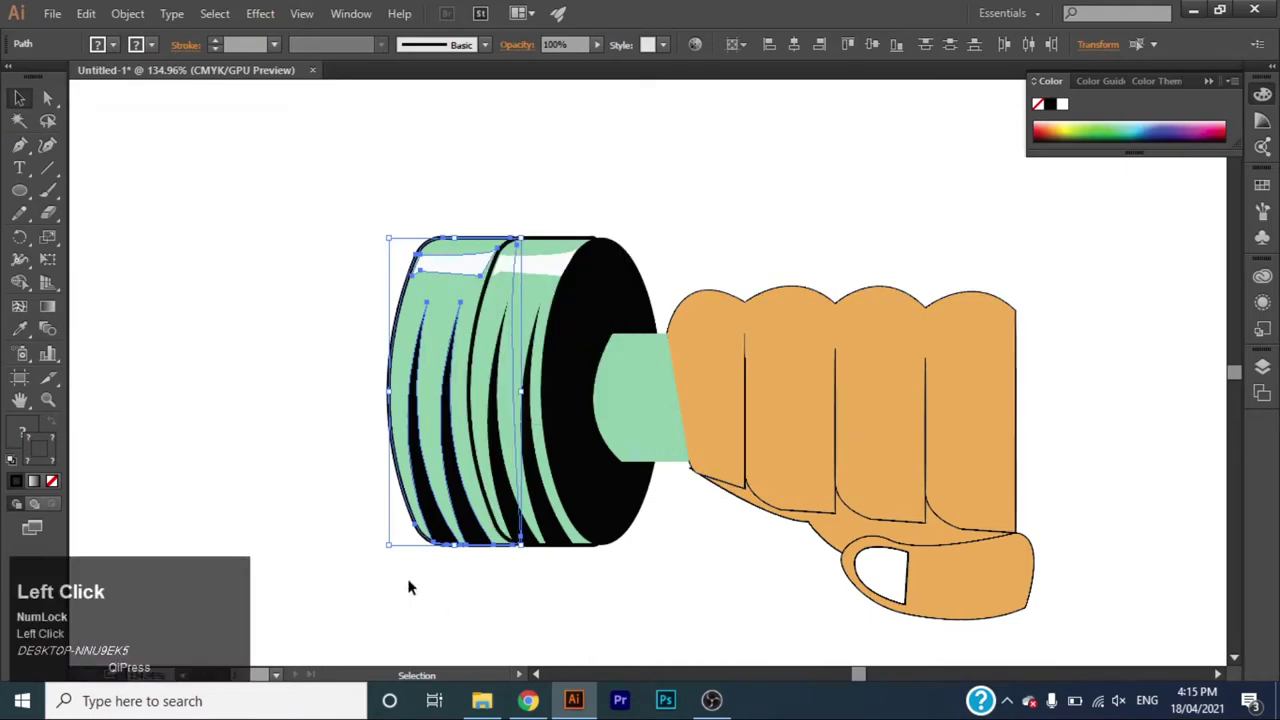
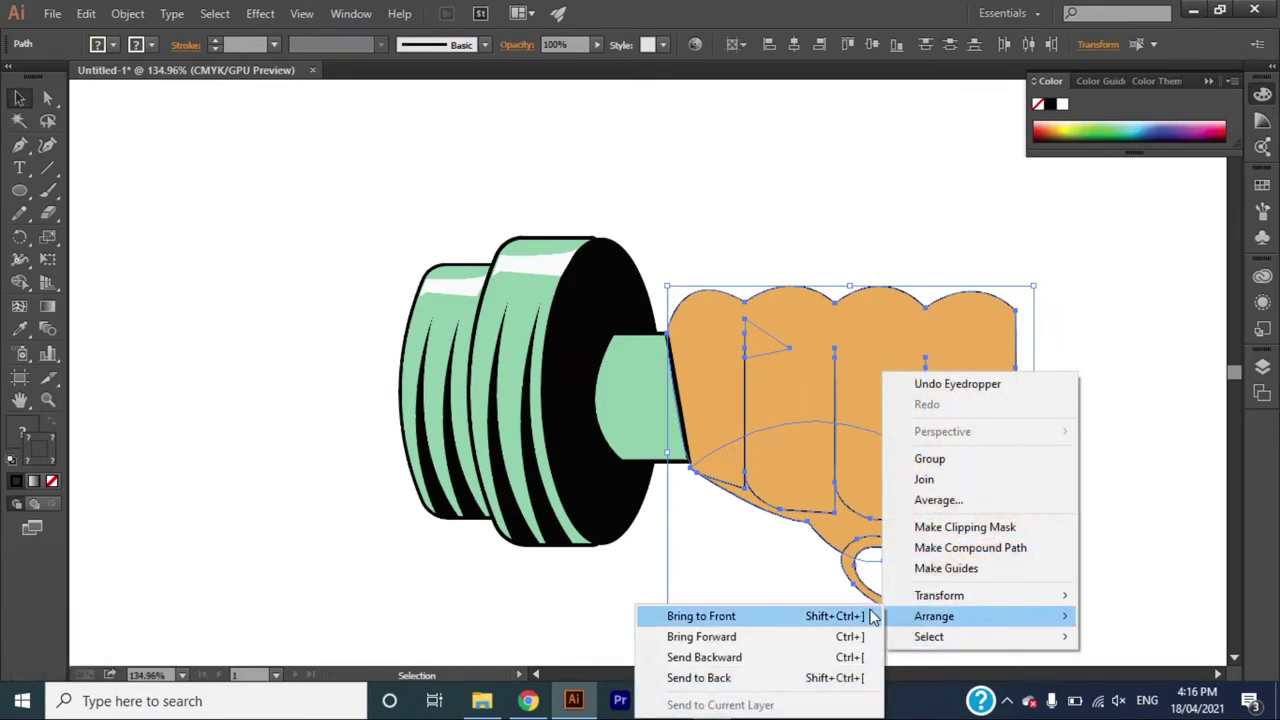
left_click(864, 610)
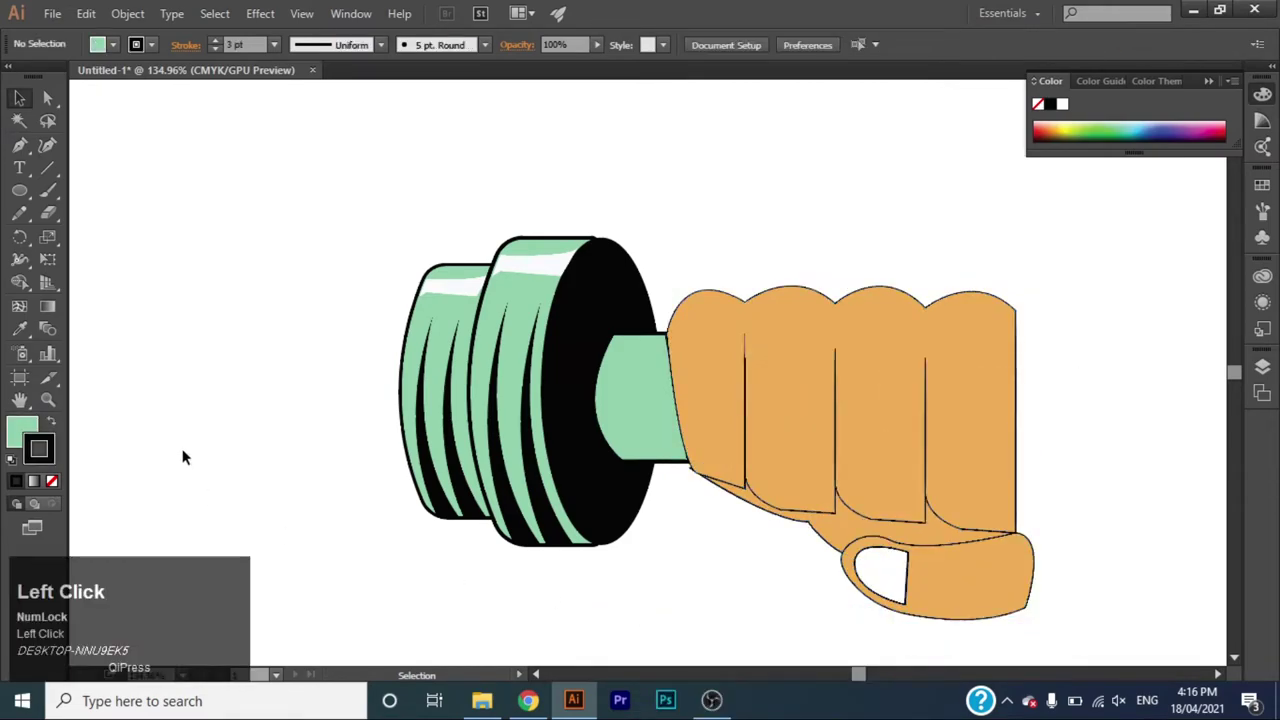
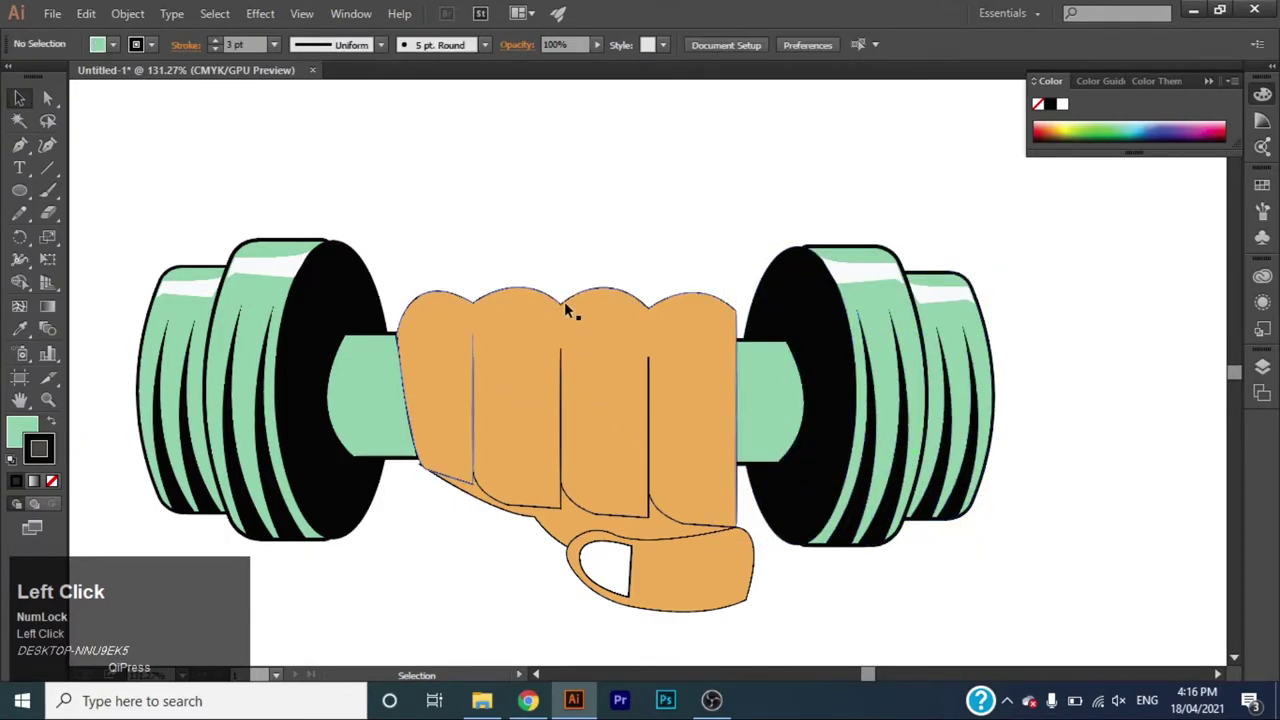
Select the fist over the completed dumbbell and increase its stroke weight from the control bar.
left_click(568, 297)
left_click(223, 40)
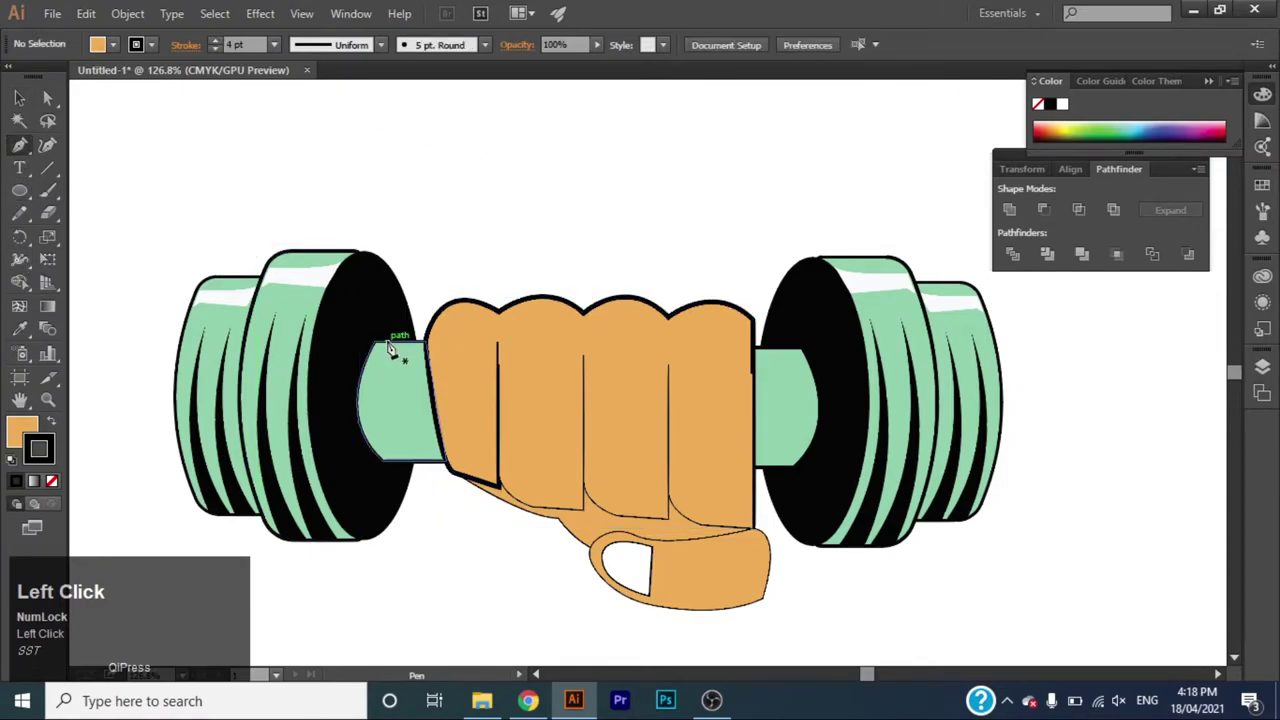
Draw a curved highlight along the knuckle tops with a white tapered stroke, then deselect it.
left_click_drag(447, 343, 679, 336)
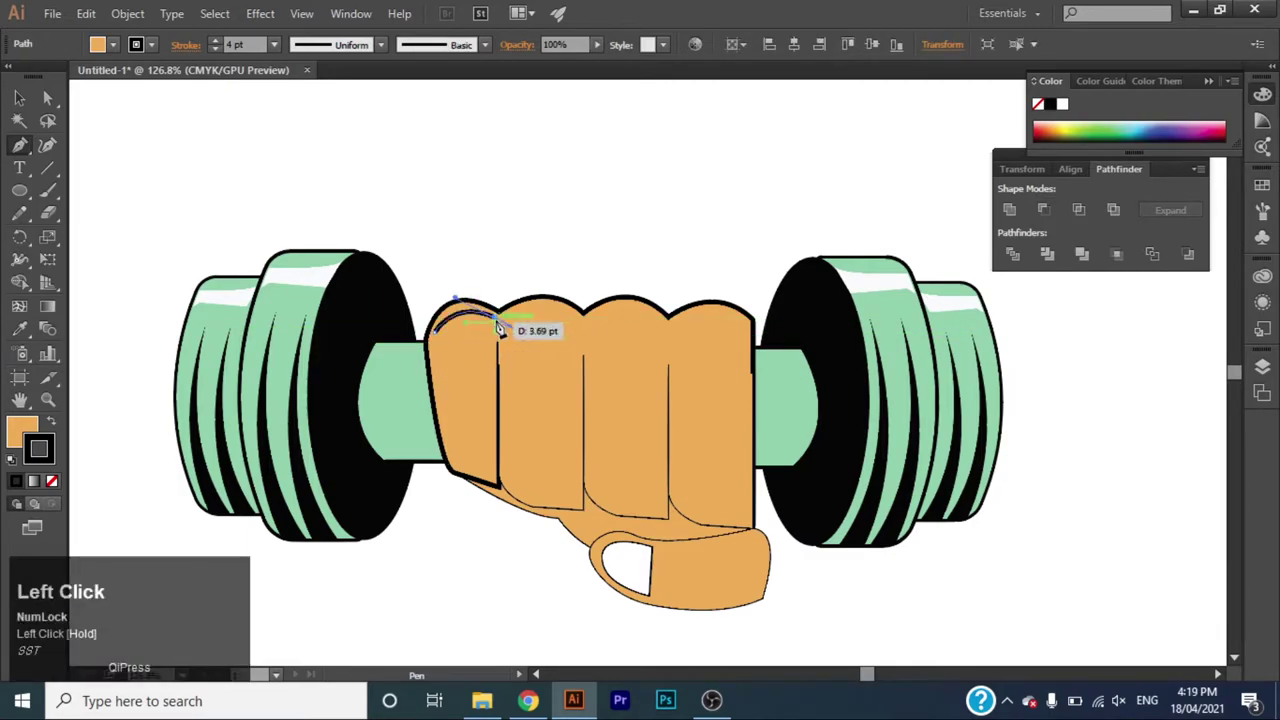
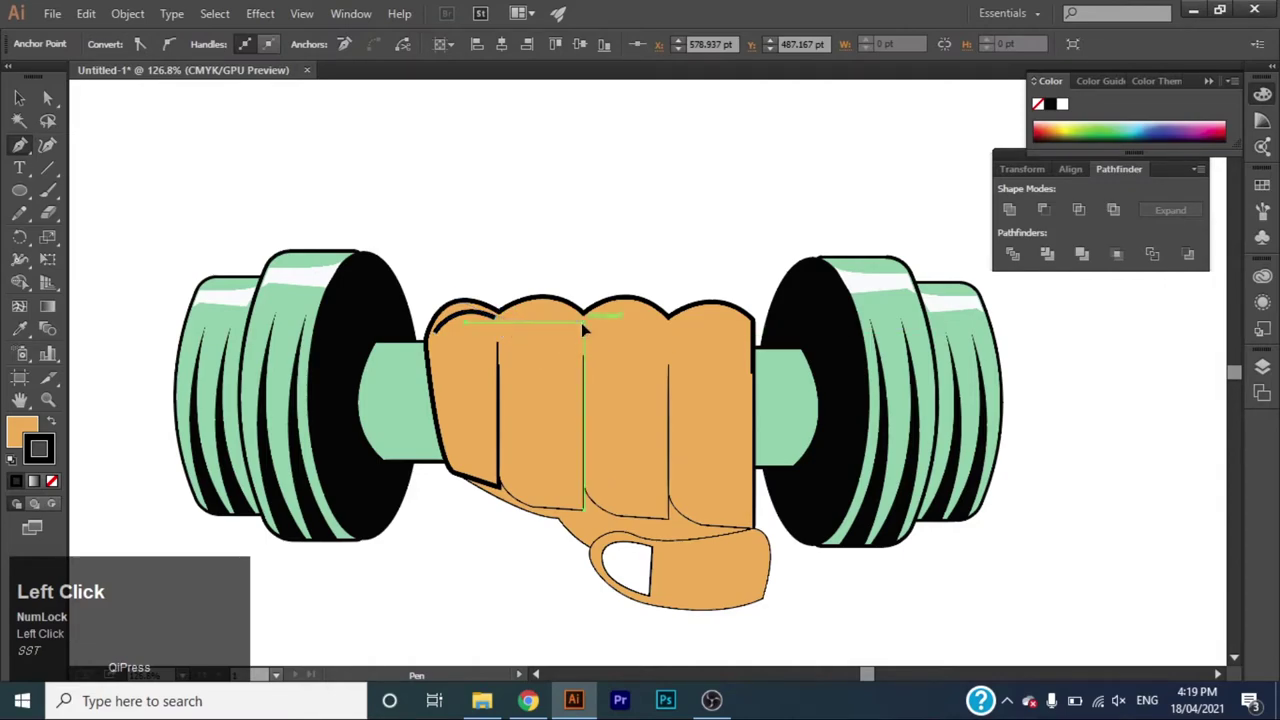
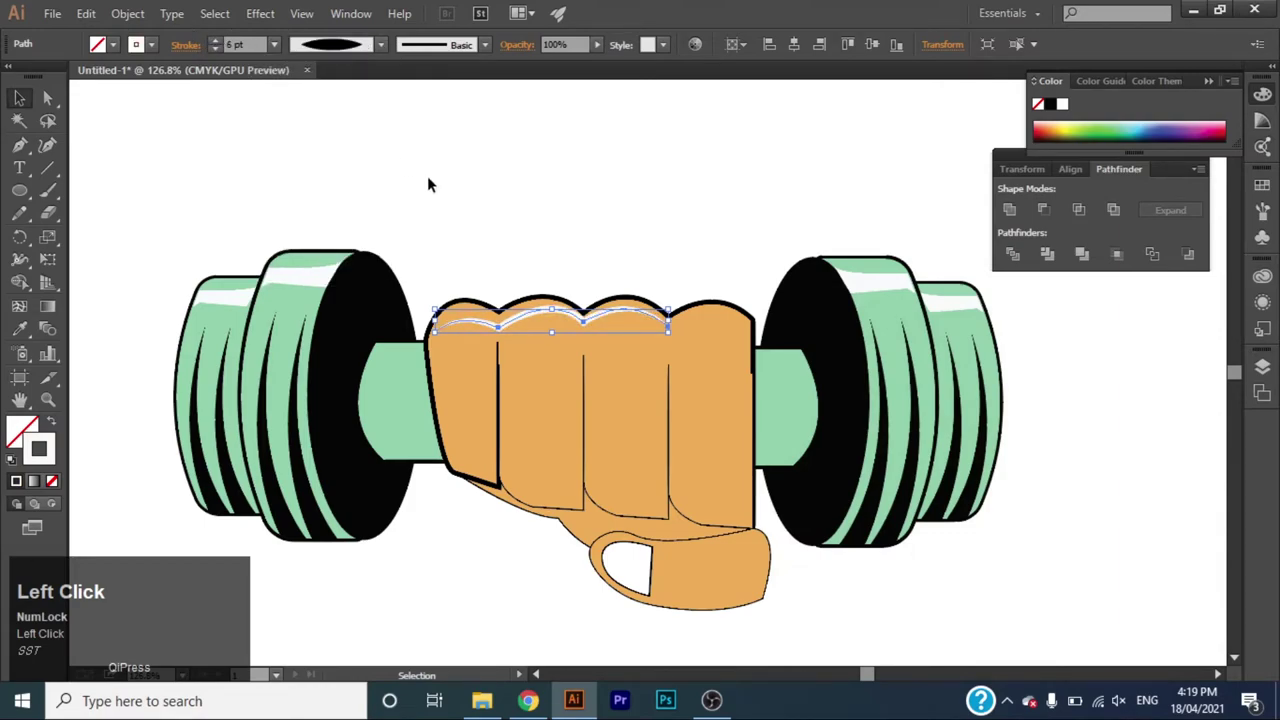
key("Up")
left_click(500, 265)
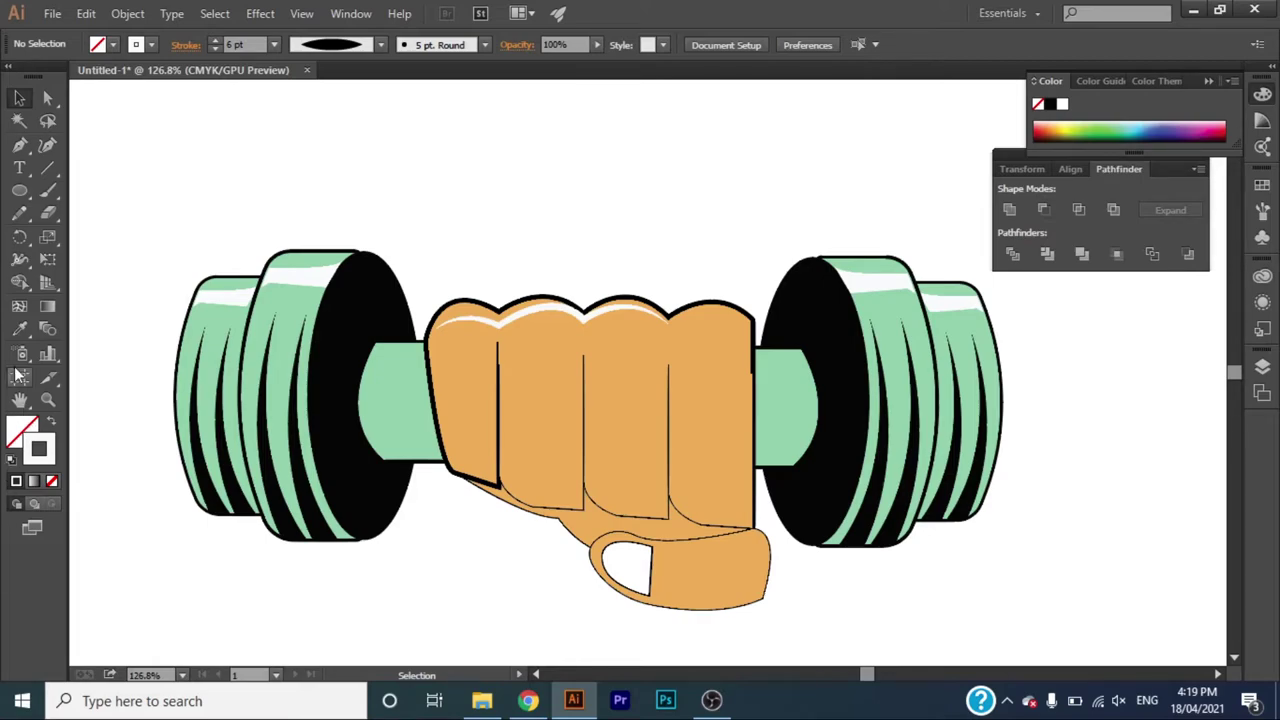
Select the finger divider lines and thumb curve and eyedrop the fist's thick black stroke onto them.
left_click(591, 508)
left_click(653, 518)
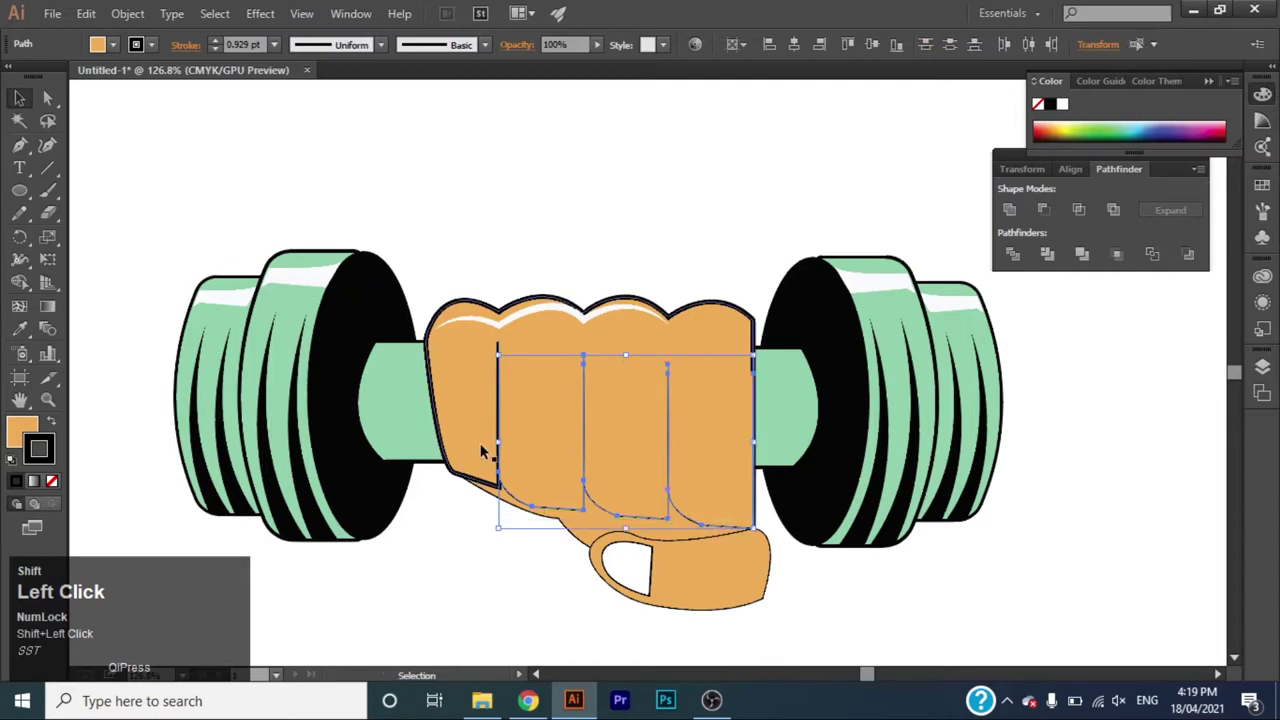
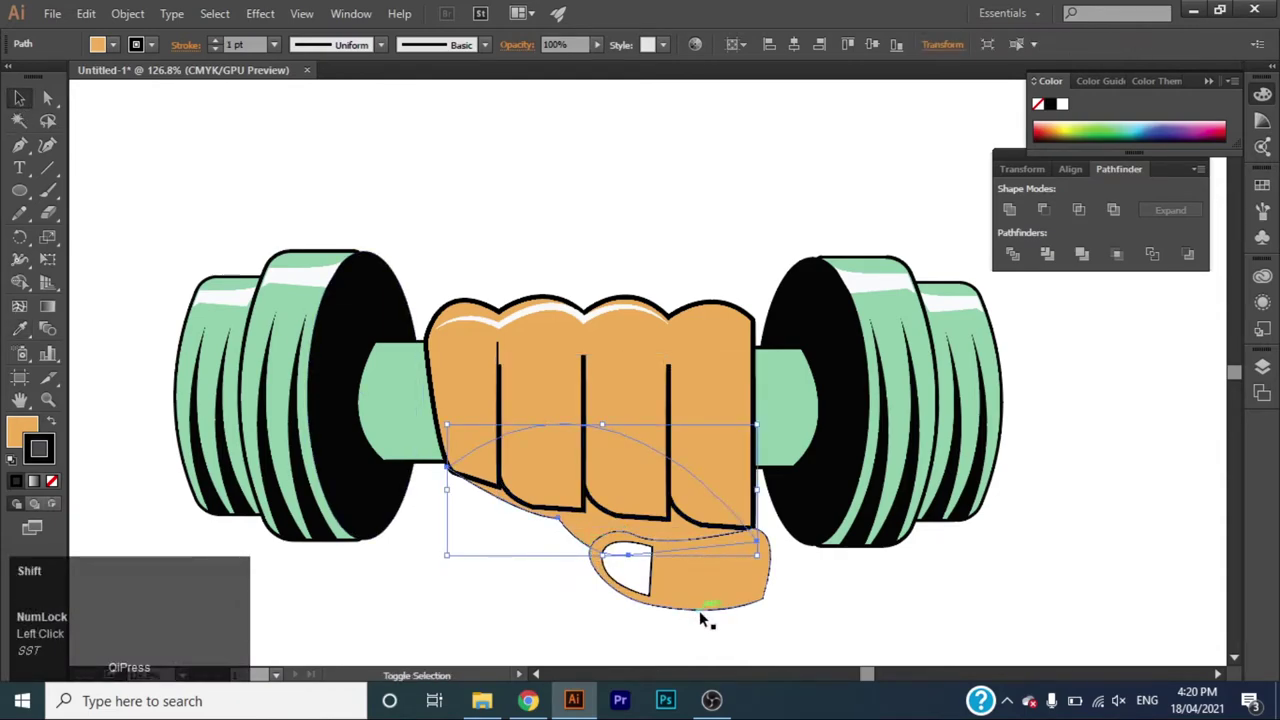
left_click(707, 615)
key("i")
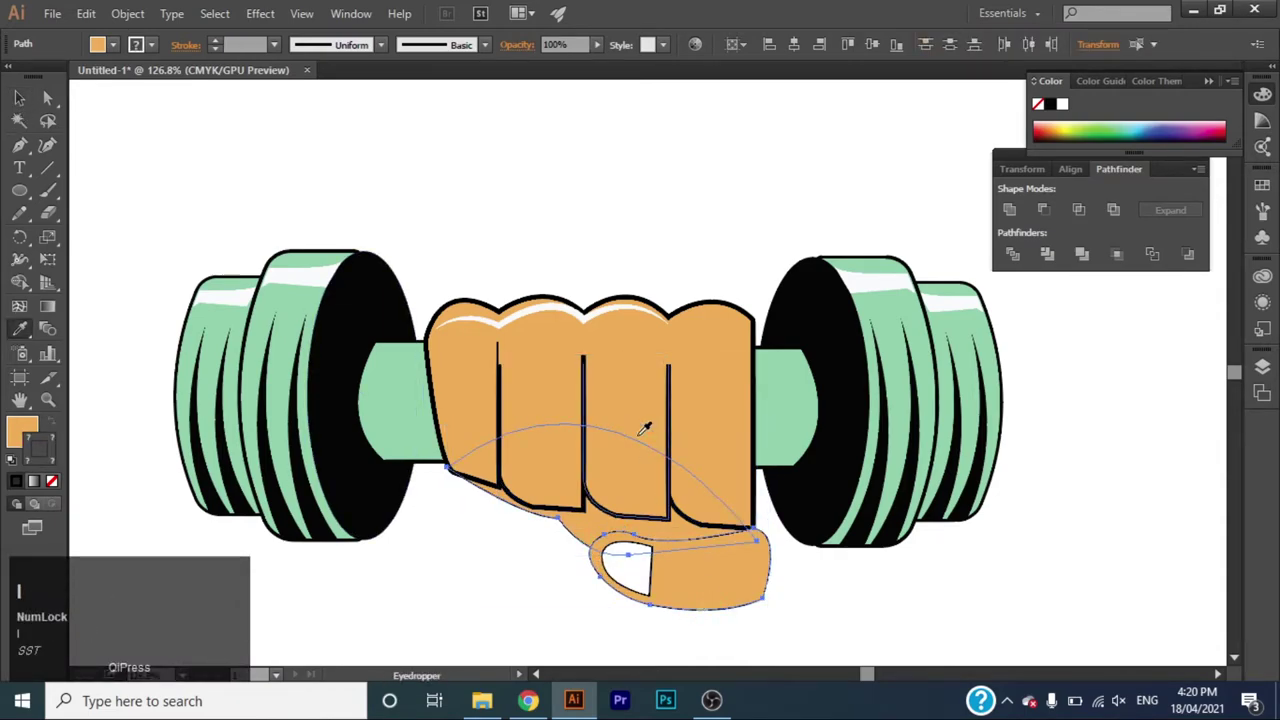
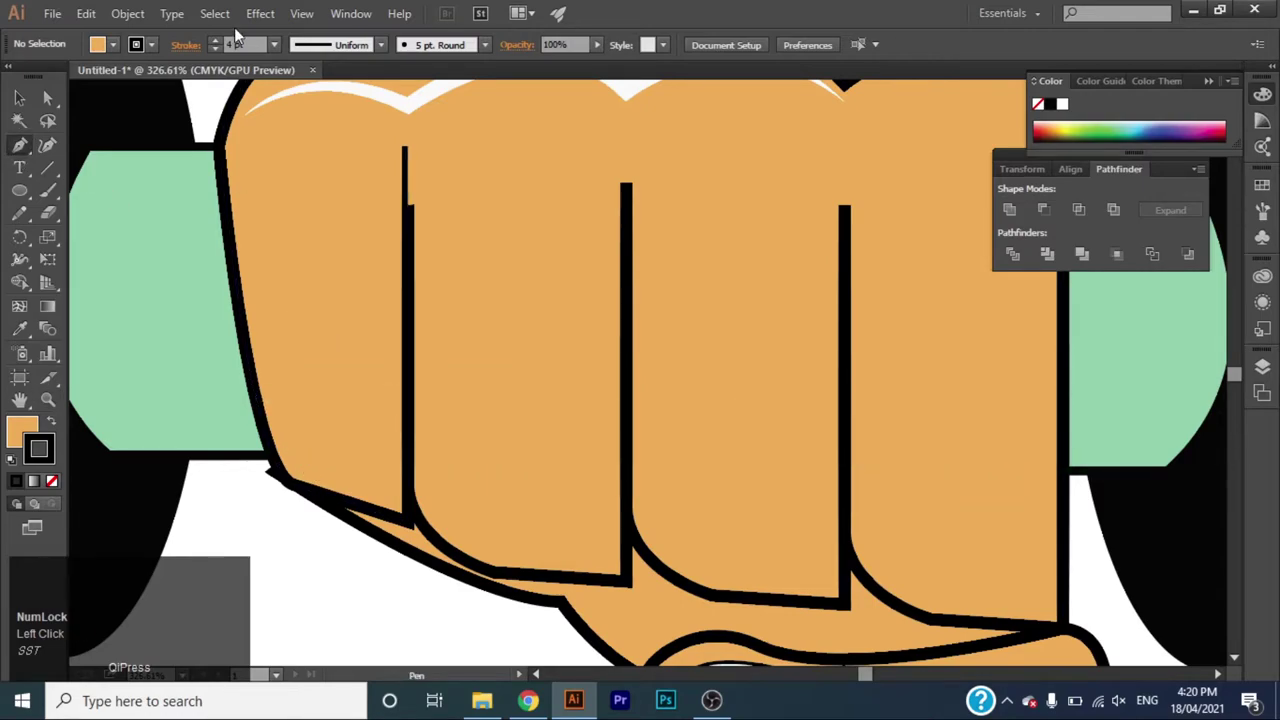
Draw a no-outline curved shadow shape on the leftmost finger and fill it with darker orange.
left_click(222, 54)
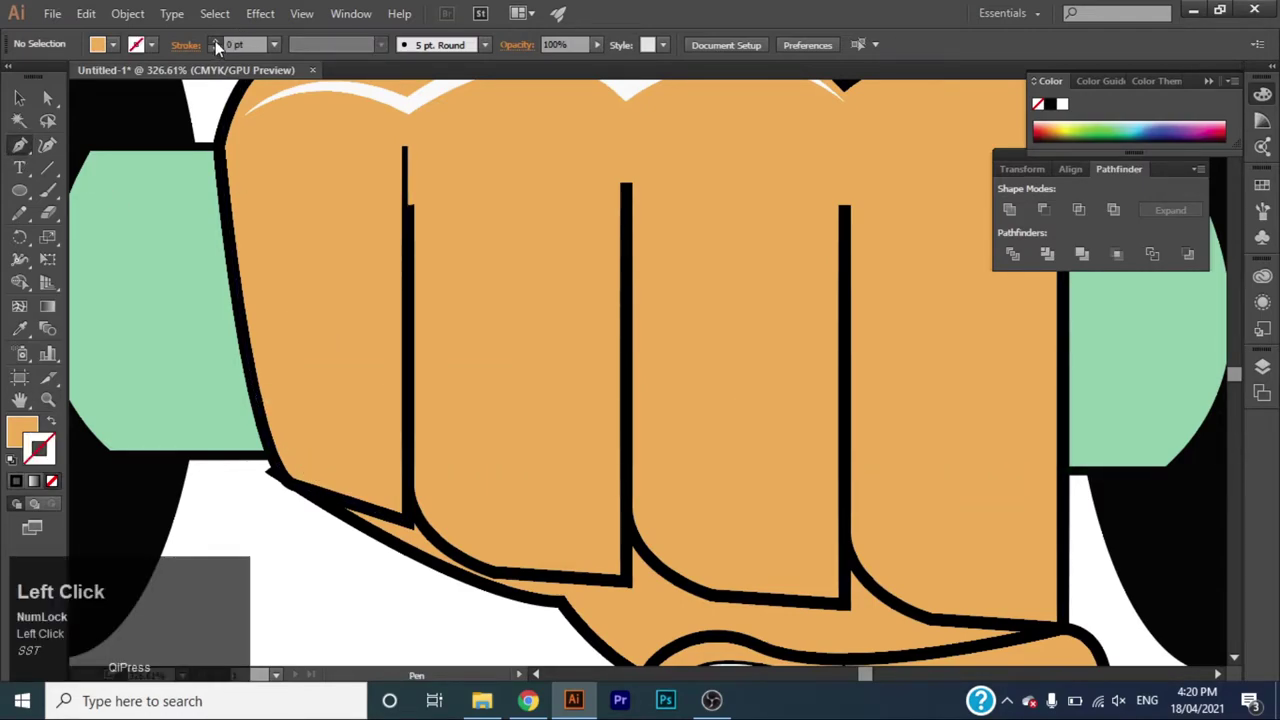
left_click_drag(282, 425, 386, 221)
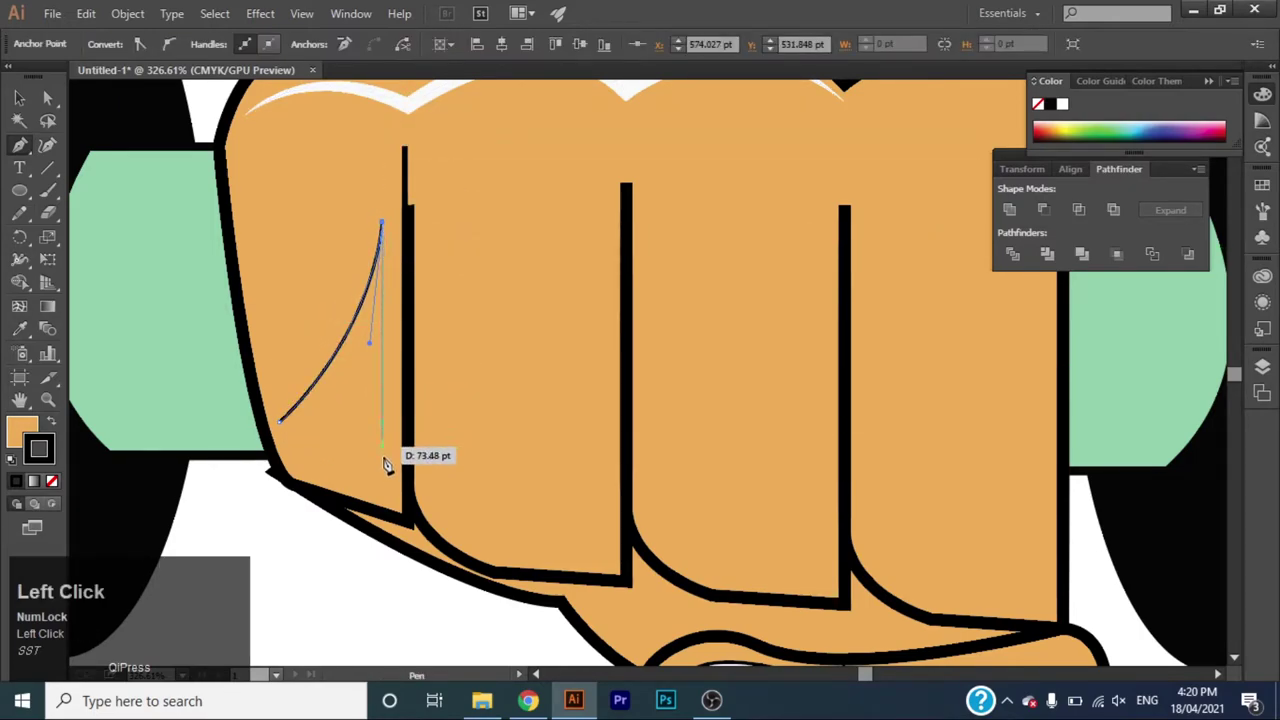
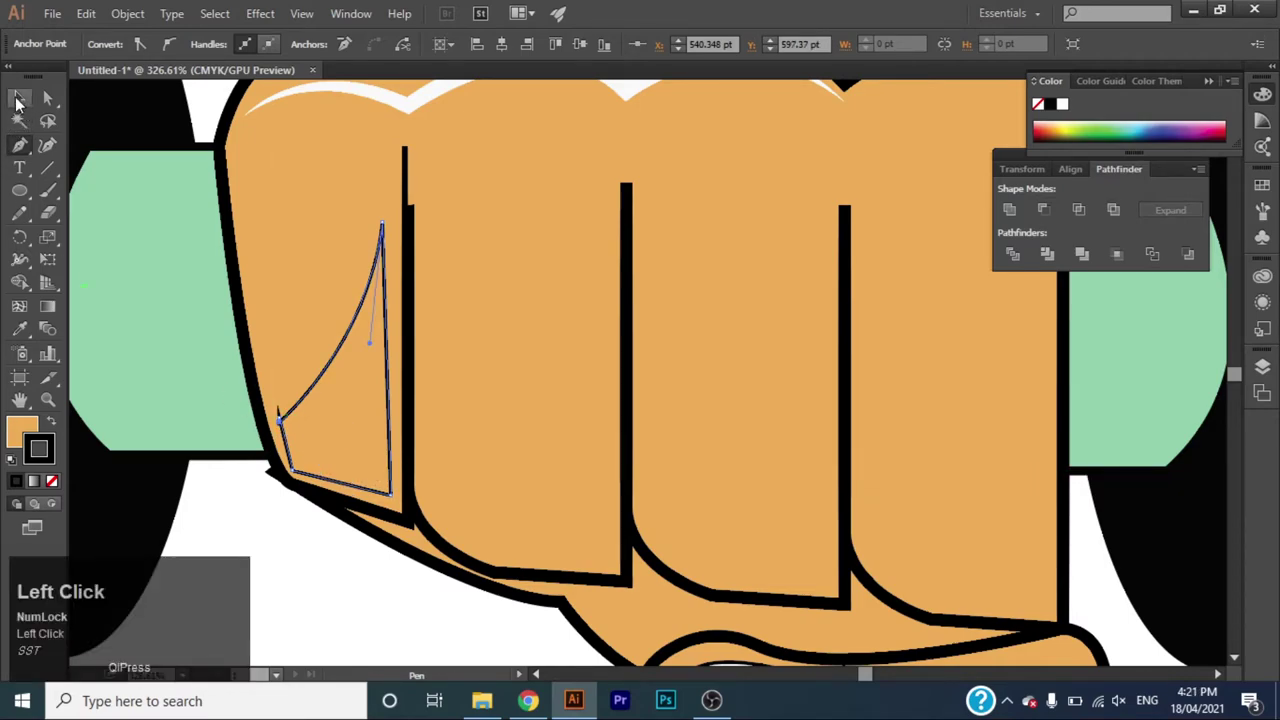
left_click(49, 108)
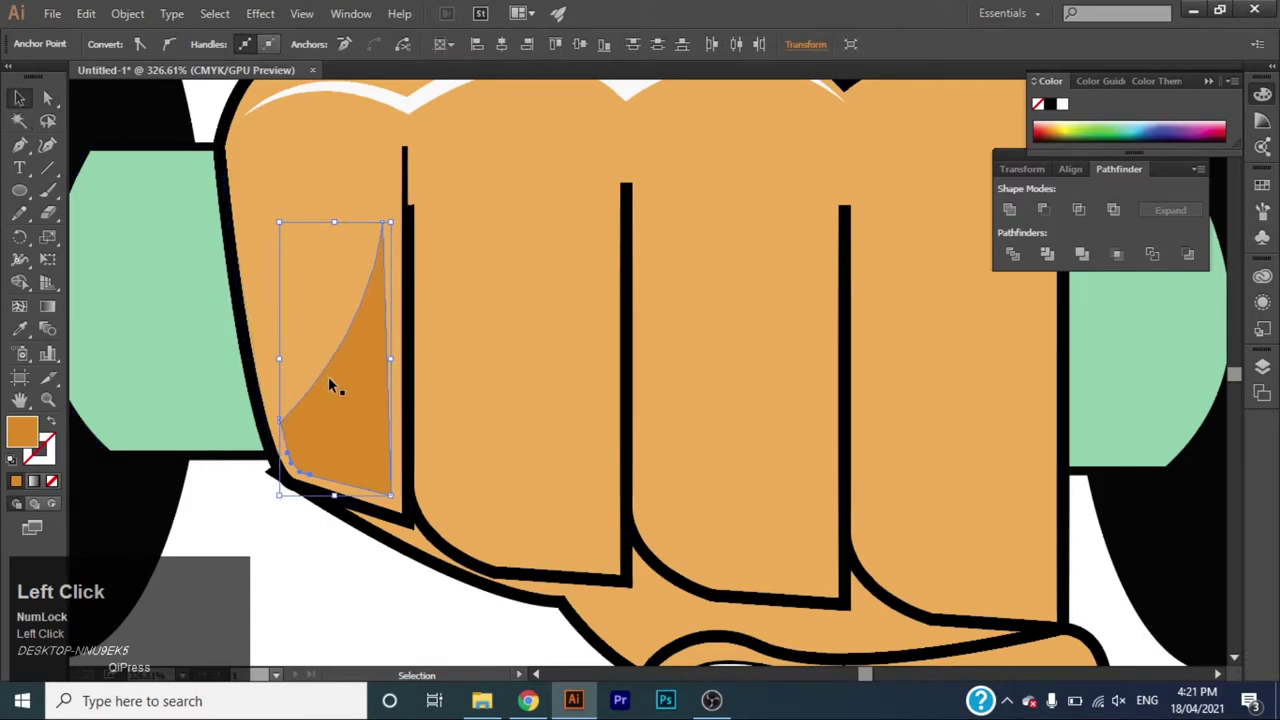
key("Down")
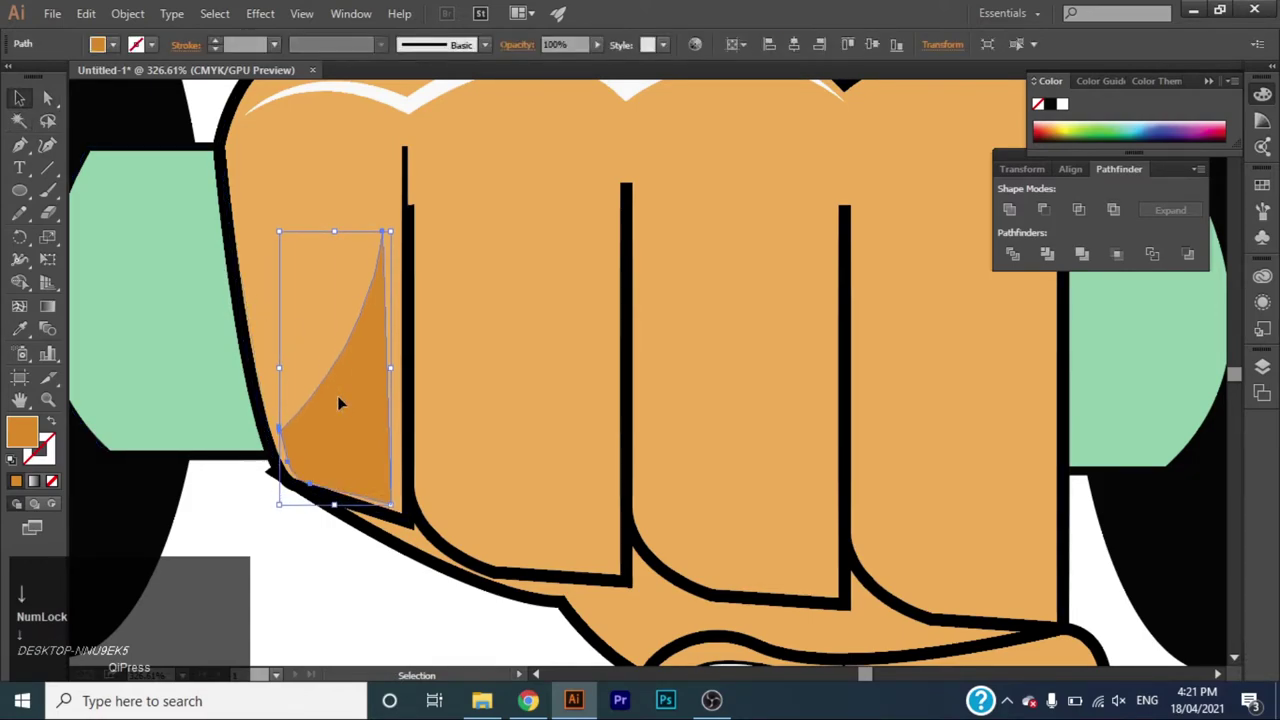
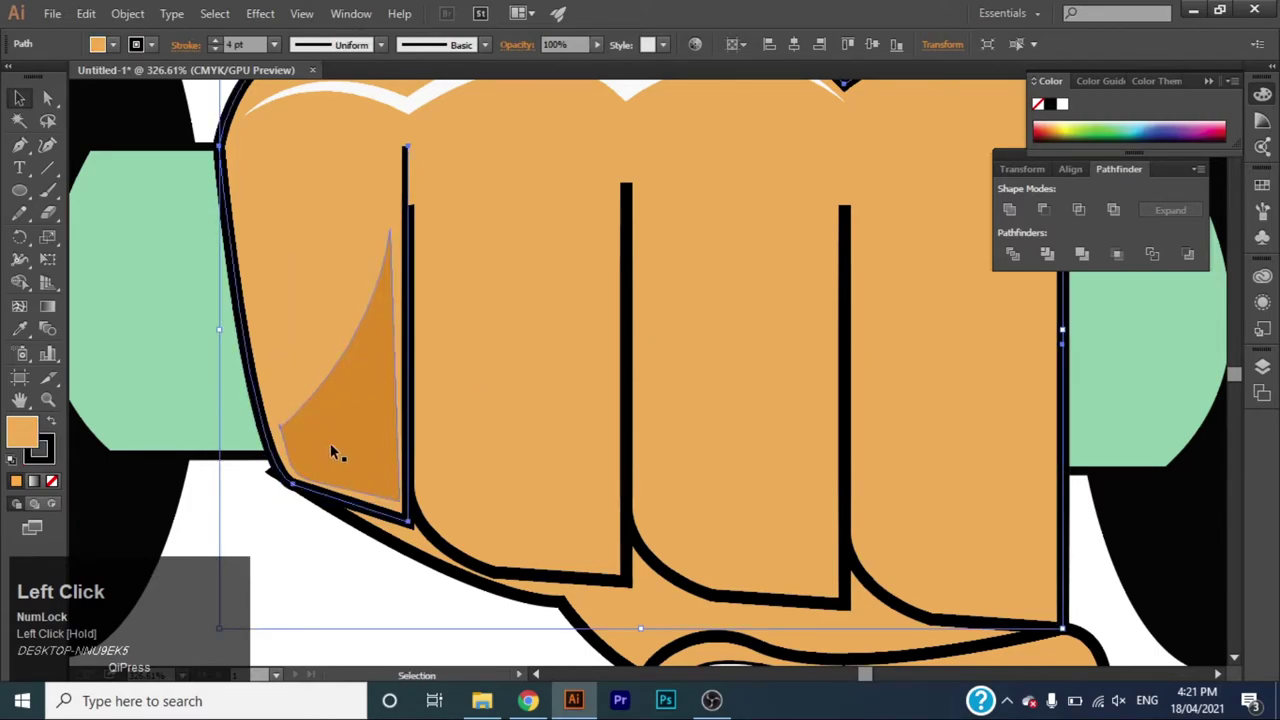
key("ctrl+z")
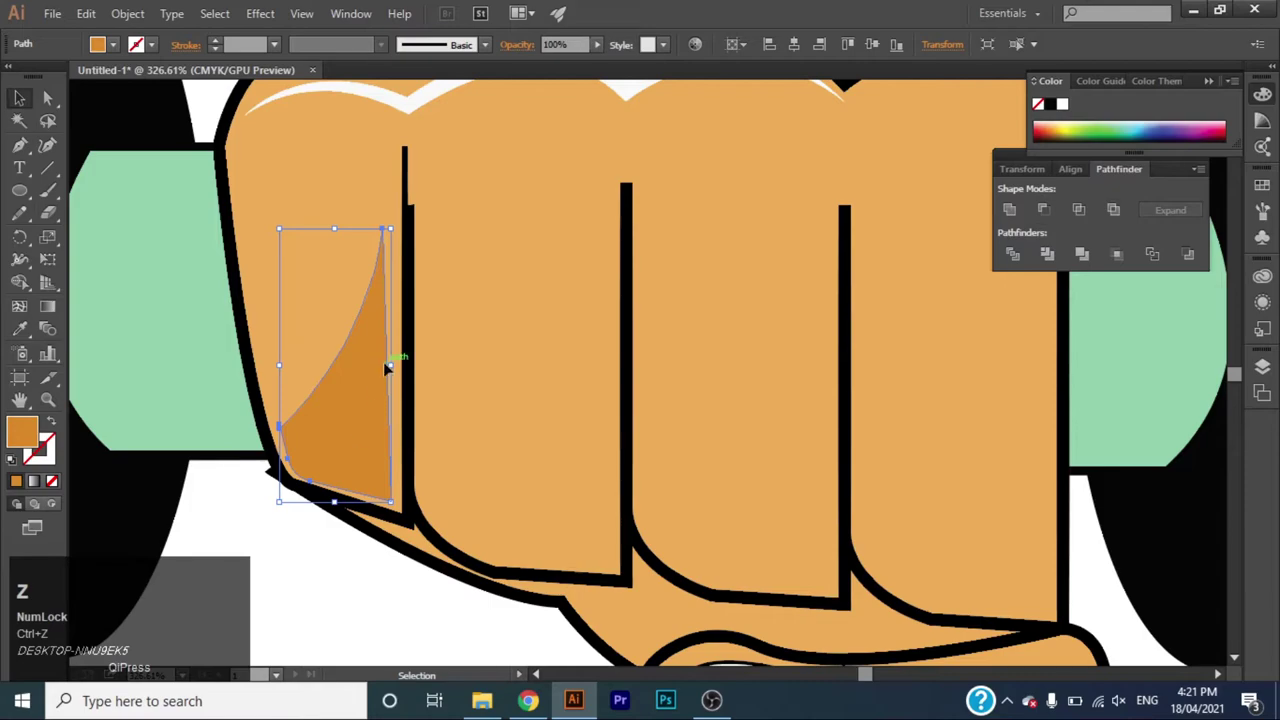
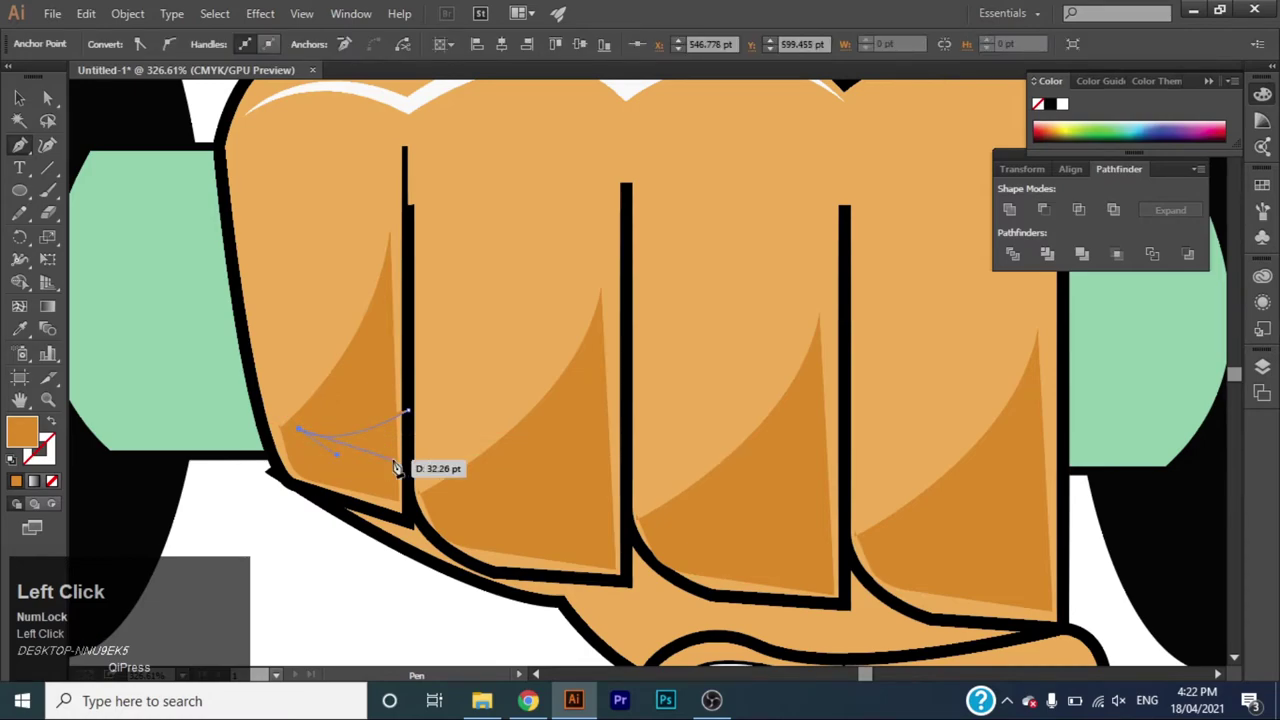
Draw a black crease mark on the first finger and copy it across each finger to the thumb.
left_click_drag(433, 435, 421, 451)
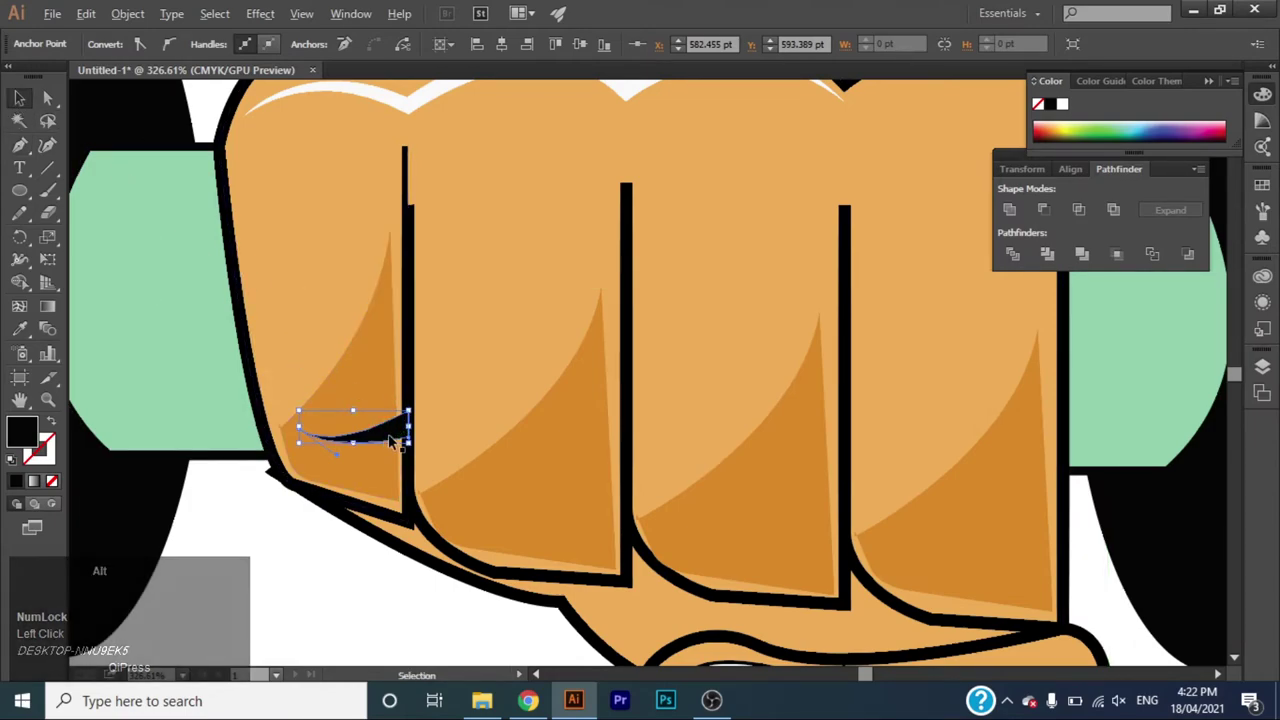
left_click(391, 435)
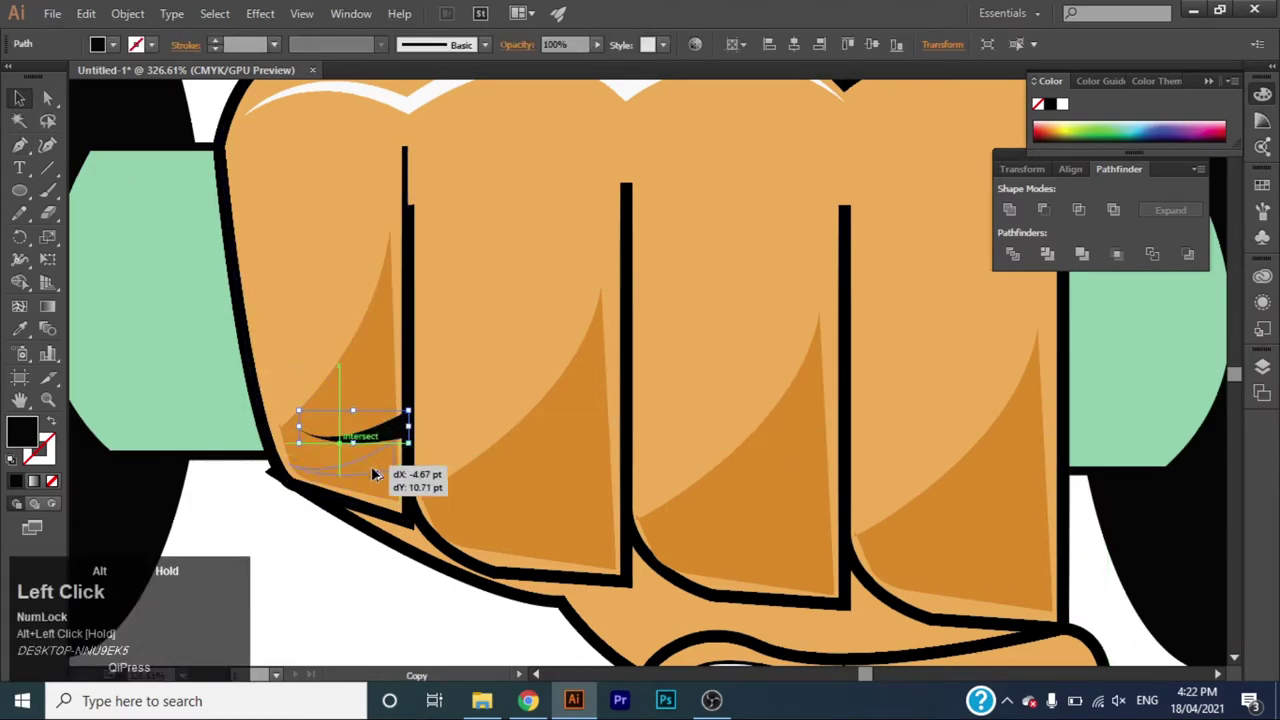
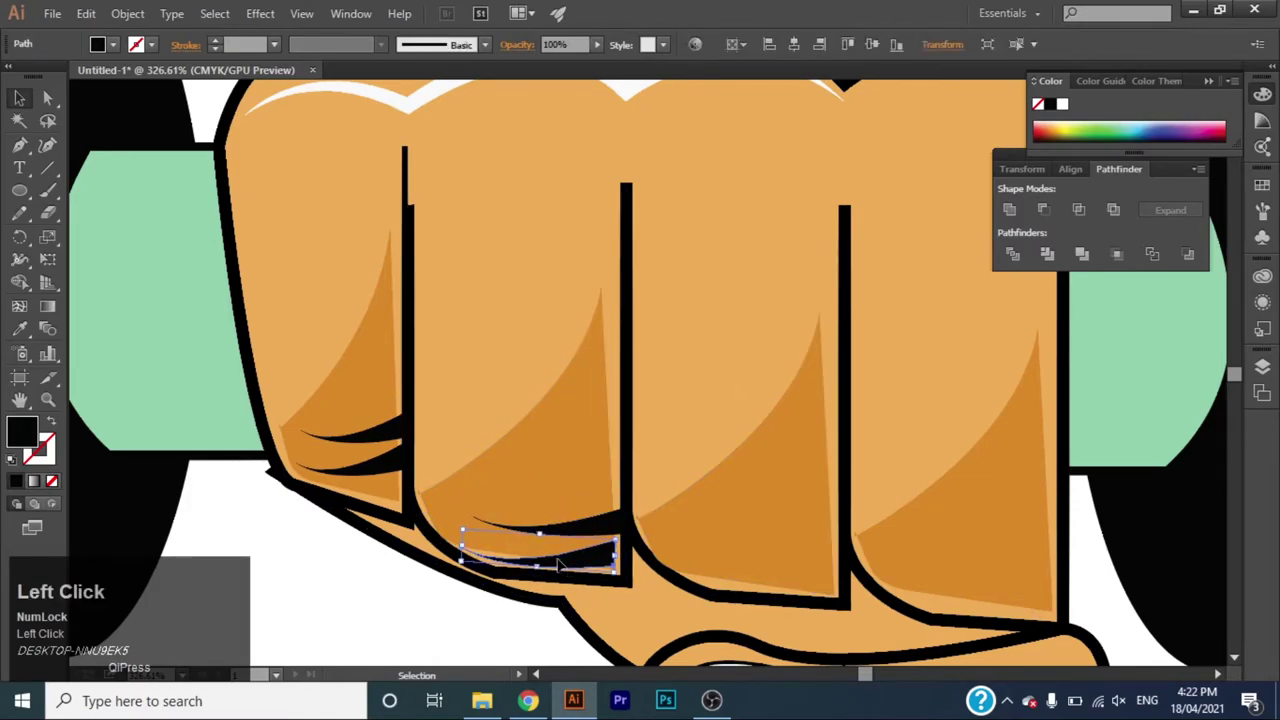
key("Right")
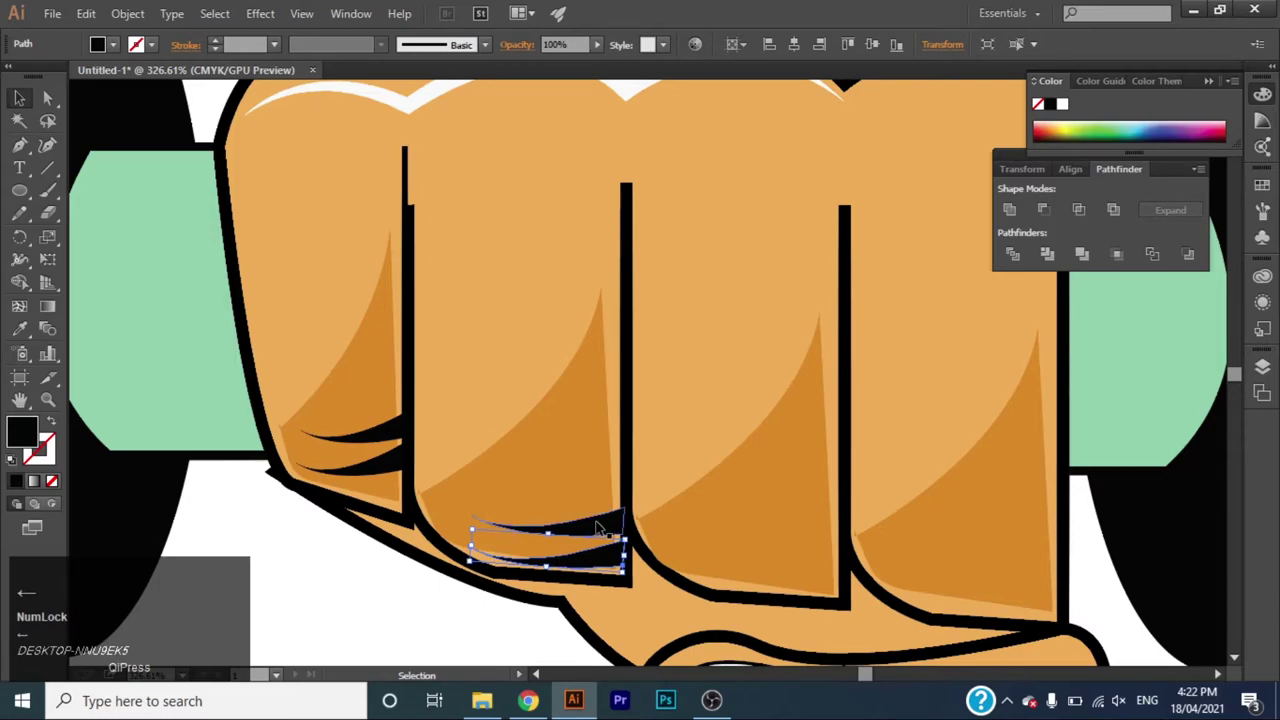
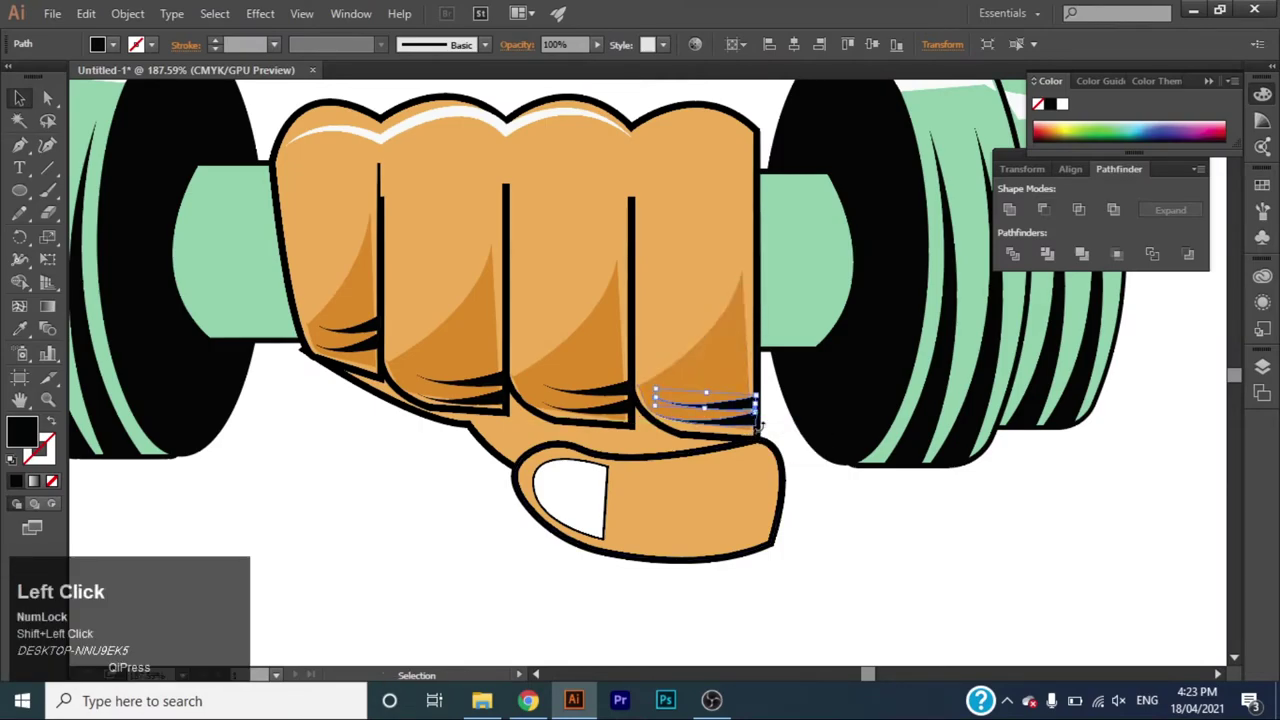
left_click(747, 422)
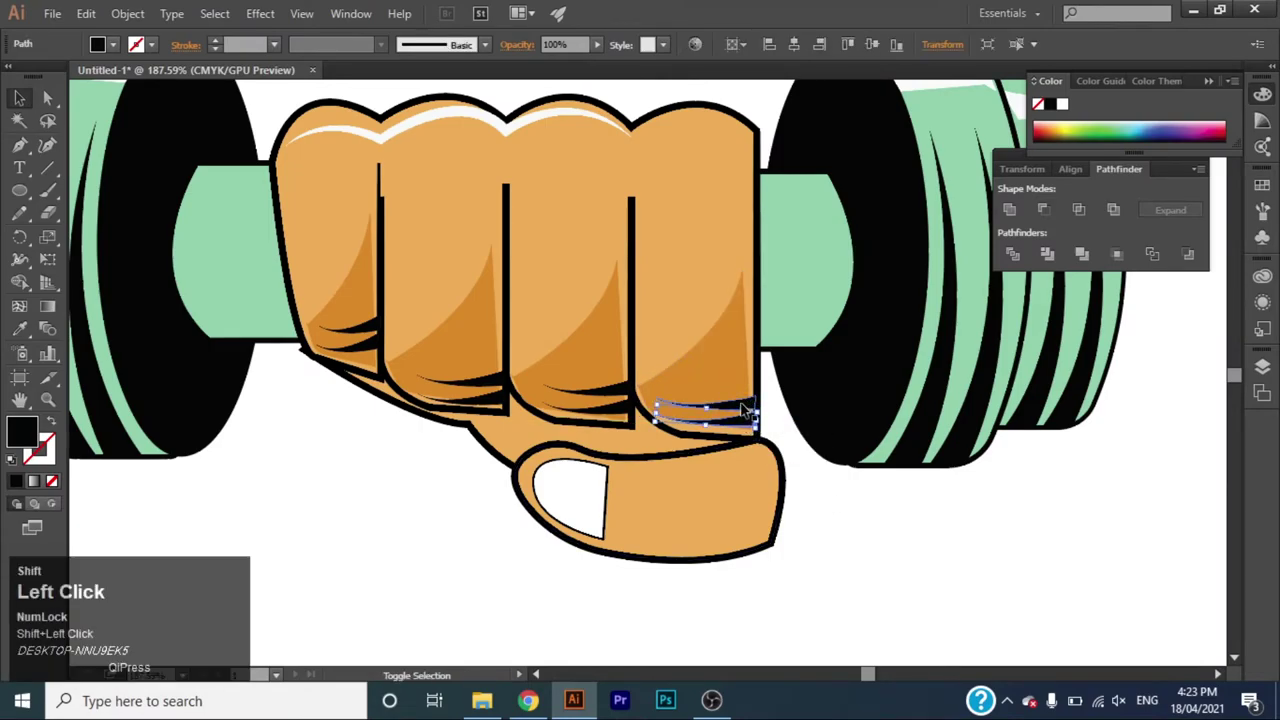
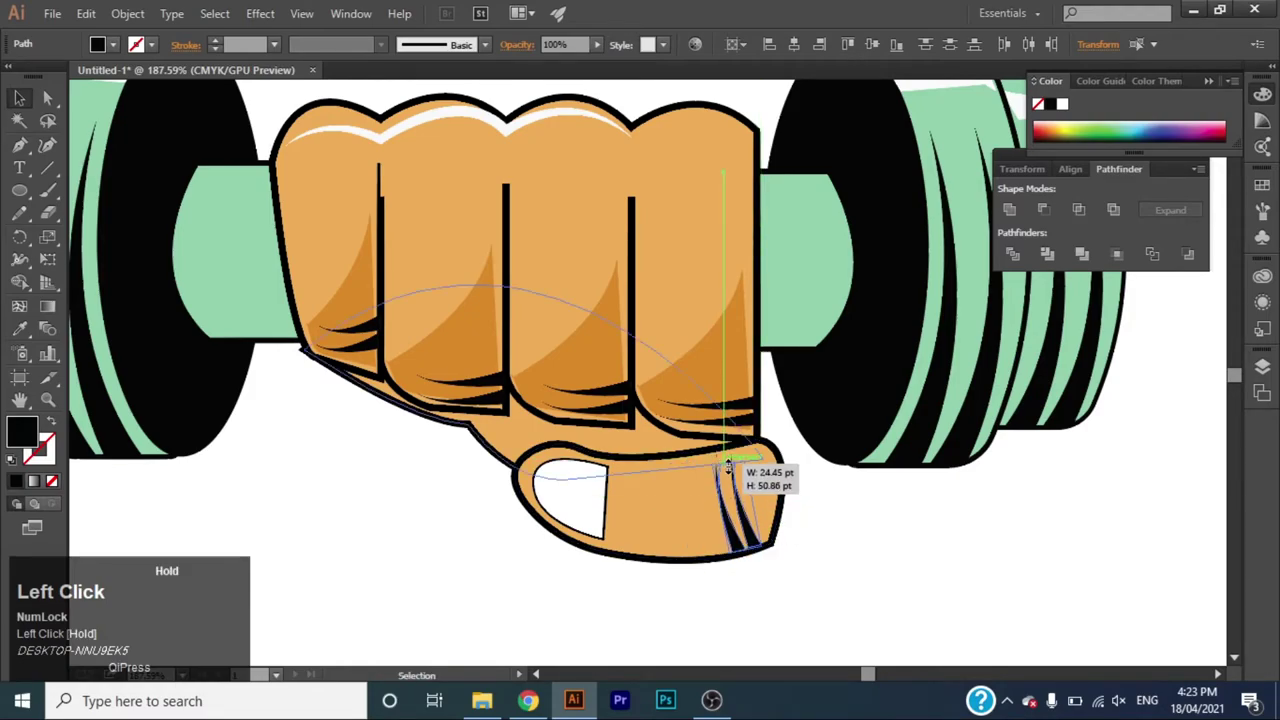
Angle the thumb creases and send a new black-filled shape beside the thumb behind it.
key("Right")
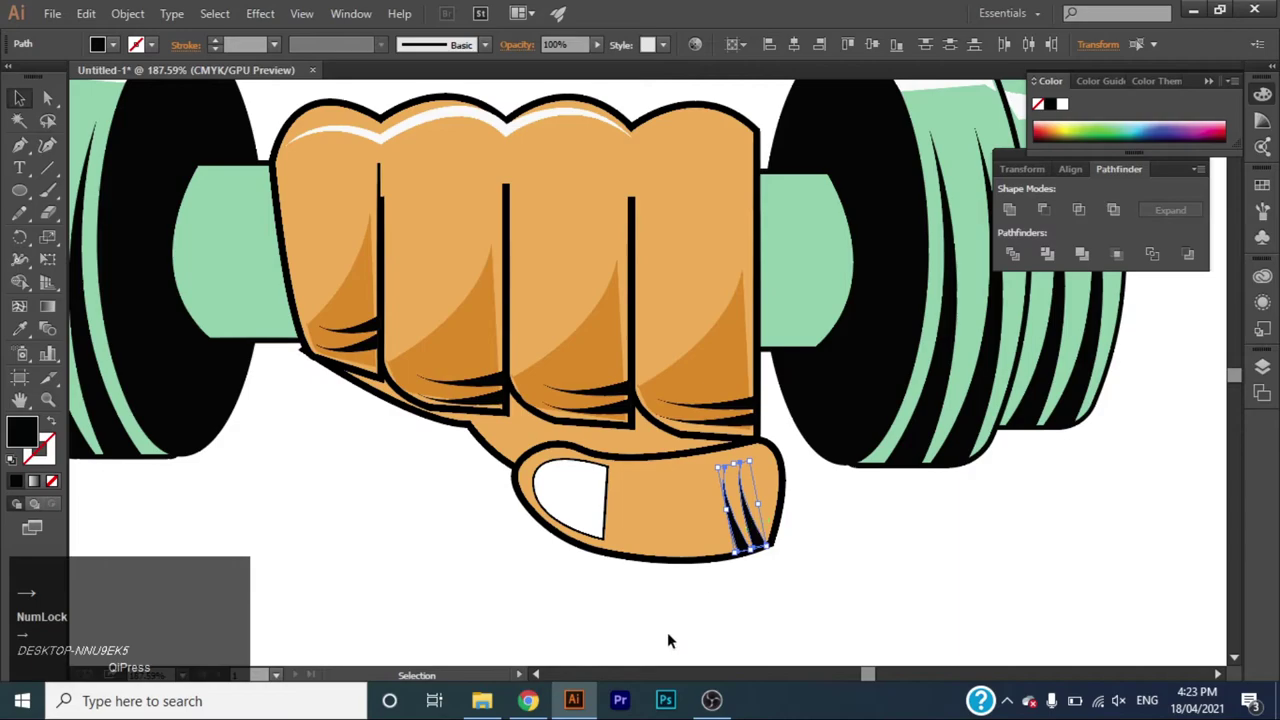
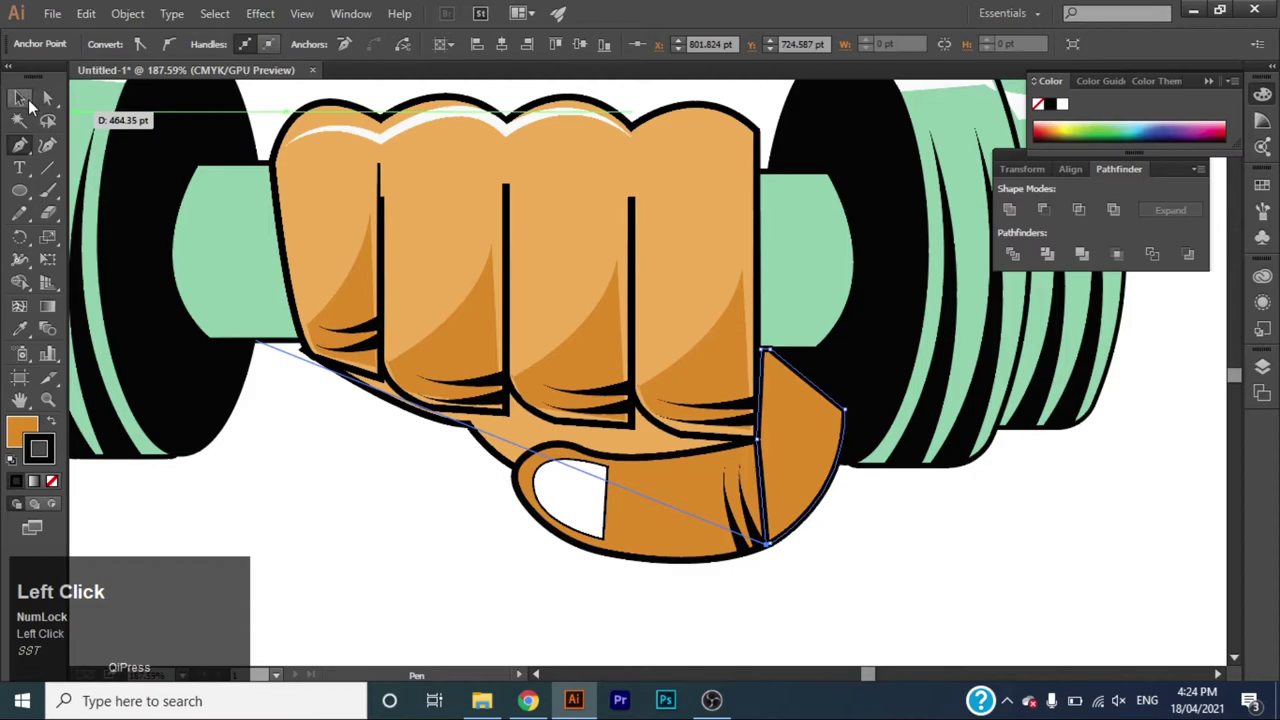
right_click(809, 437)
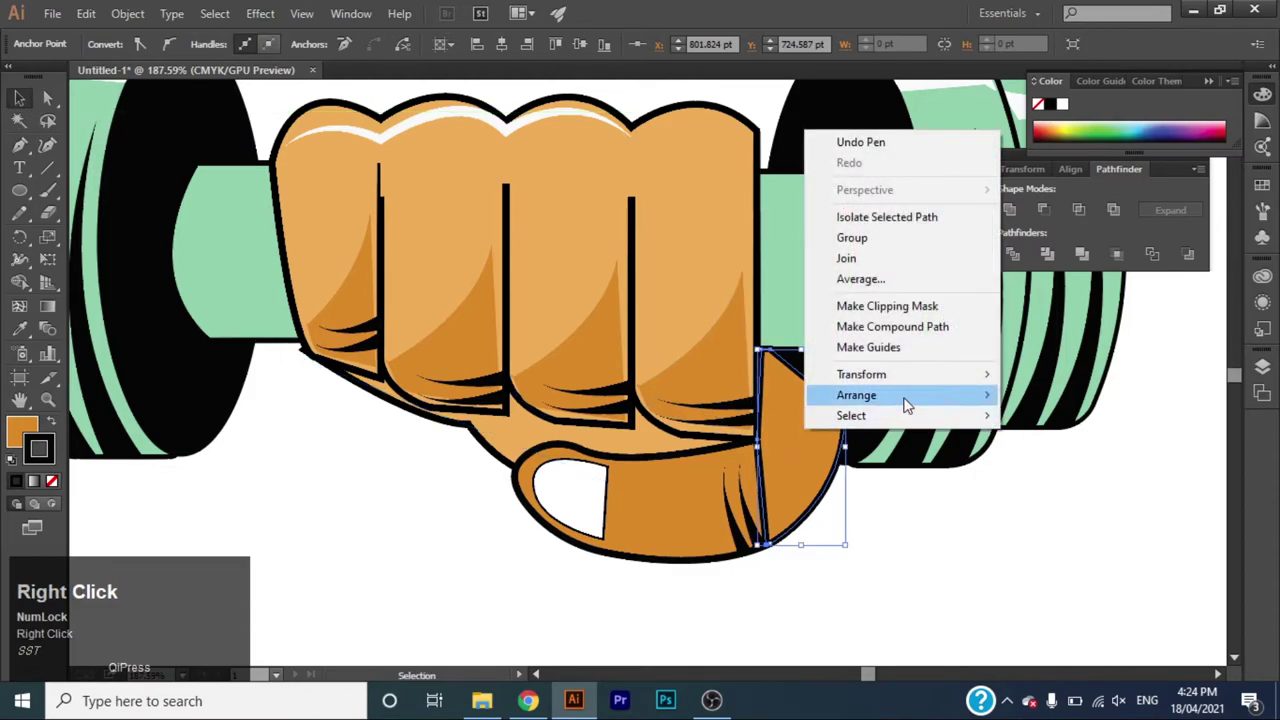
left_click(1046, 459)
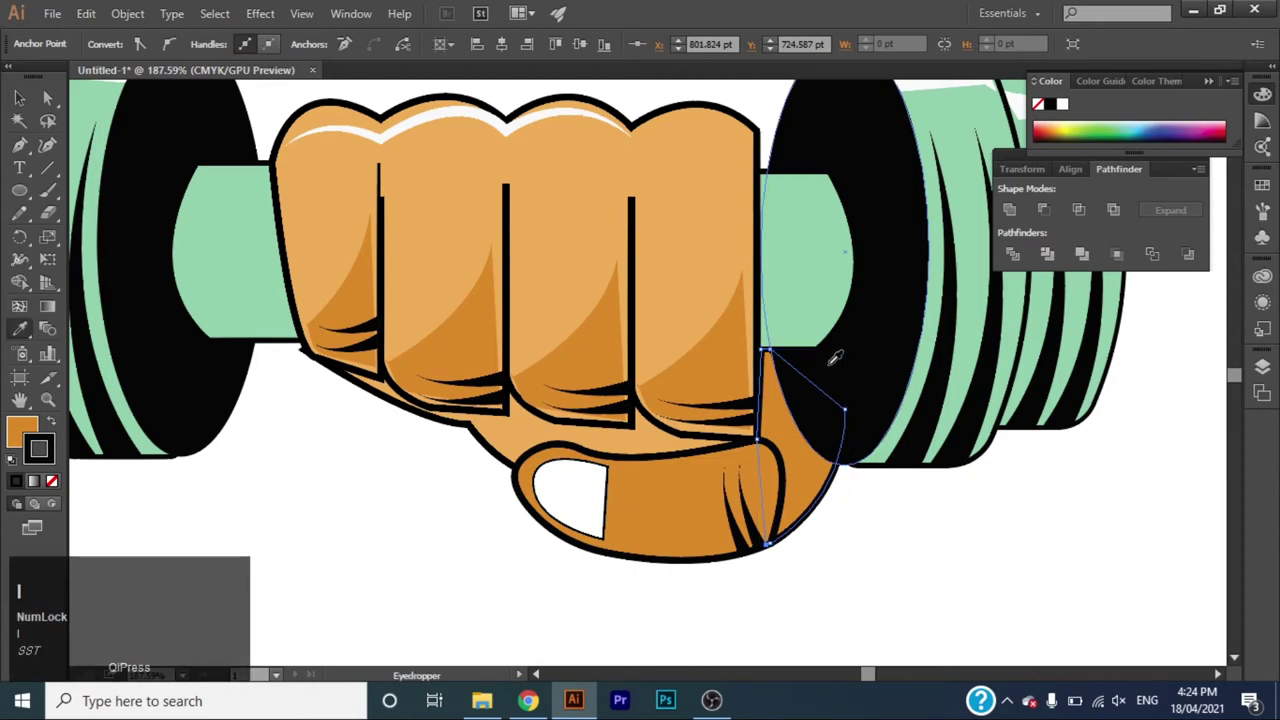
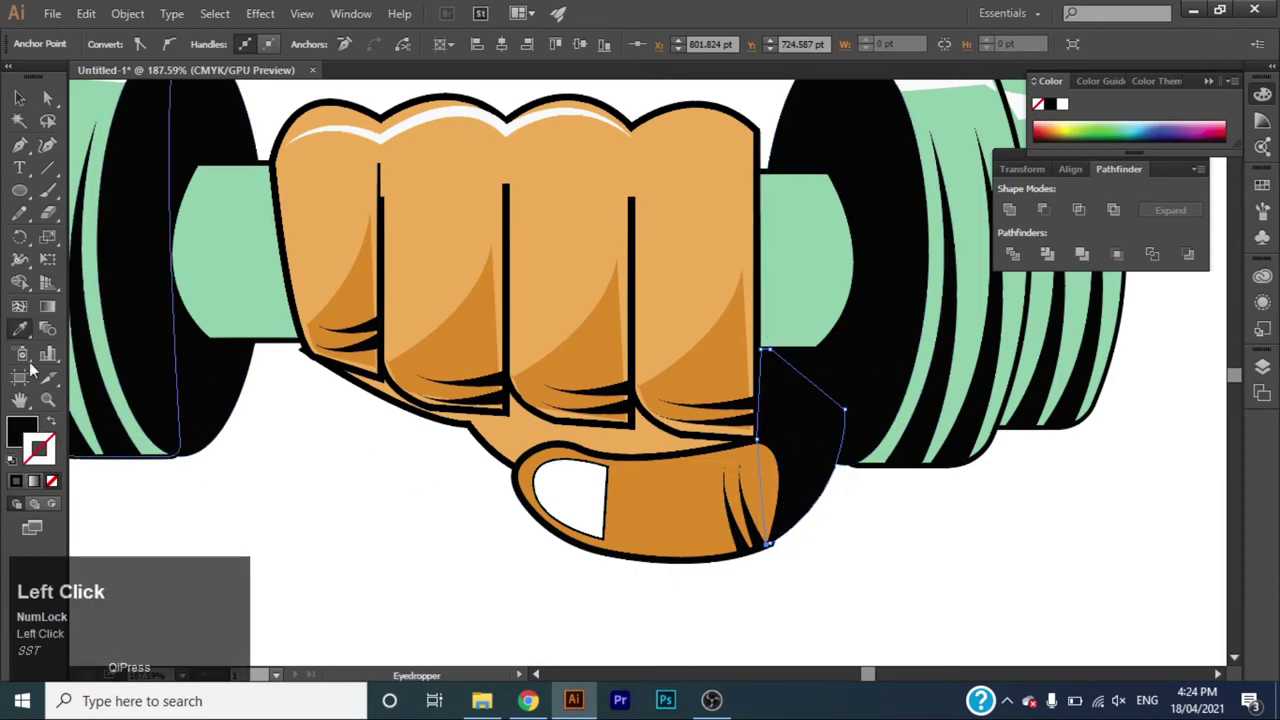
left_click_drag(46, 415, 18, 197)
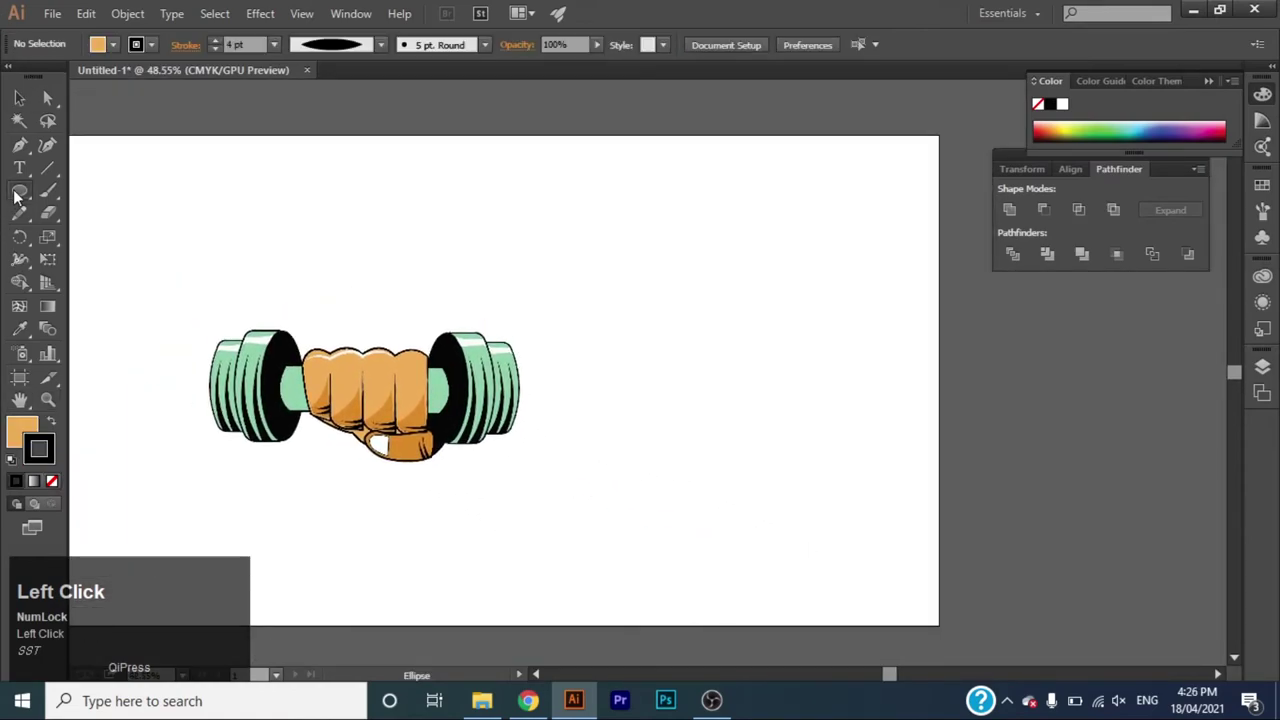
Draw a star with the Star Tool, fill it yellow and give it a thick black outline.
right_click(18, 197)
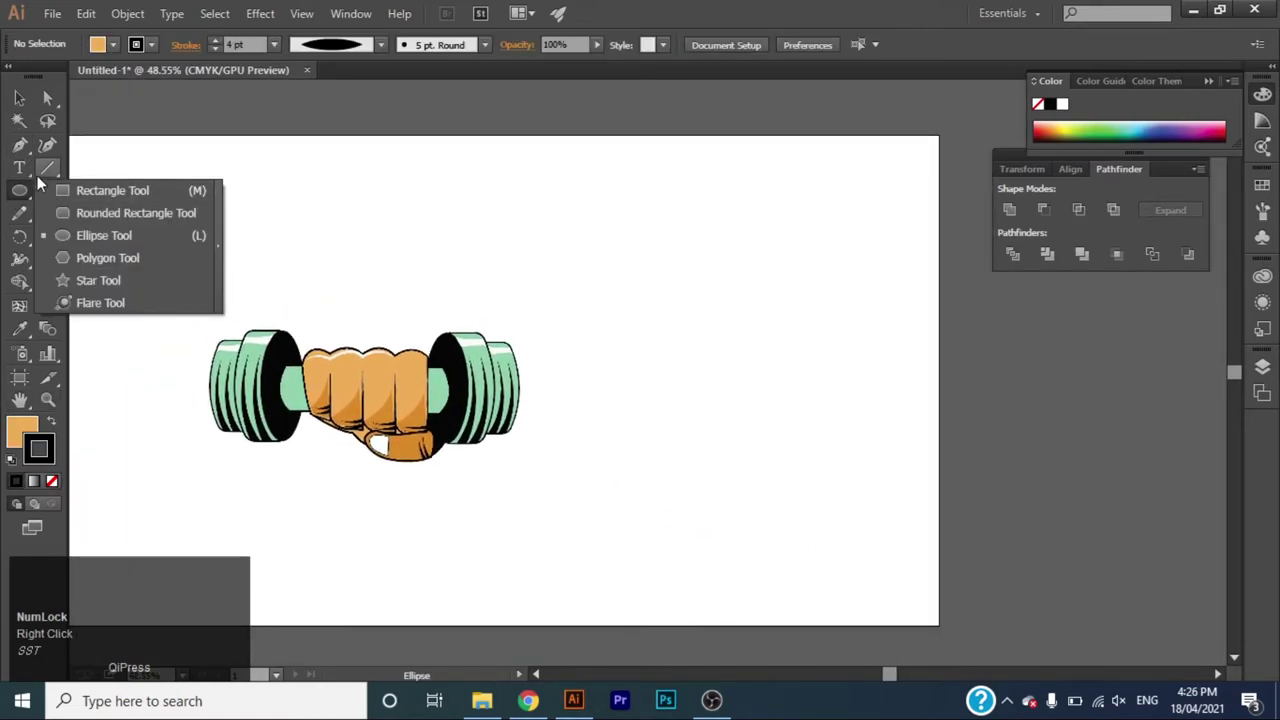
left_click(94, 282)
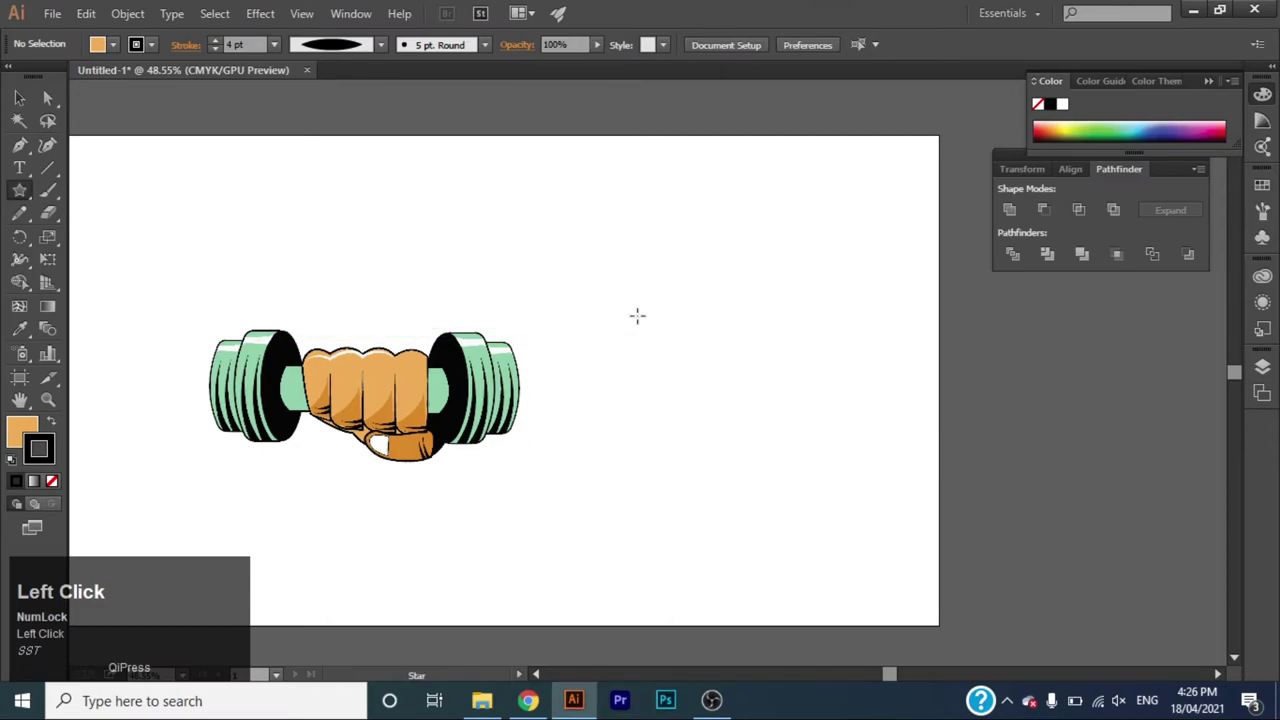
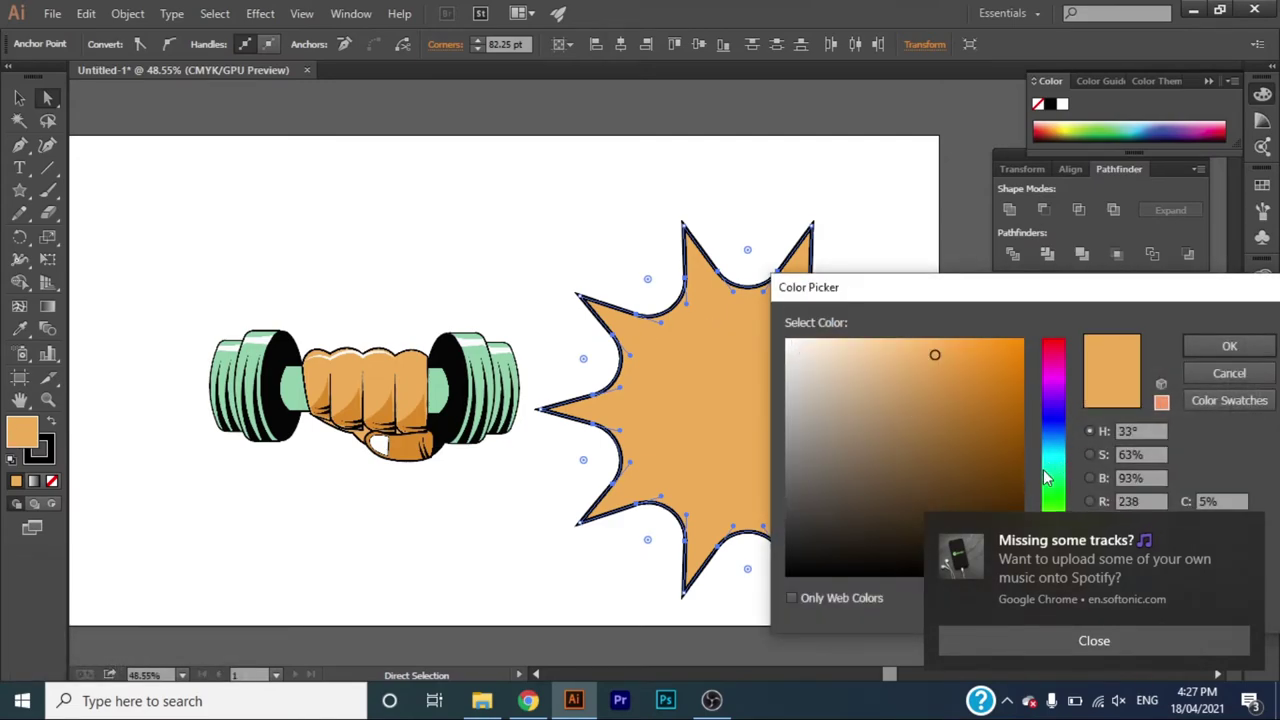
left_click(1255, 529)
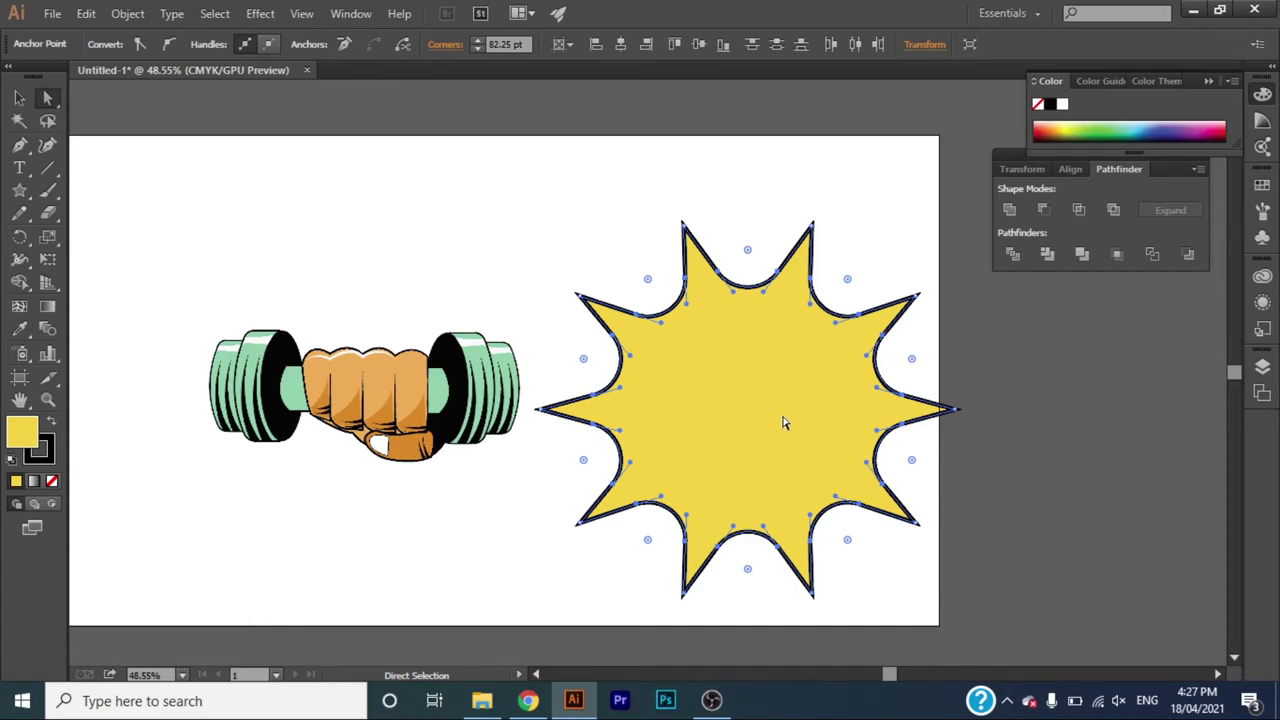
left_click(19, 105)
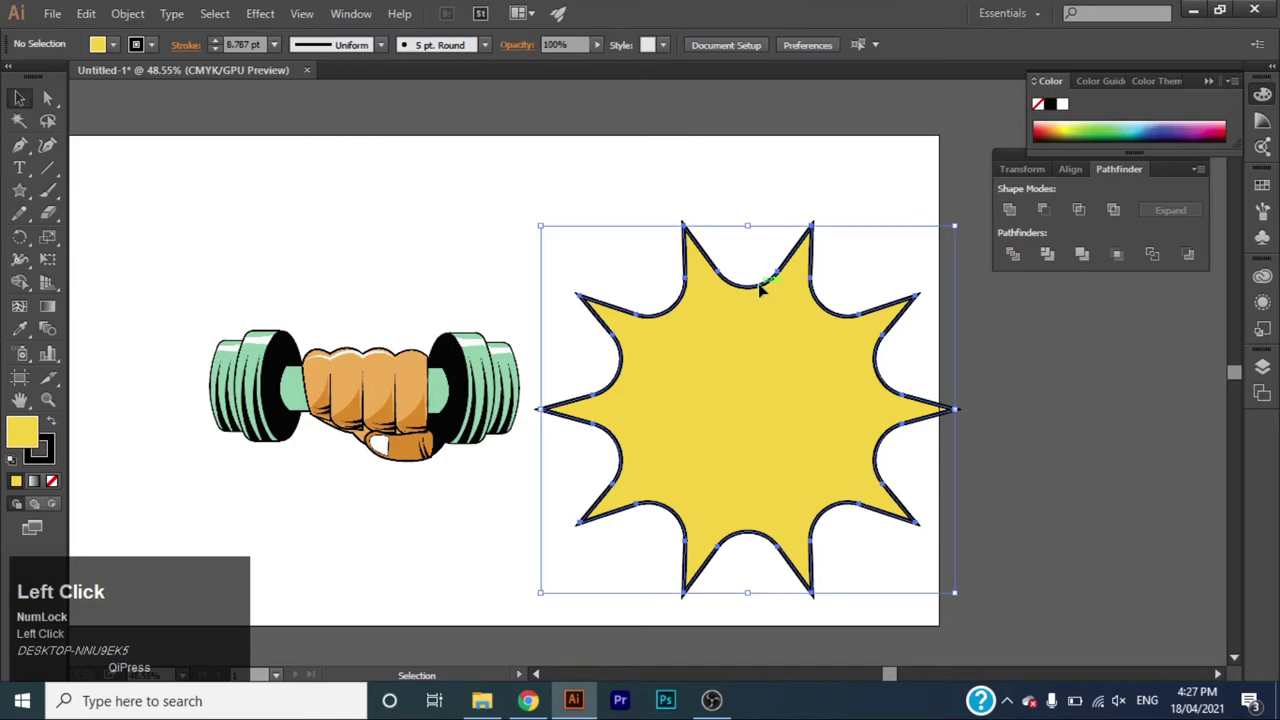
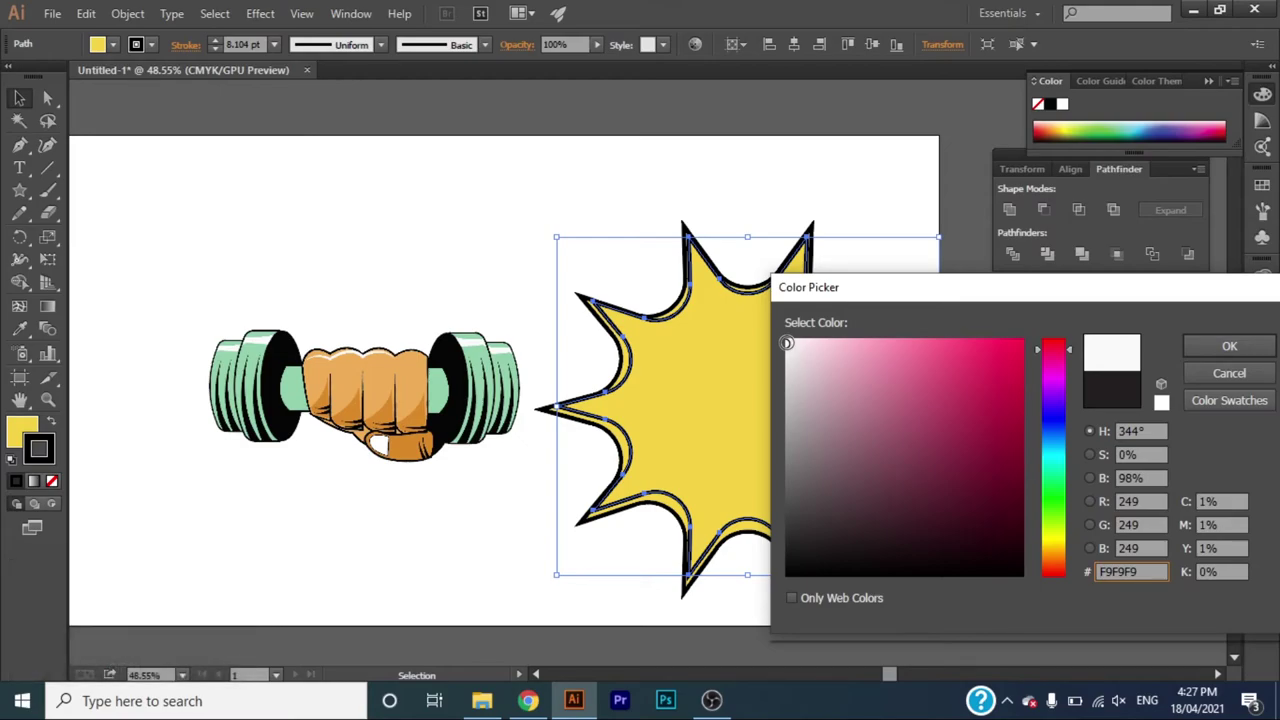
Colour the offset inner starburst path's stroke white in the Color Picker.
double_click(1214, 354)
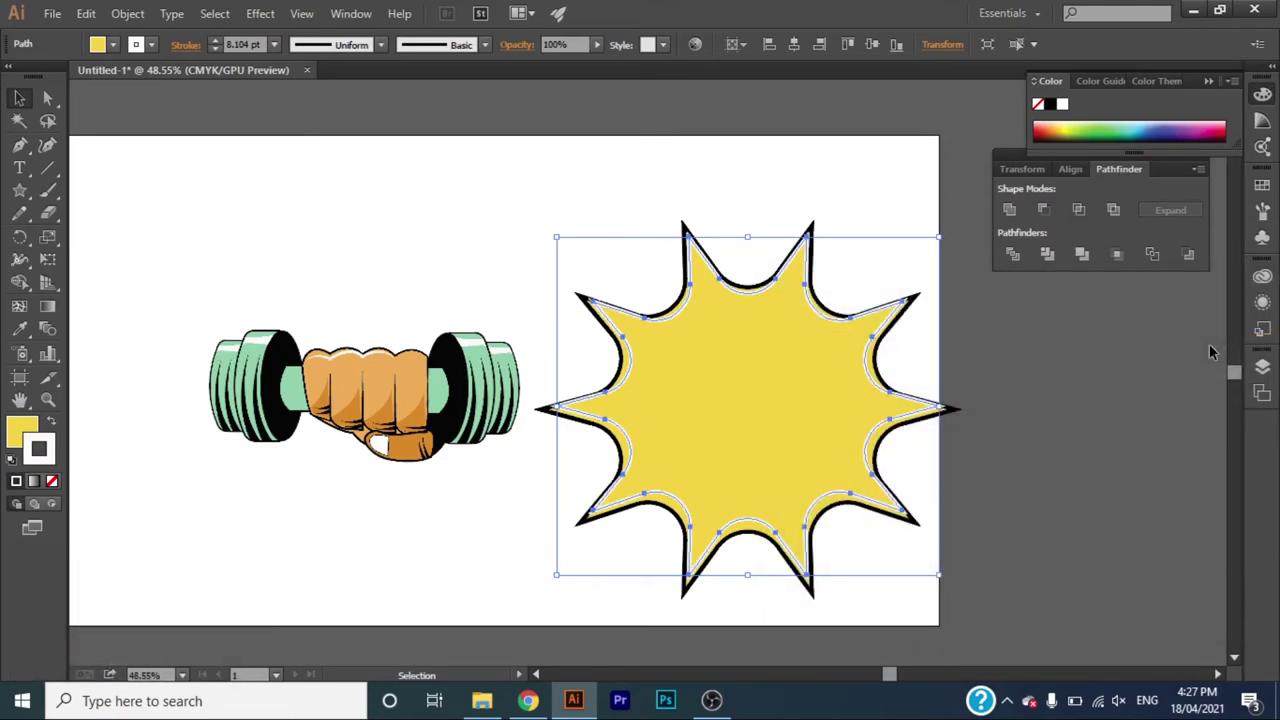
left_click(988, 364)
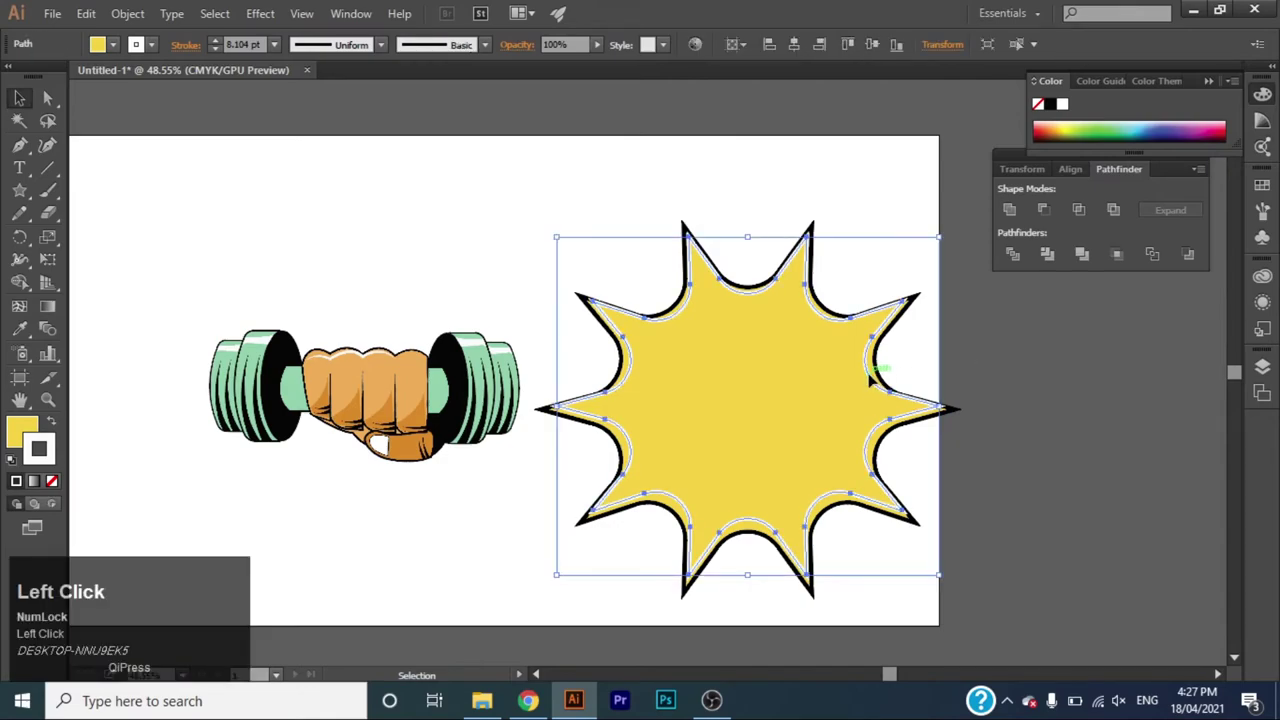
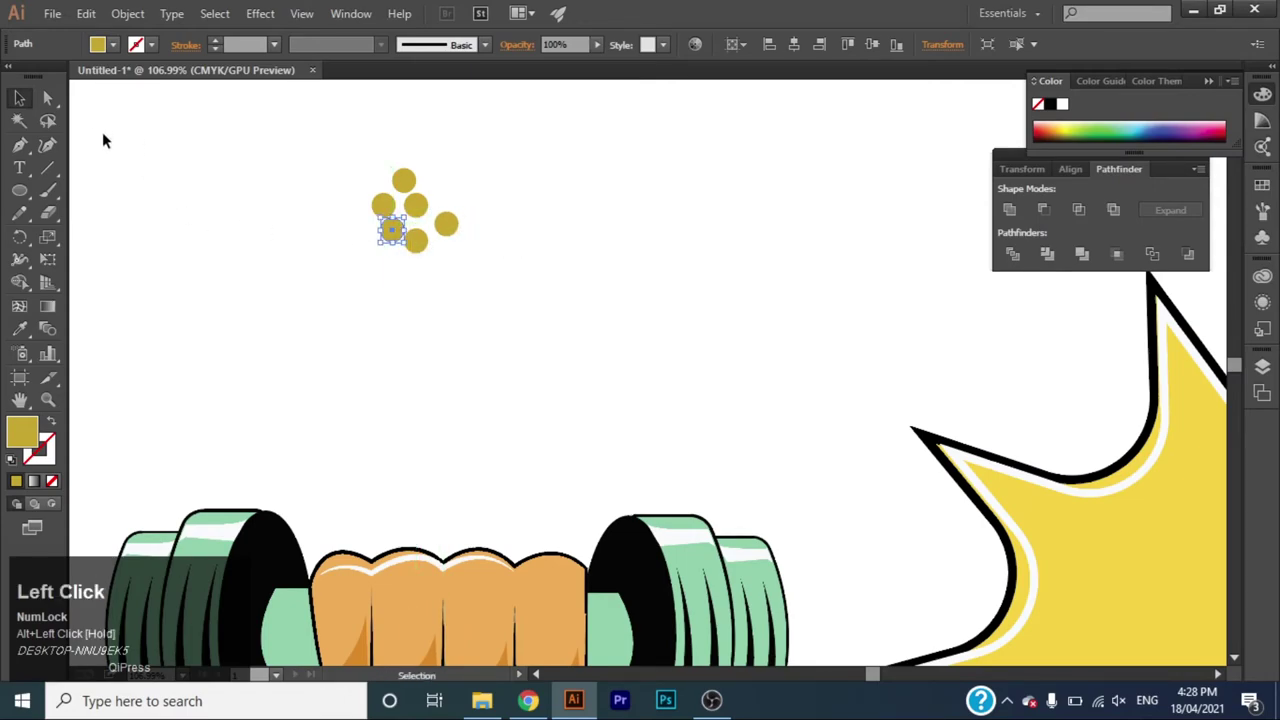
Duplicate the mustard dot cluster repeatedly with Alt-drag and Ctrl+D into a broad dot field.
key("Down")
left_click_drag(12, 101, 422, 209)
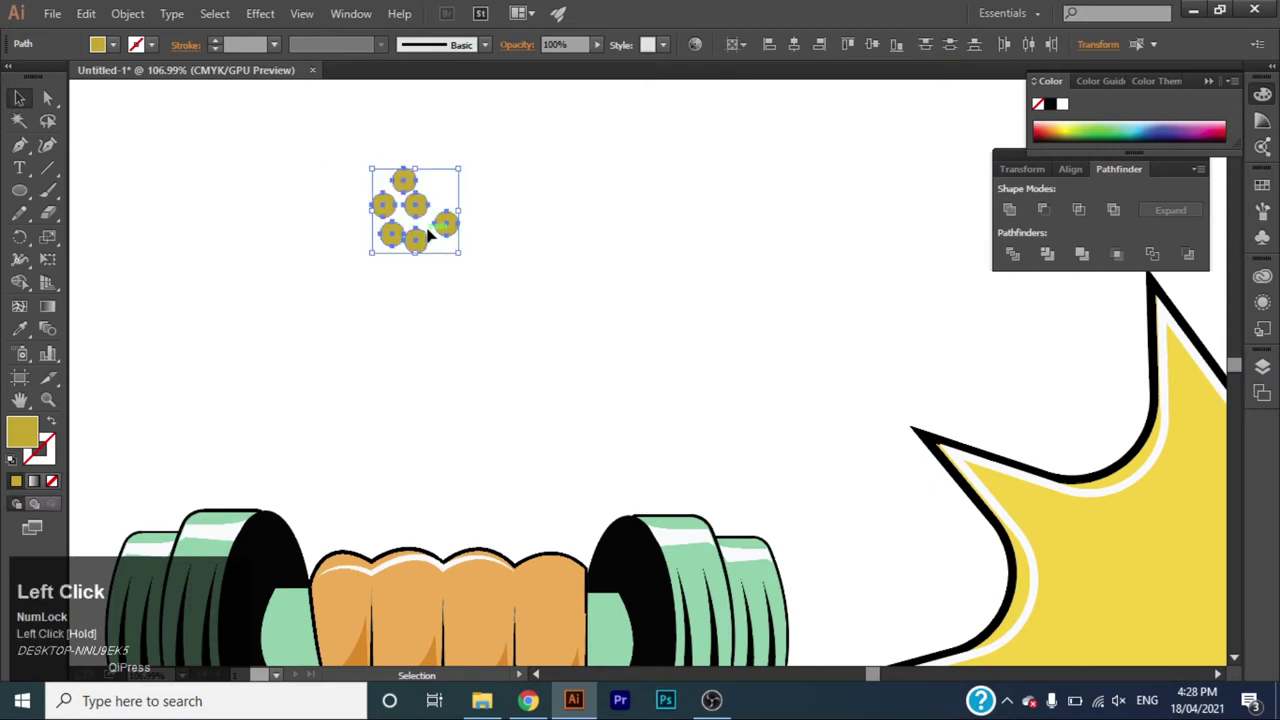
left_click_drag(422, 209, 464, 168)
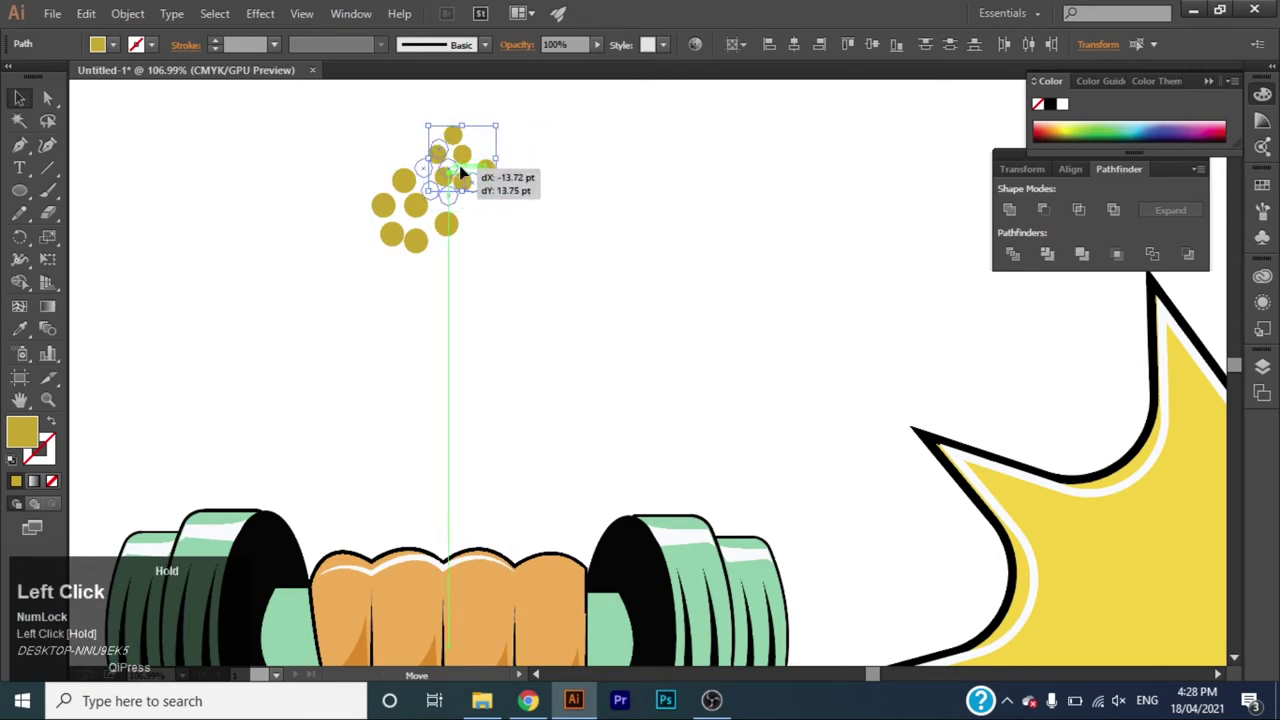
key("Up")
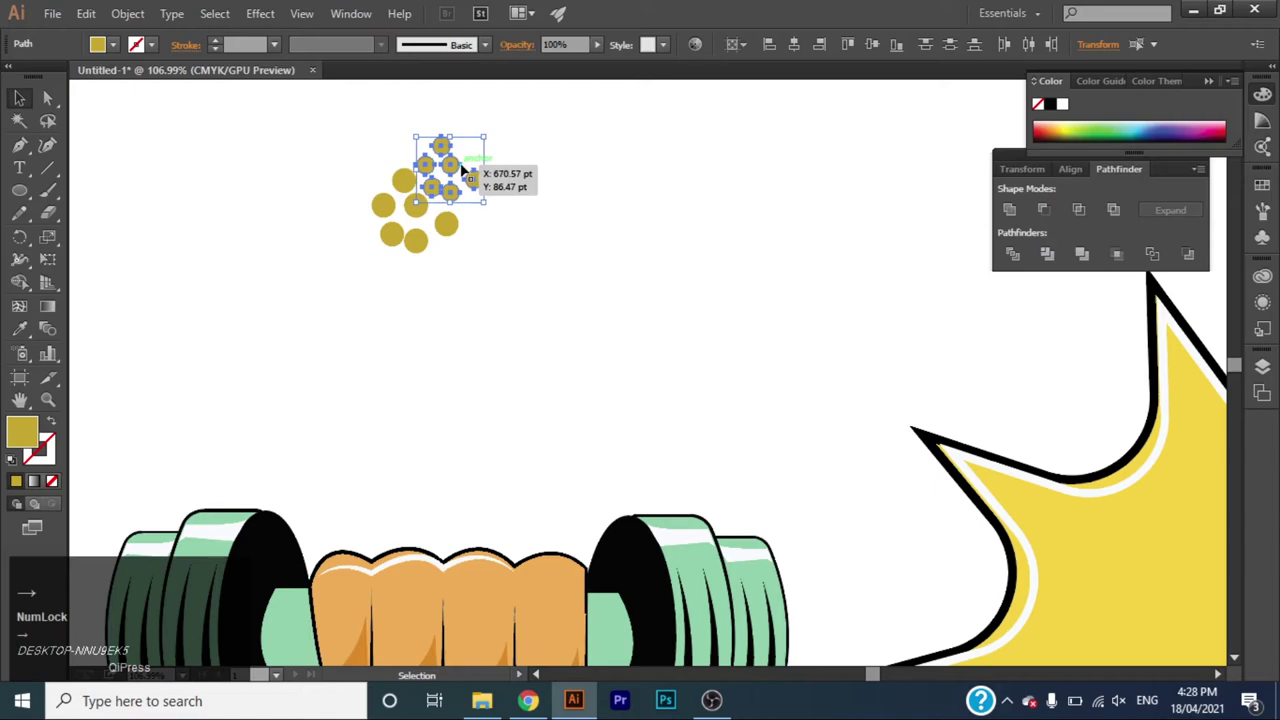
left_click_drag(456, 164, 496, 131)
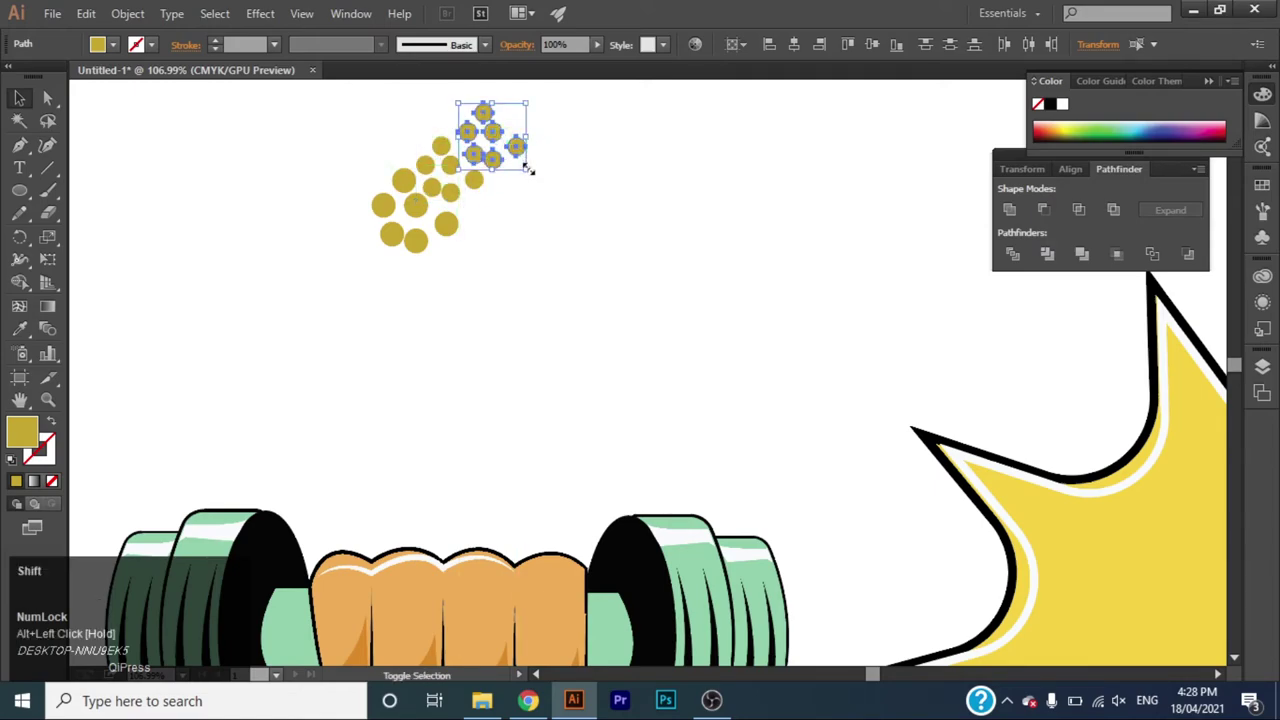
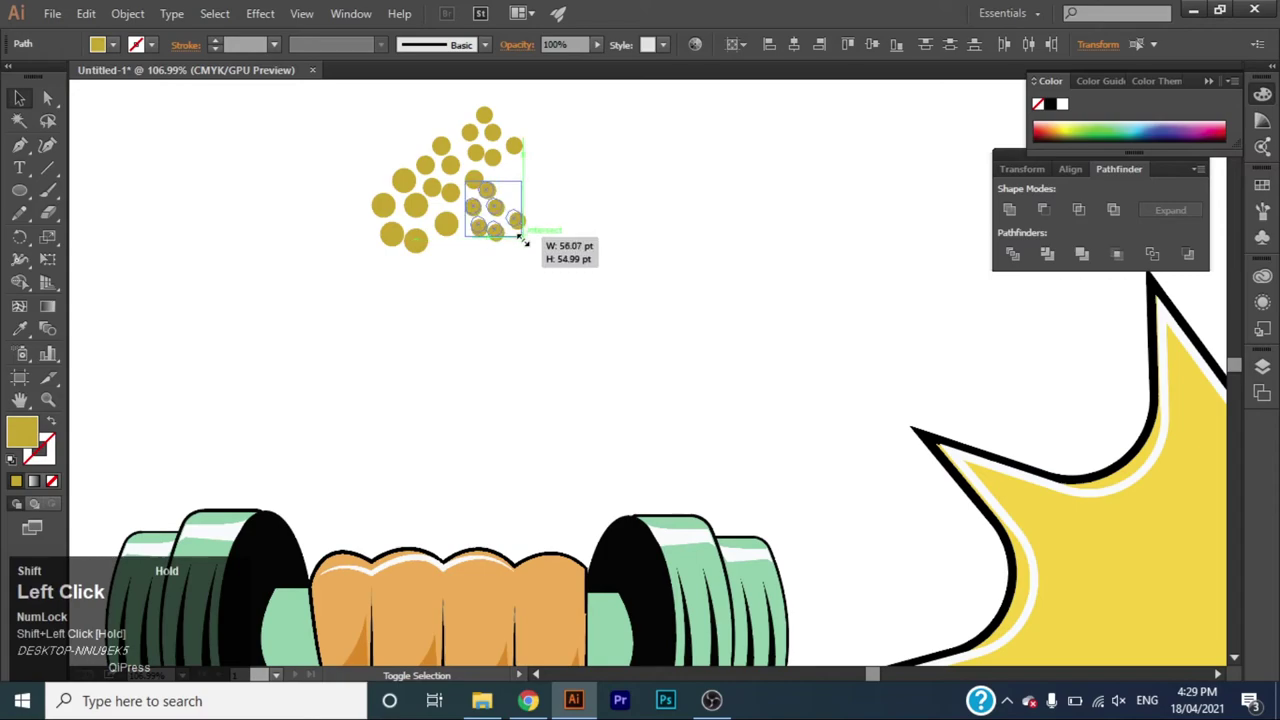
key("Down")
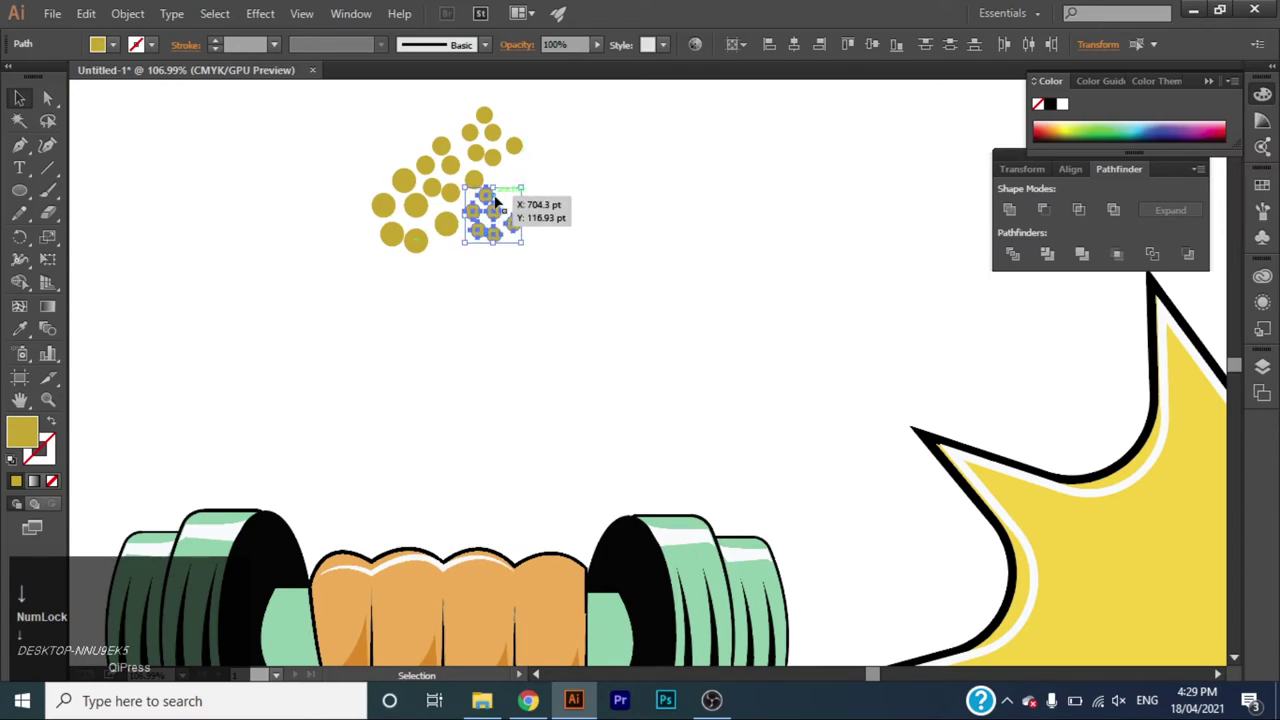
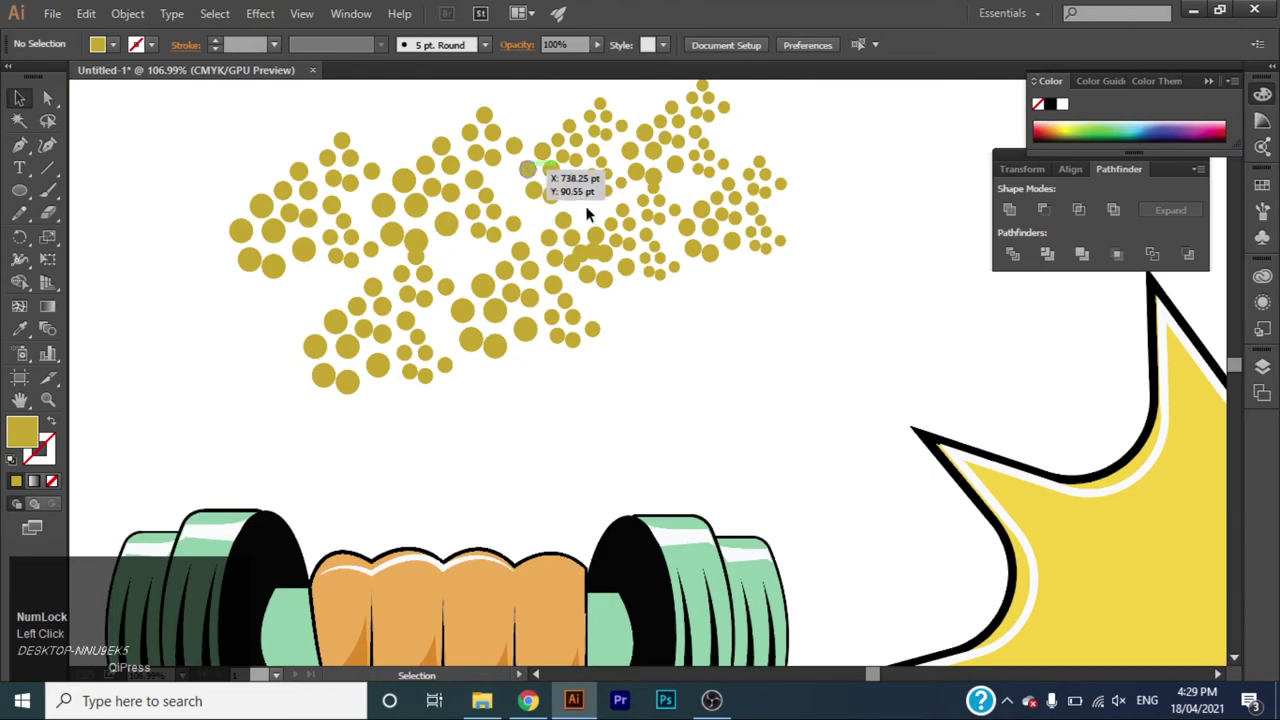
left_click_drag(585, 203, 21, 100)
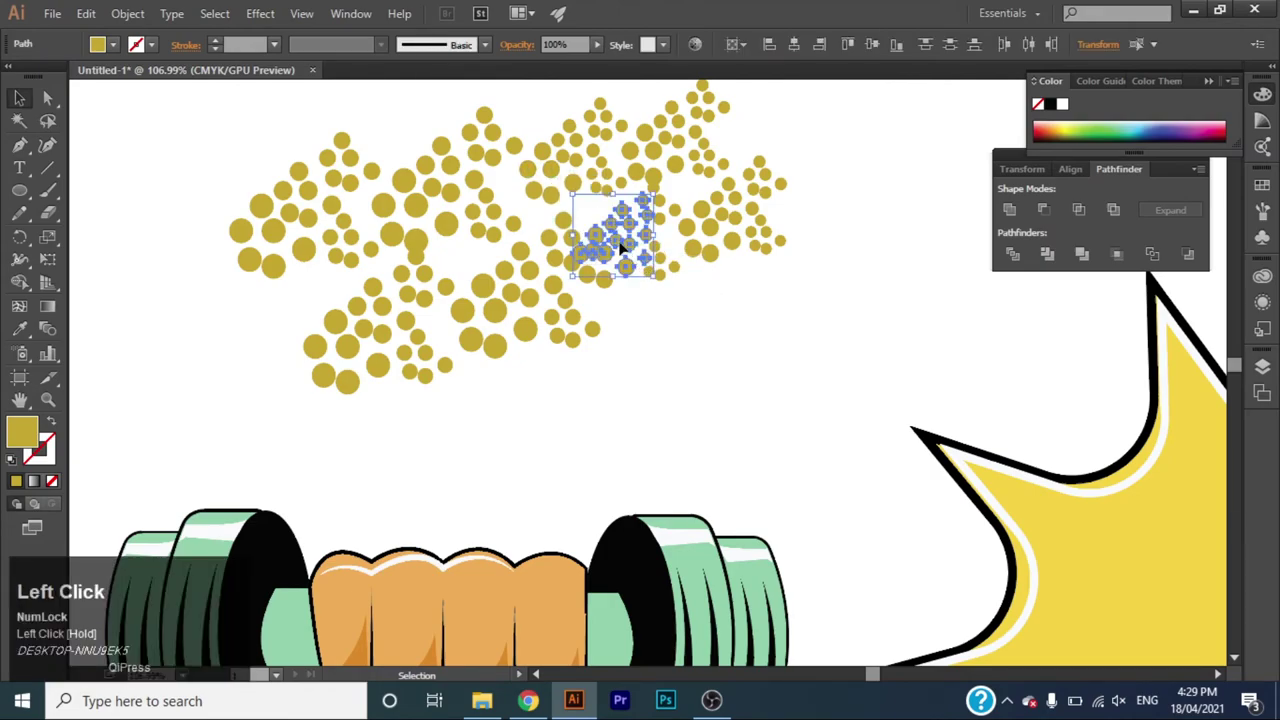
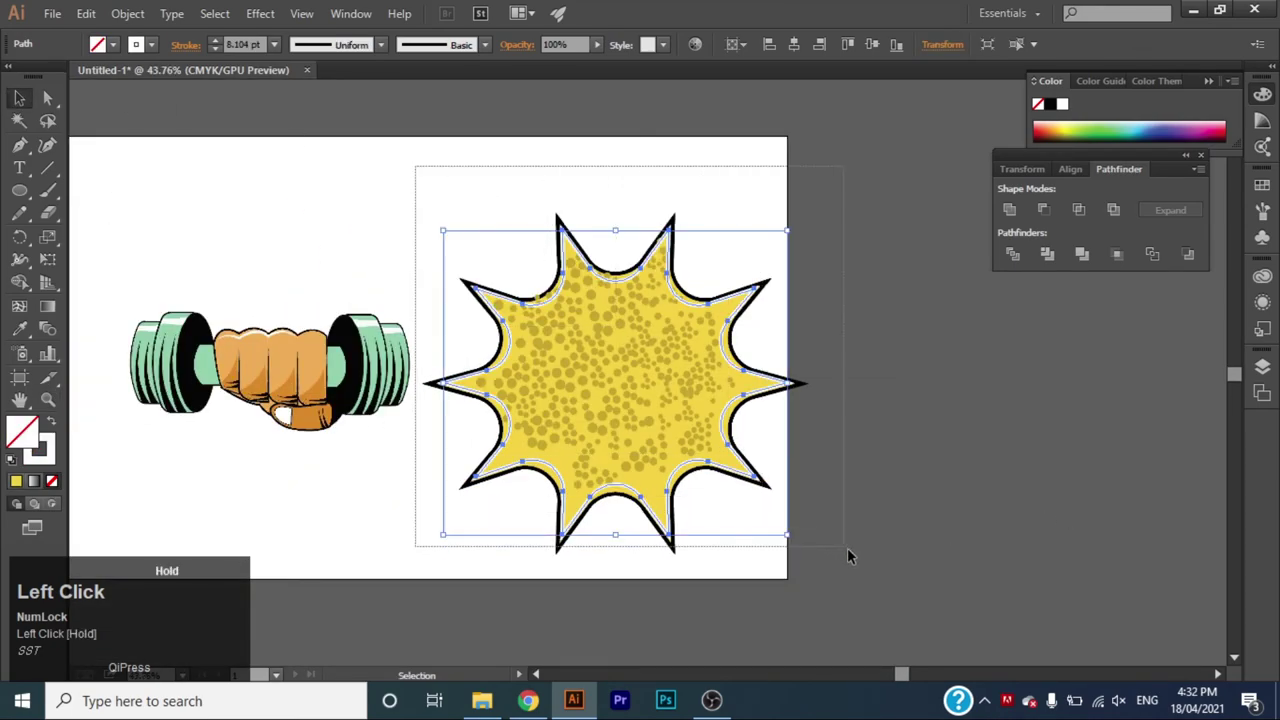
Group the starburst with its dot texture, send it backward and centre it behind the fist and dumbbell.
right_click(682, 434)
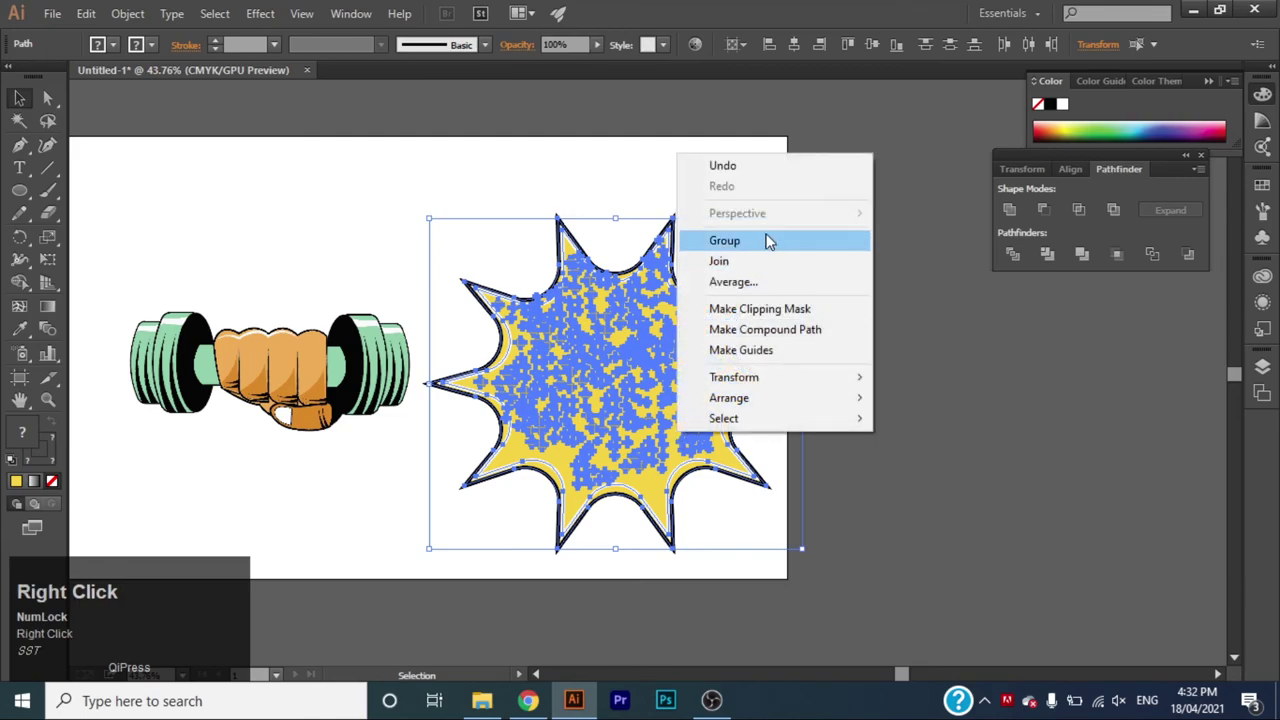
left_click(771, 236)
right_click(631, 362)
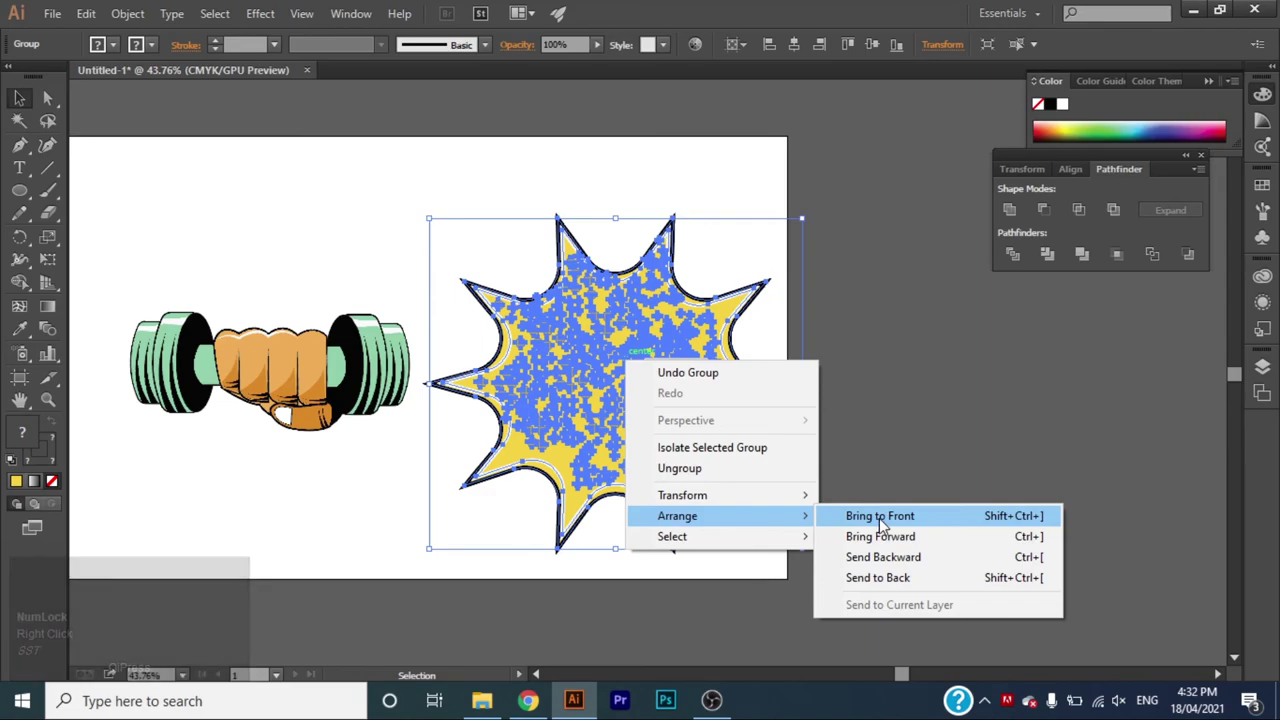
right_click(899, 576)
left_click_drag(899, 576, 915, 371)
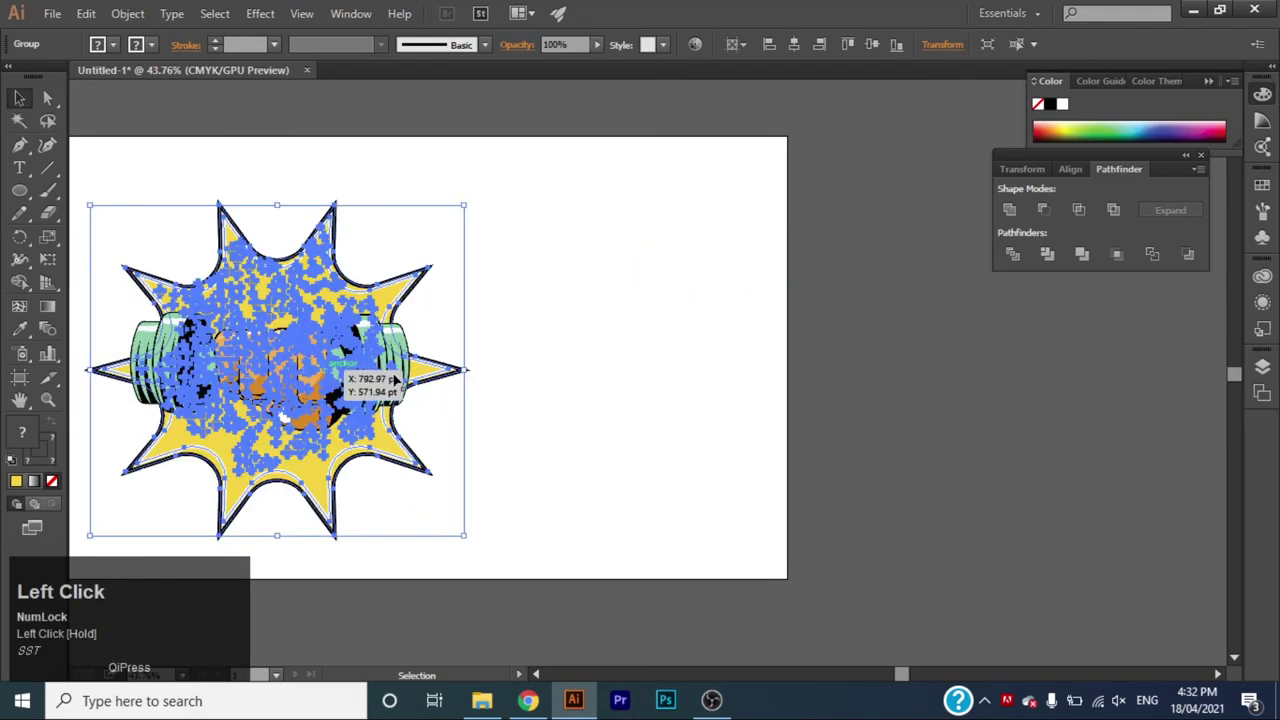
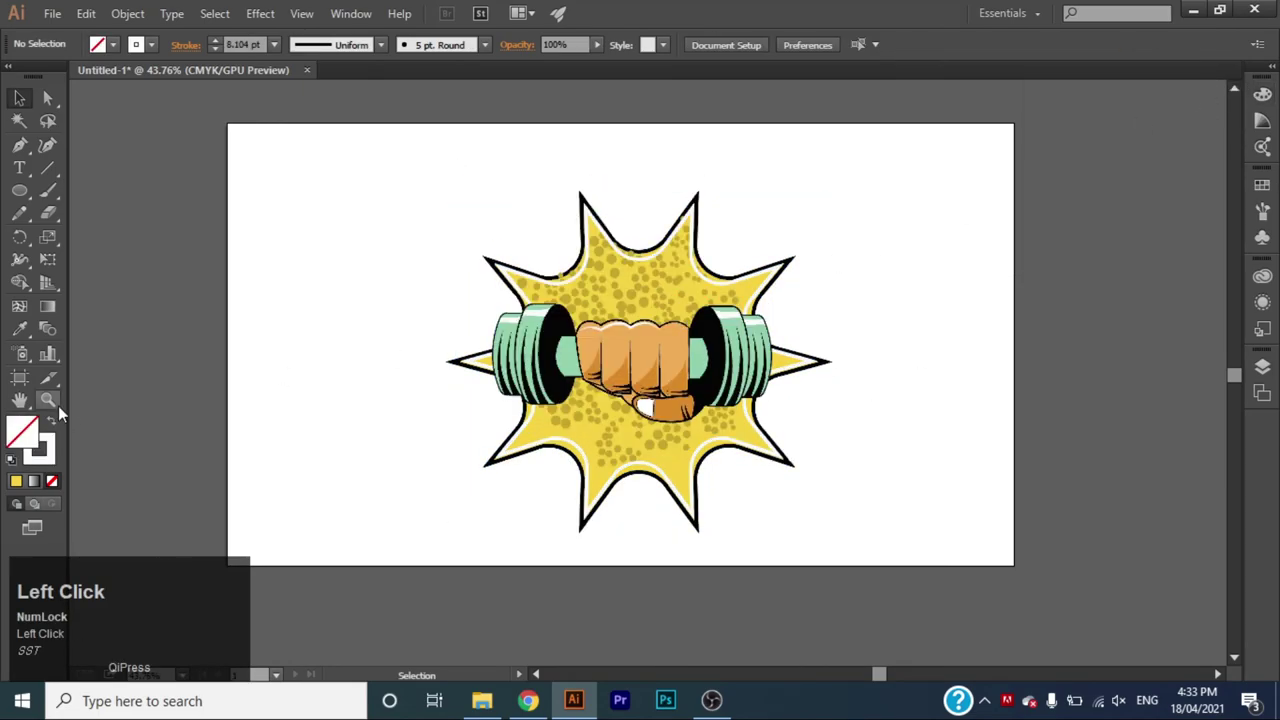
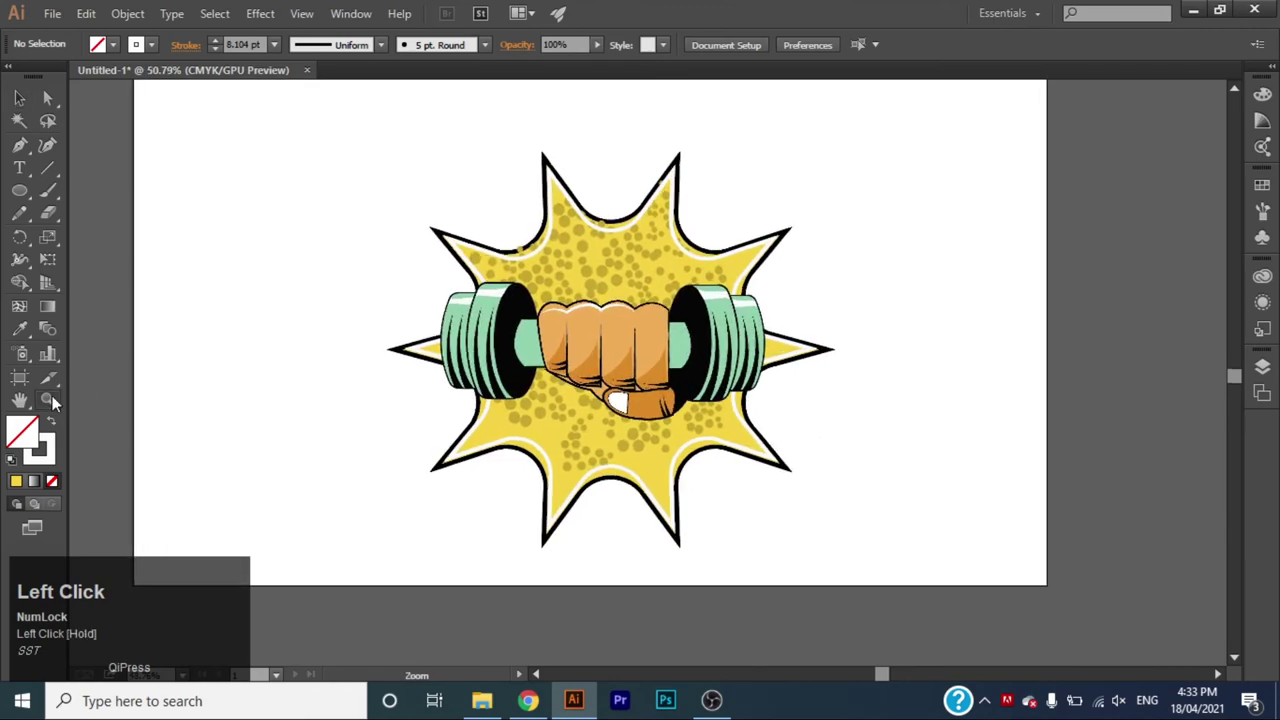
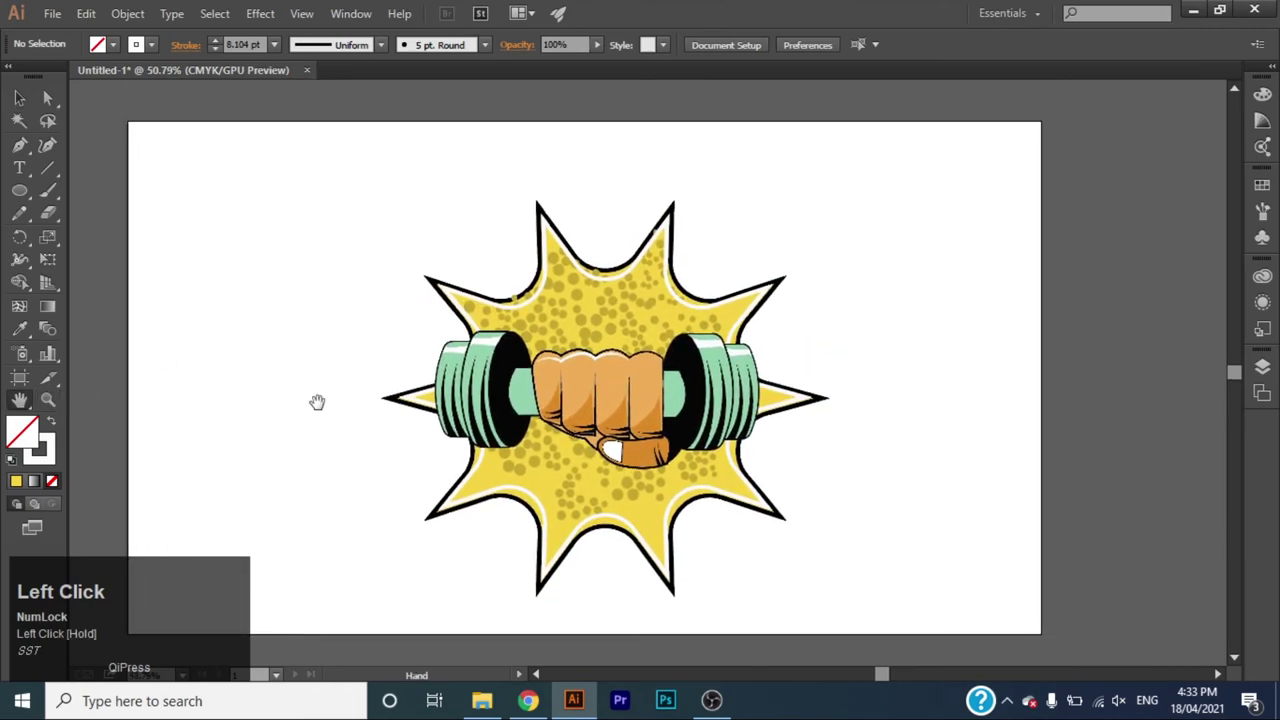